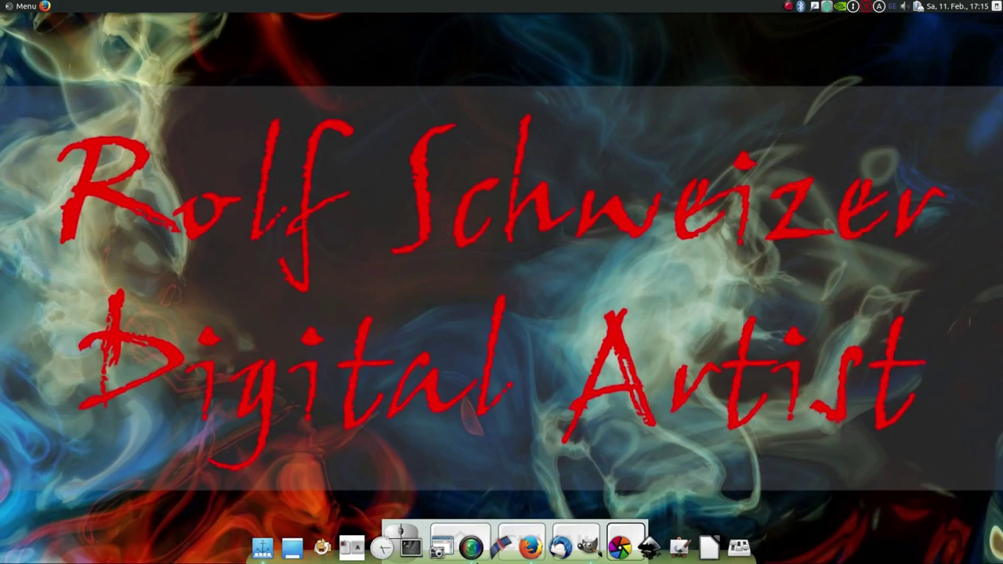
Open warrior-1240984.jpg as a single-layer image.
left_click(590, 551)
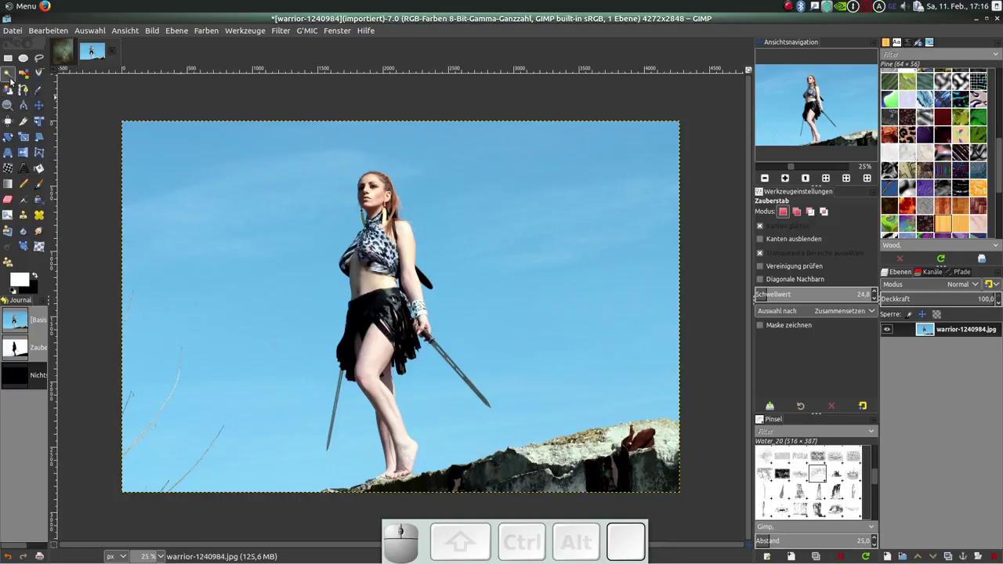
Fuzzy-select the blue sky at threshold 41, undoing a clear that left it black.
left_click(15, 78)
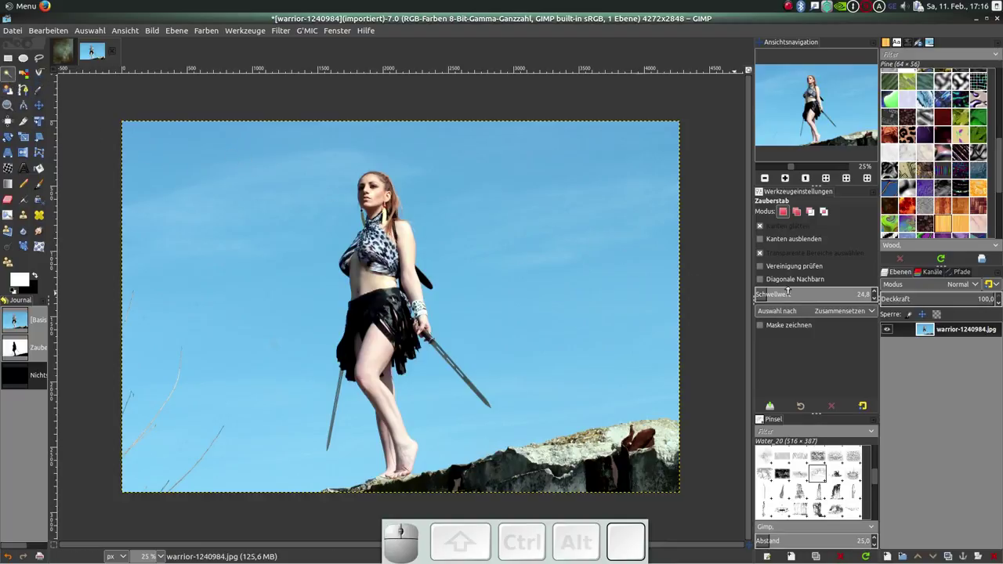
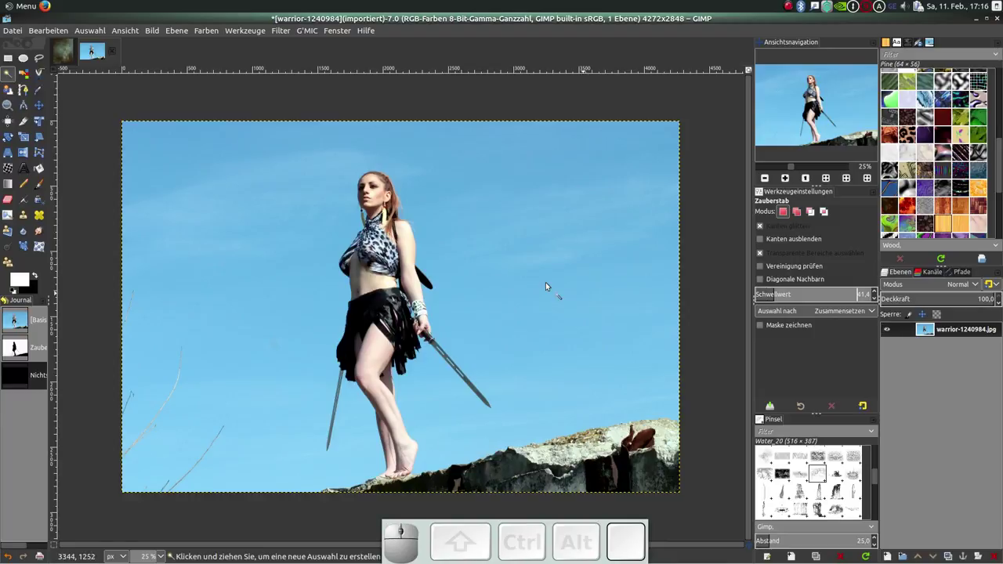
left_click(541, 284)
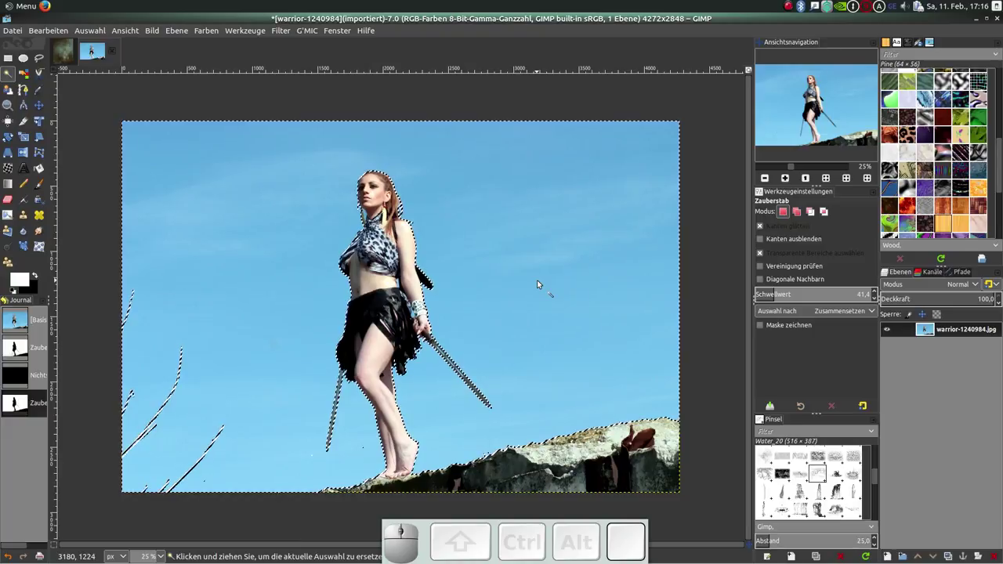
key("Delete")
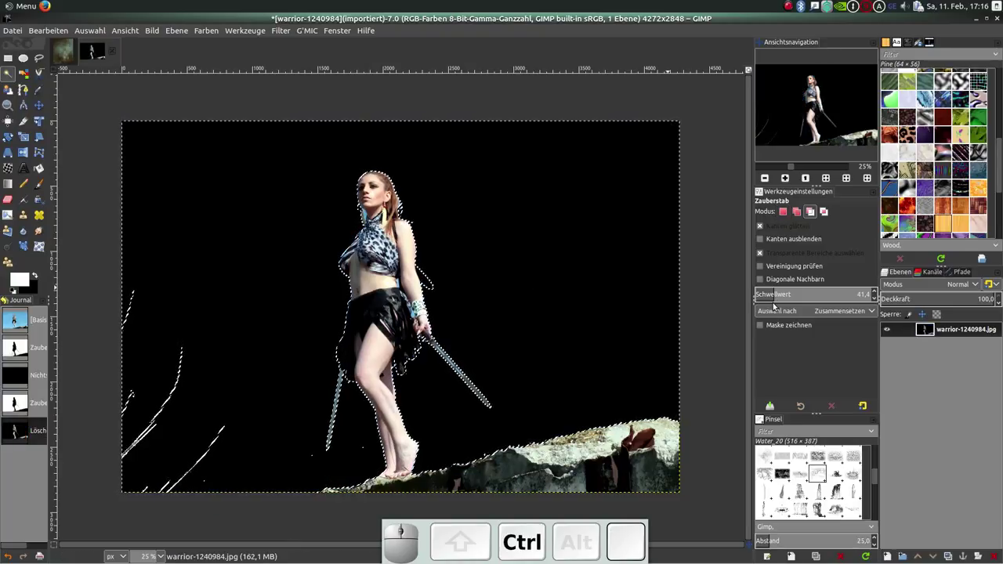
key("ctrl+z")
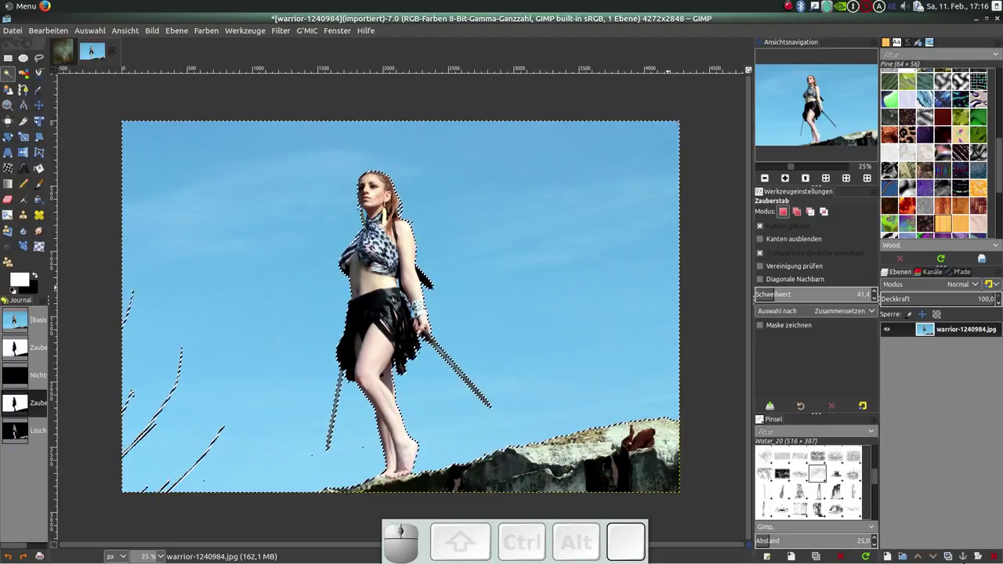
Duplicate the layer with an alpha channel, hide the original and delete the sky from the copy.
left_click(957, 559)
right_click(946, 333)
left_click(884, 316)
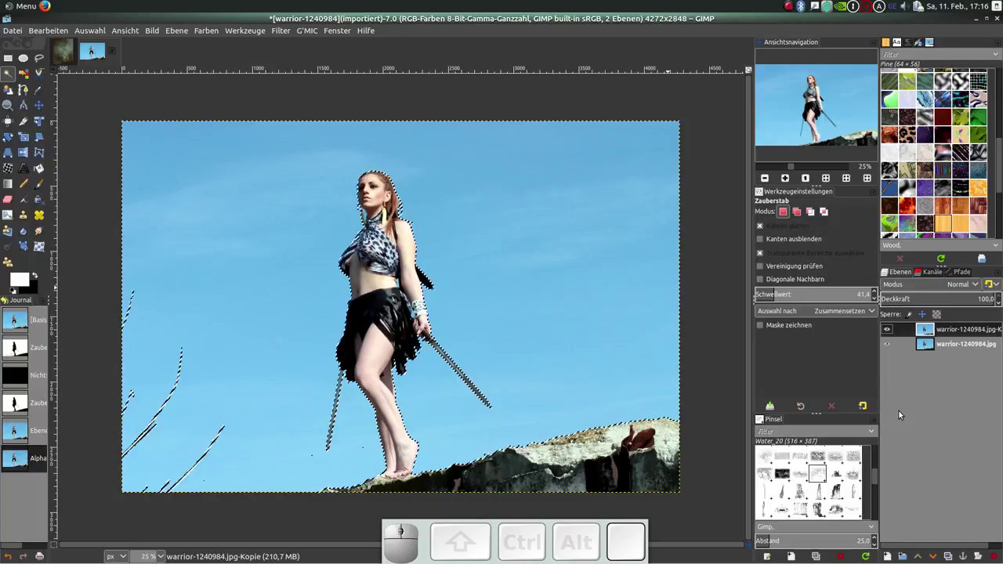
left_click(893, 350)
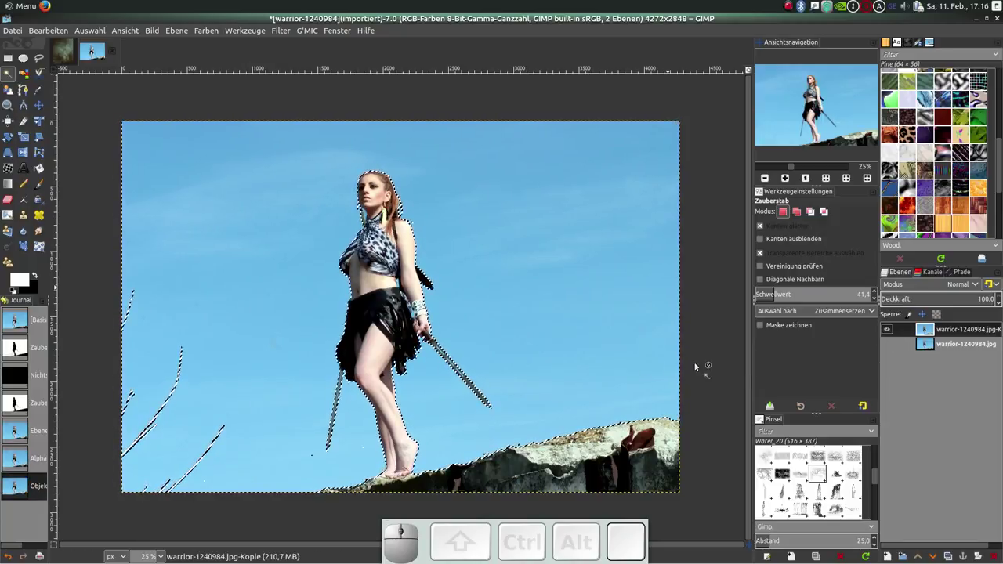
key("Delete")
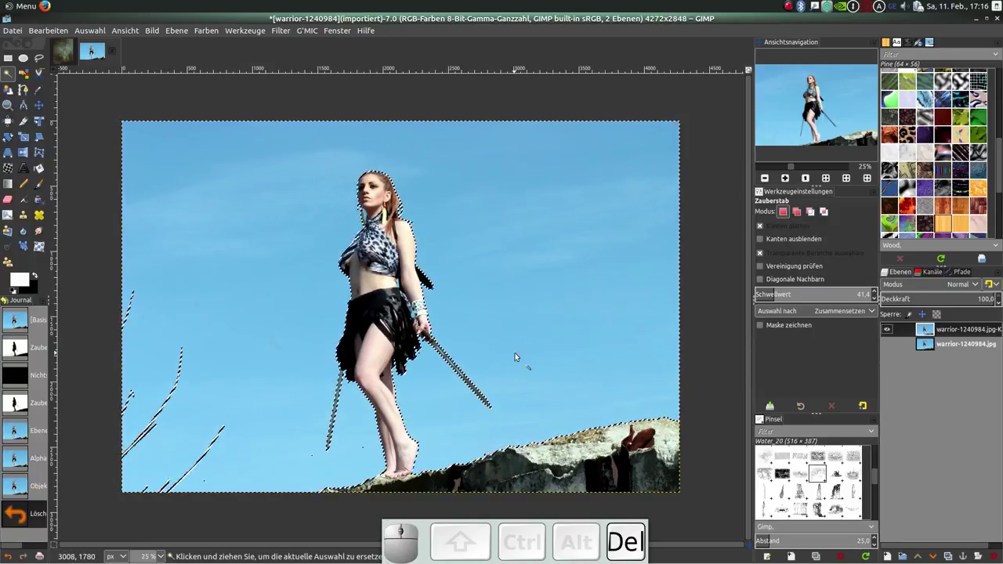
scroll("up", 3)
Select and delete leftover blue patches at the arm, waist and neck with threshold 18.
scroll("up", 3)
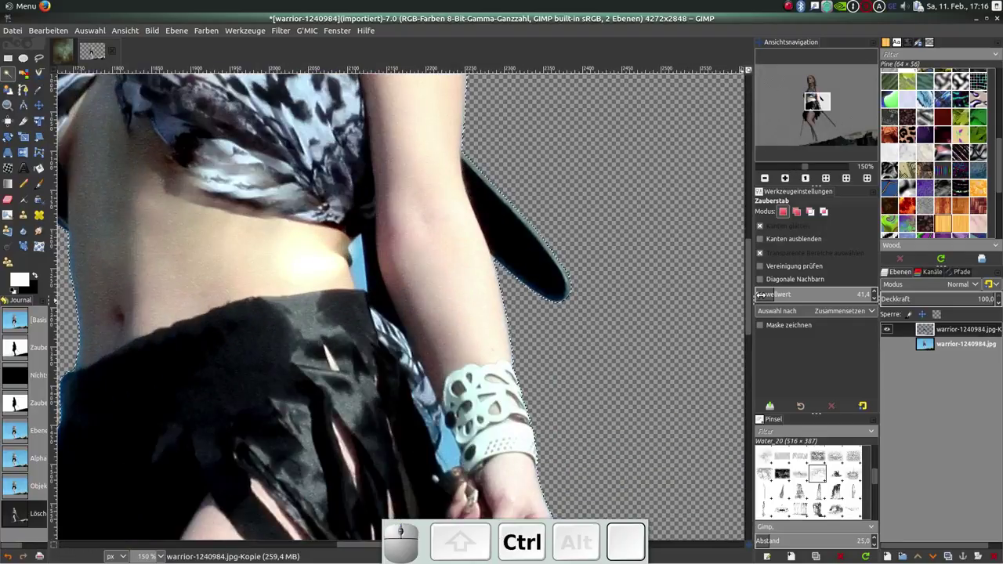
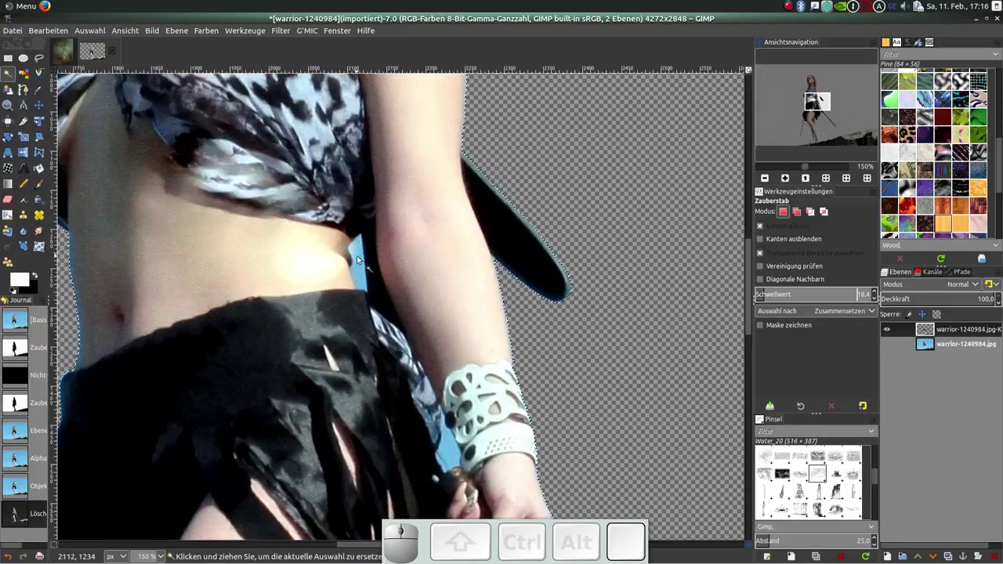
left_click(363, 260)
key("Delete")
scroll("down", 3)
left_click(451, 213)
key("Delete")
scroll("up", 3)
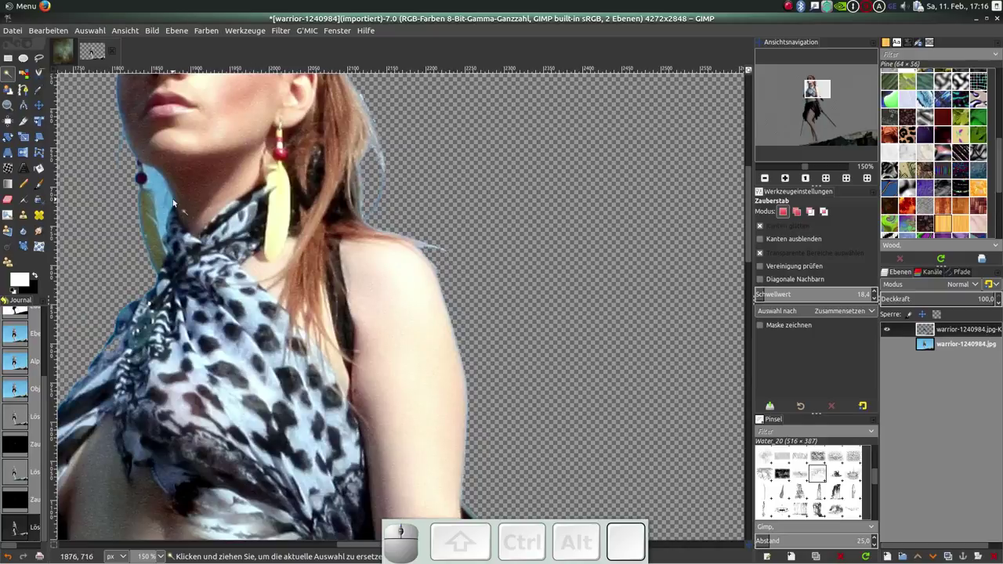
left_click(164, 194)
key("Delete")
Inspect the cutout edges for remaining blue before clearing the selection.
scroll("down", 3)
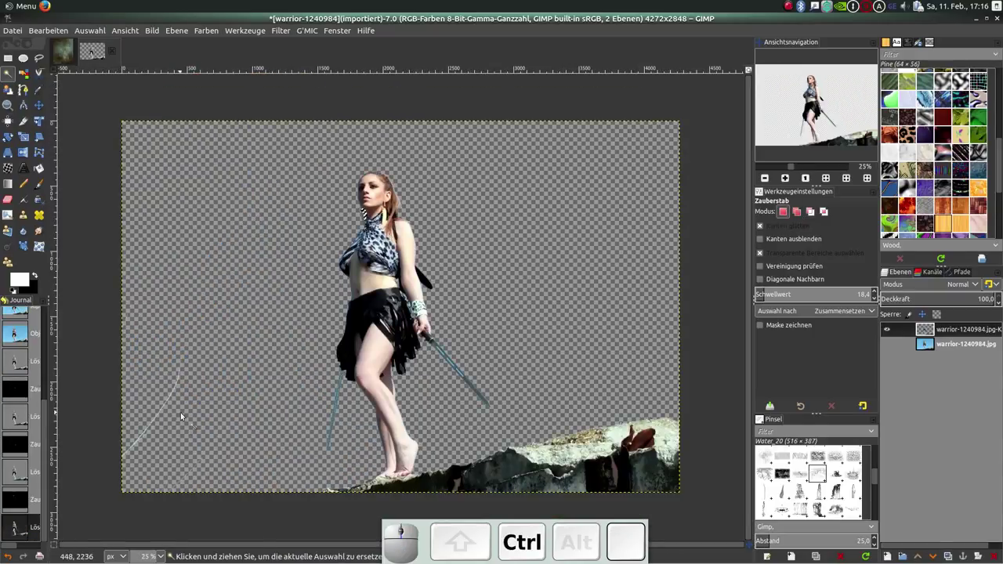
scroll("up", 3)
scroll("down", 3)
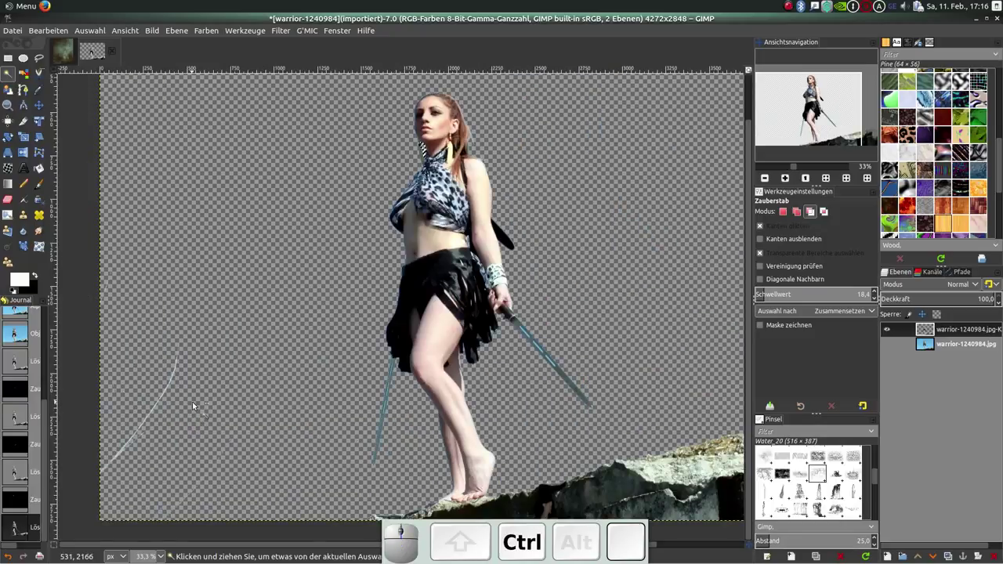
scroll("down", 3)
scroll("up", 3)
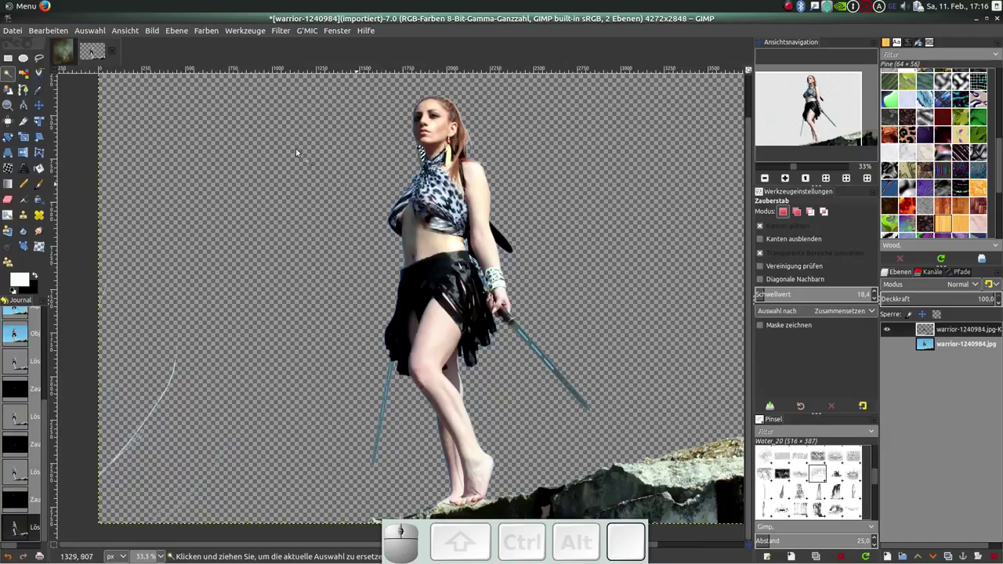
left_click(85, 31)
Clear the selection, take the cut-out's alpha to selection and shrink it by 1 px.
left_click(111, 57)
right_click(943, 333)
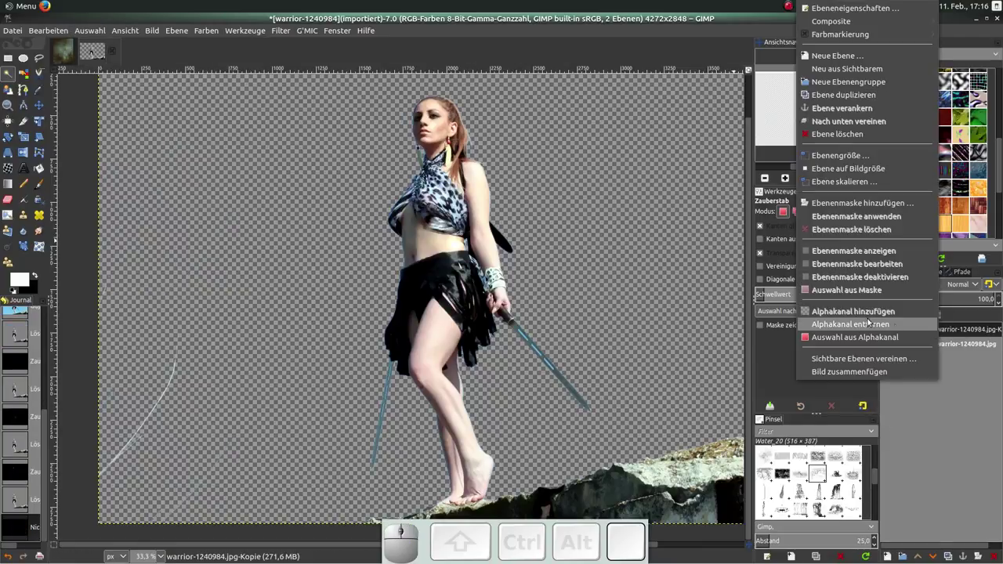
left_click(866, 339)
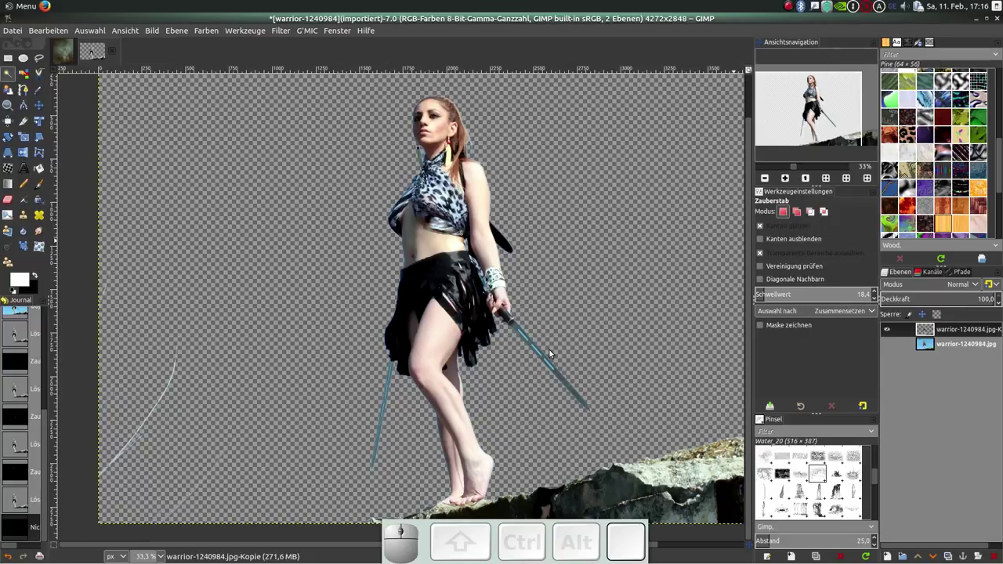
scroll("up", 3)
left_click(99, 31)
left_click(114, 172)
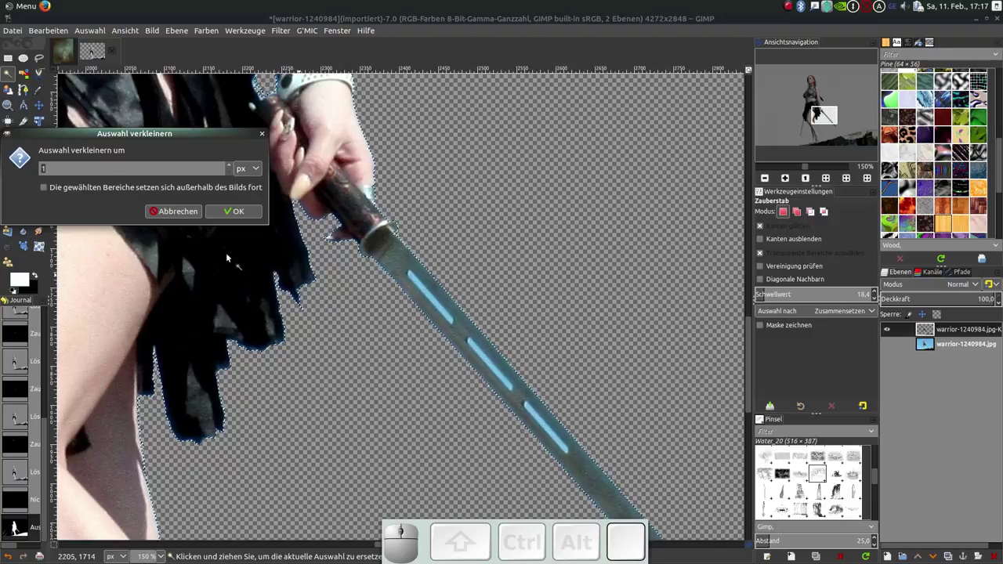
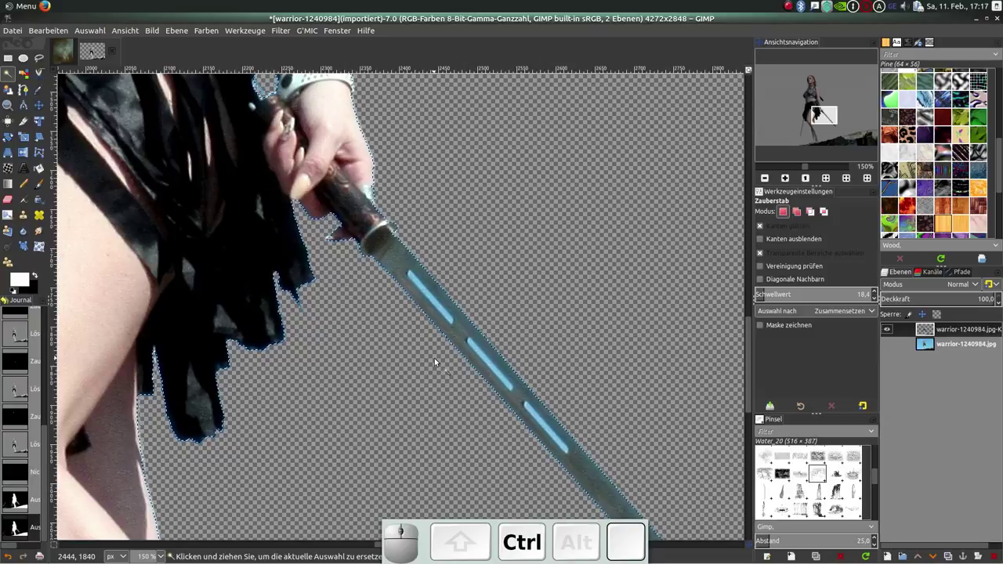
Copy the trimmed warrior and paste it as the new layer Eingefügte Ebene.
key("ctrl+c")
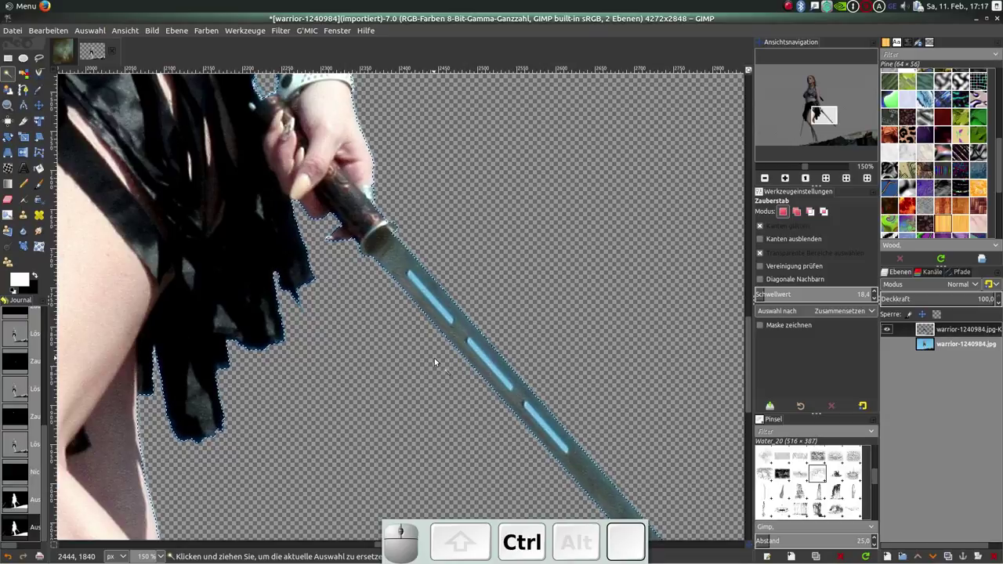
key("ctrl+v")
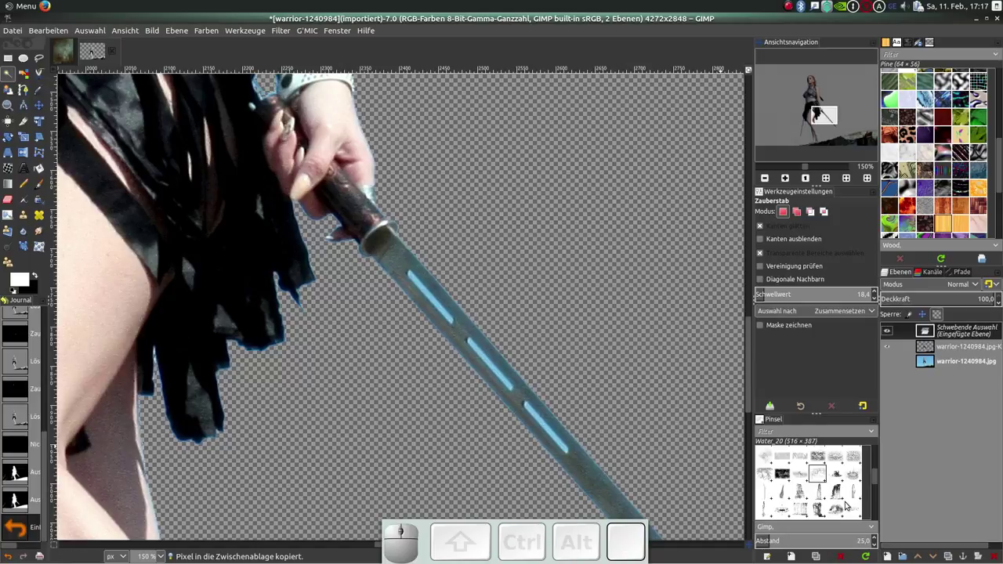
left_click(890, 558)
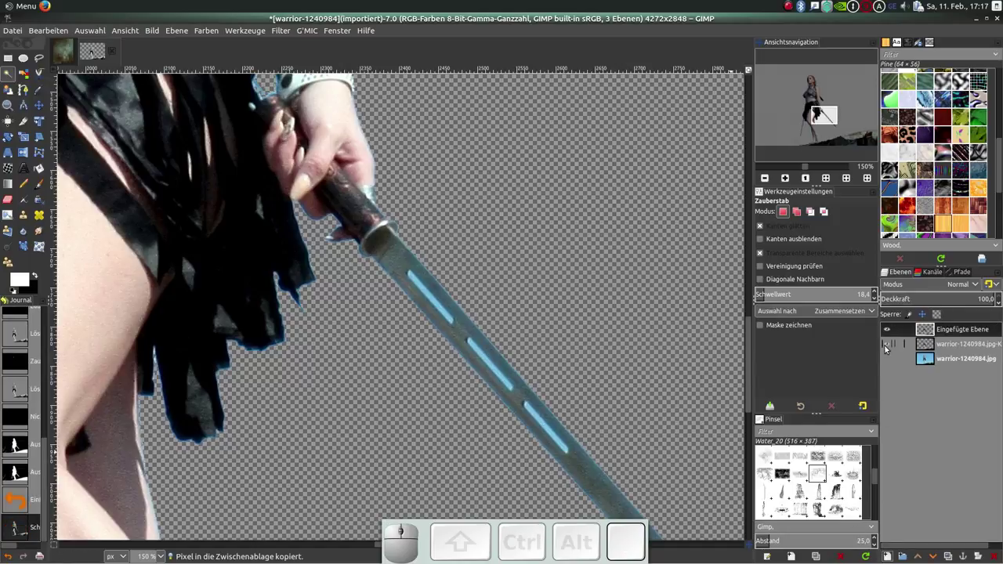
Hide the old cut-out and select the pasted layer's opaque warrior area.
left_click(890, 348)
scroll("down", 3)
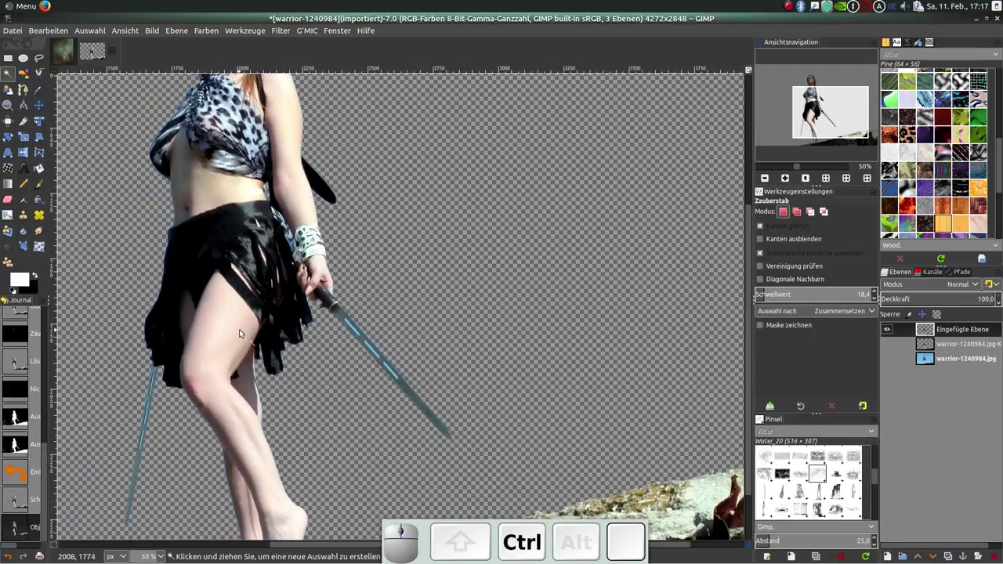
scroll("down", 3)
scroll("up", 3)
scroll("up", 3)
right_click(950, 335)
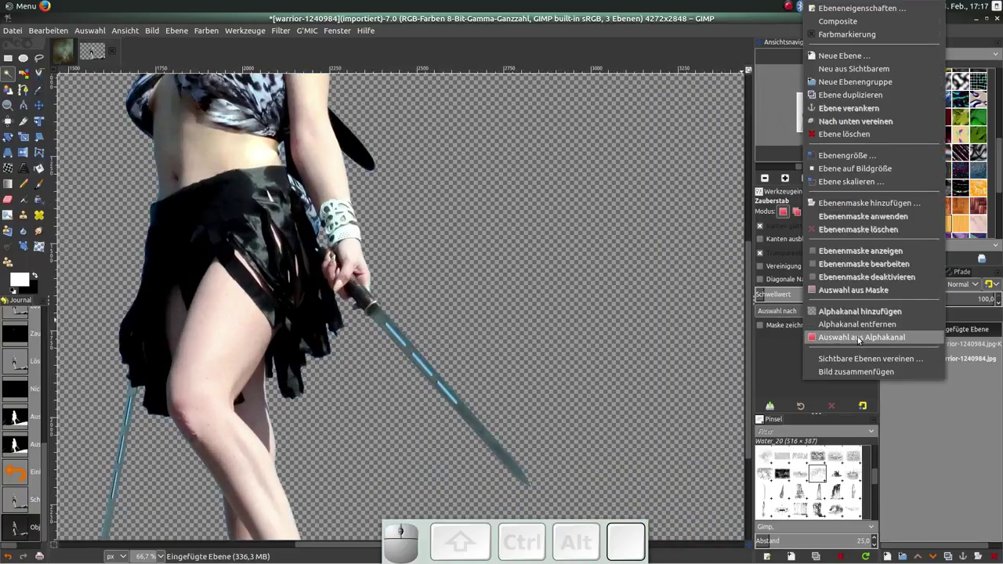
left_click(863, 340)
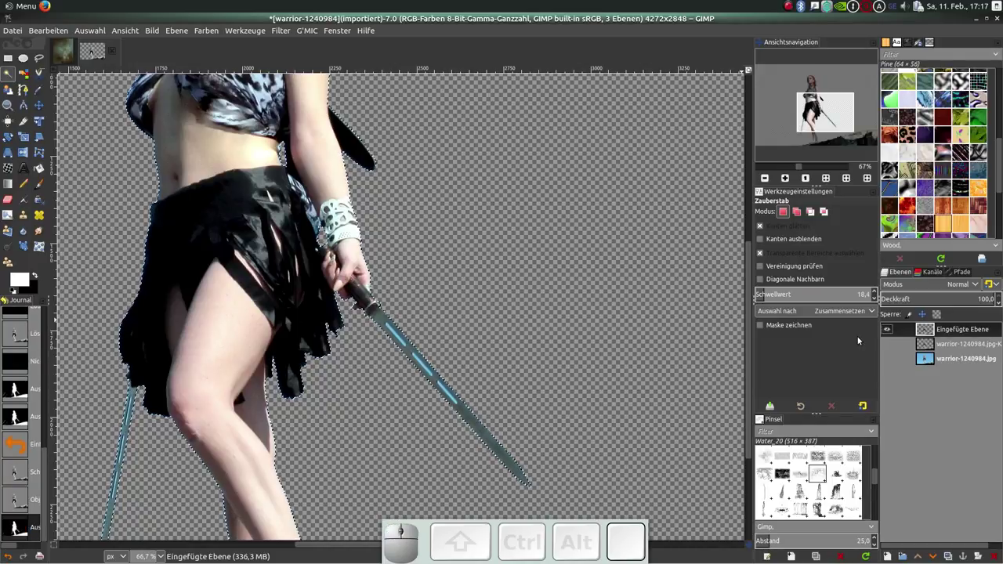
Feather the selection by 15 px.
left_click(91, 33)
left_click(119, 151)
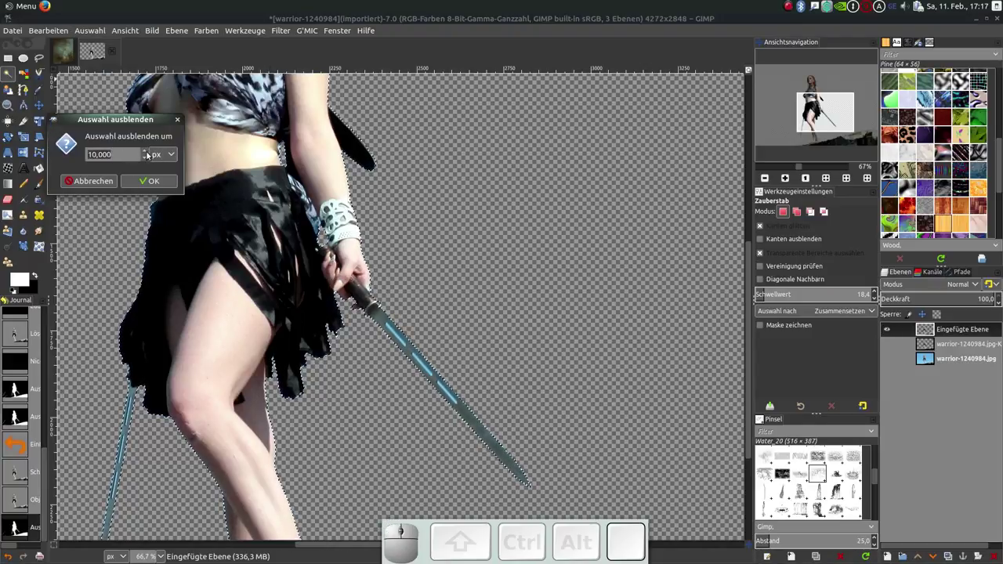
left_click(148, 155)
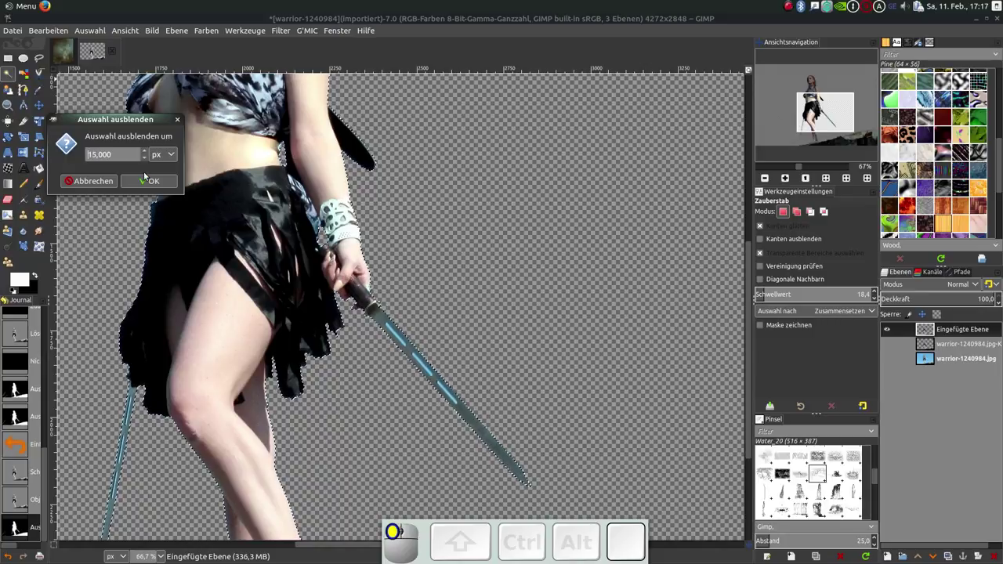
left_click(151, 187)
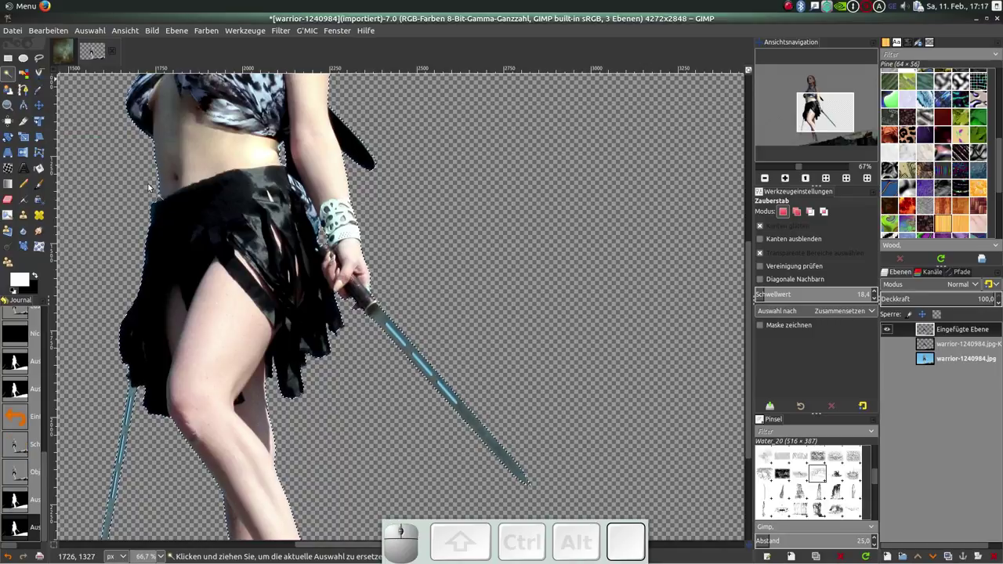
Copy and paste the feathered warrior as a fourth layer, hiding the first pasted layer.
key("ctrl+c")
key("ctrl+v")
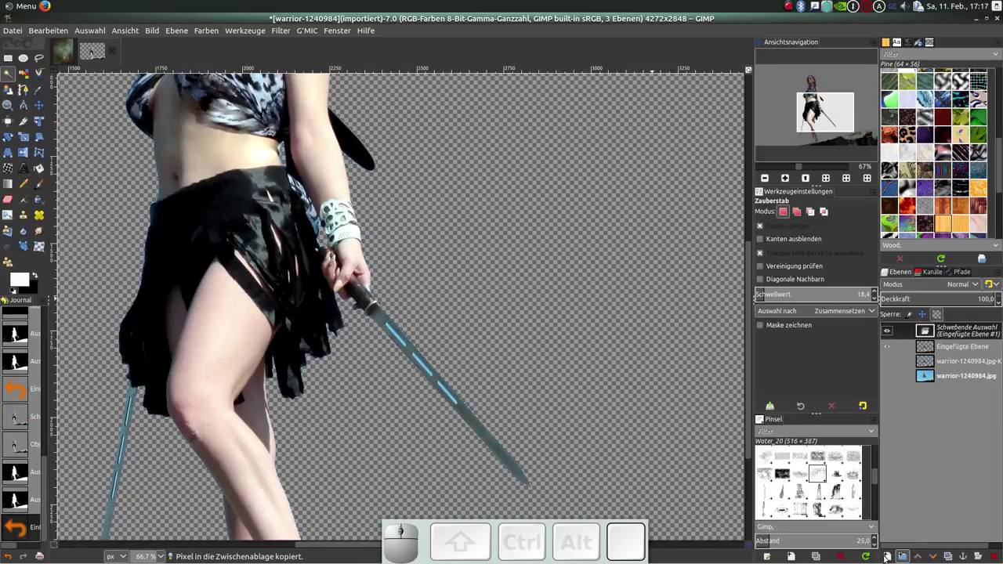
left_click(890, 558)
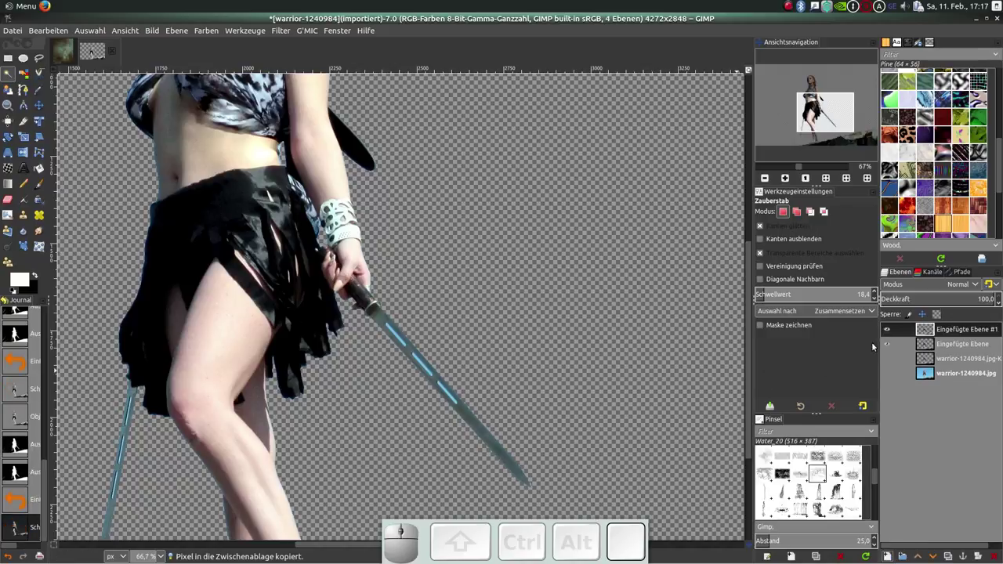
left_click(893, 344)
Enlarge the fourth layer to the full image size and fit the view.
scroll("down", 3)
middle_click(577, 345)
scroll("down", 3)
right_click(957, 333)
left_click(865, 170)
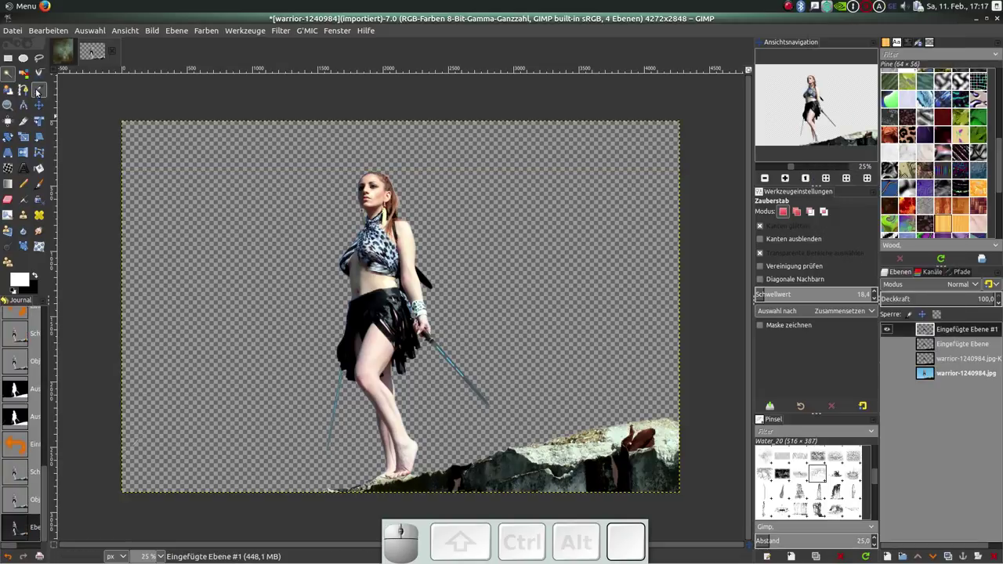
Crop the image to a 1912×2544 portrait frame around the woman.
left_click(26, 124)
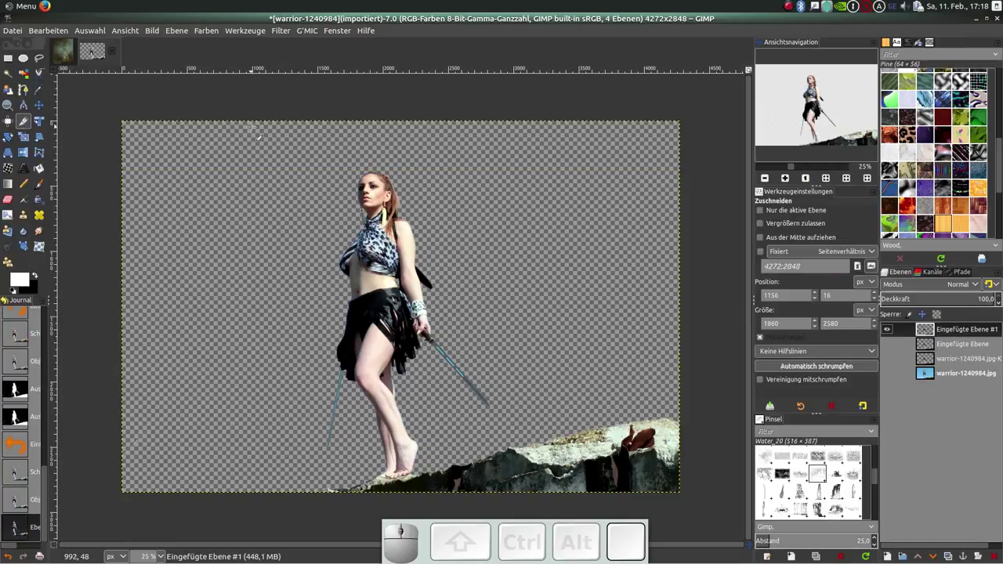
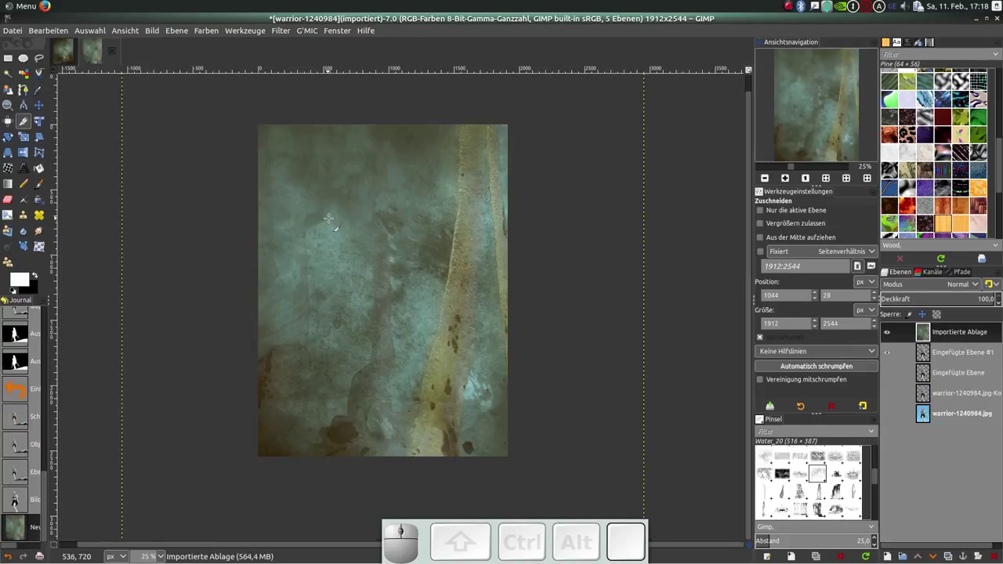
Scale the pasted grunge texture layer down to about 2130×2679 px.
scroll("down", 3)
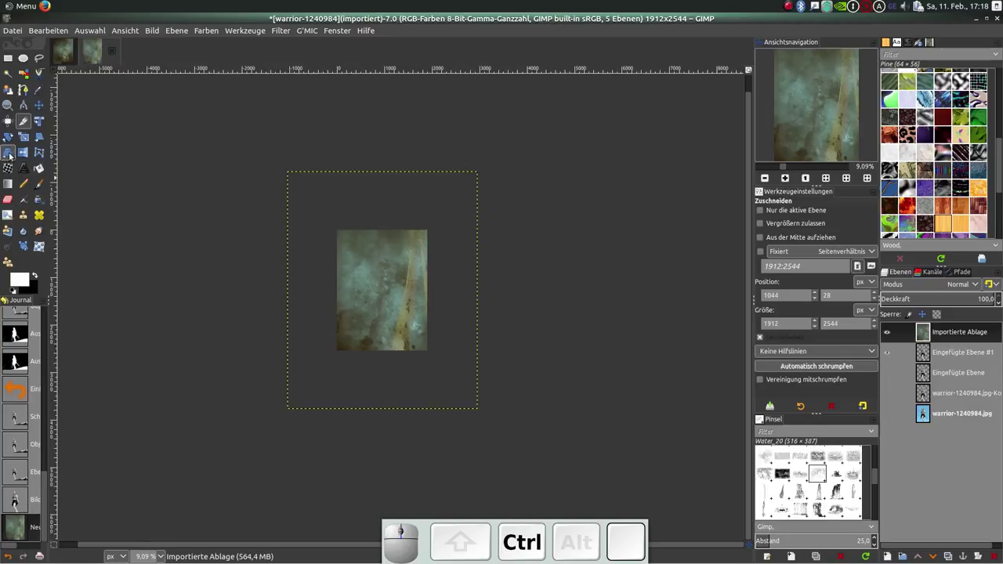
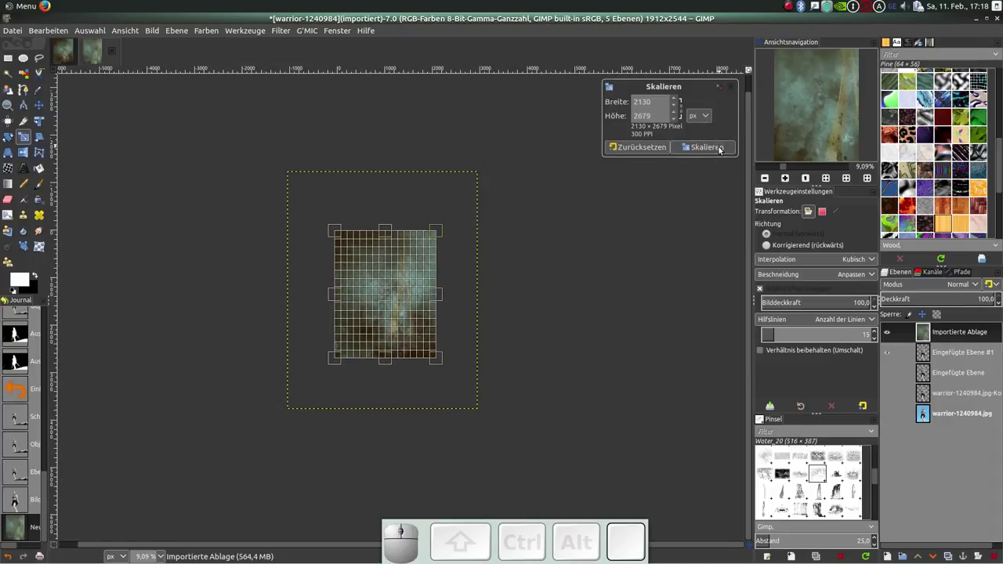
left_click(717, 149)
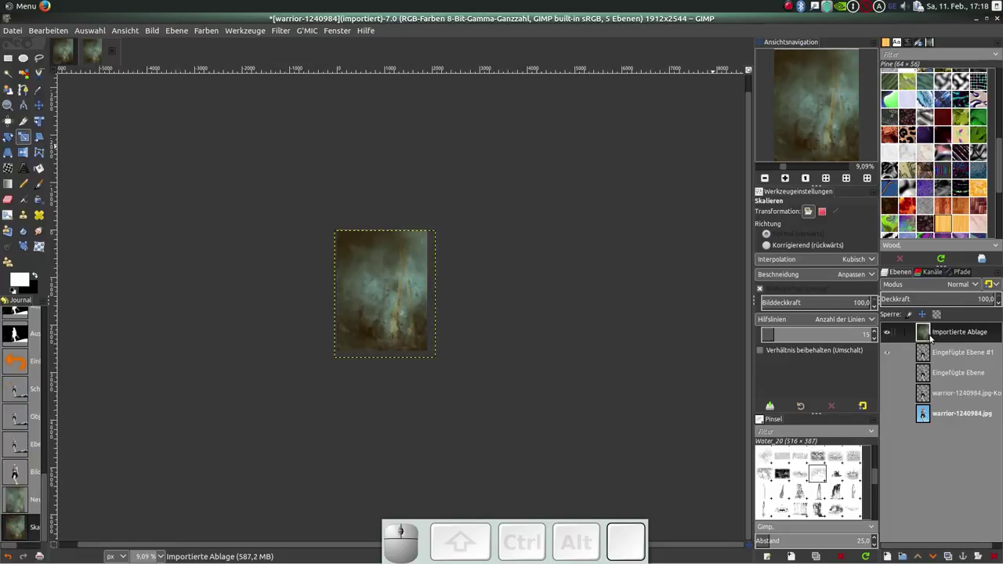
Lower the texture layer beneath the warrior so it fills the canvas as backdrop.
left_click(931, 337)
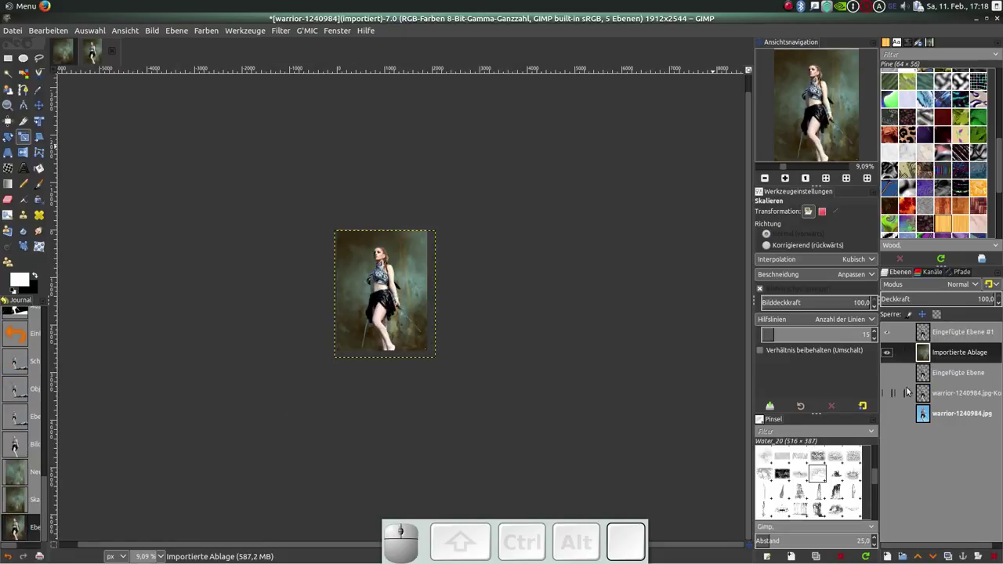
scroll("up", 3)
scroll("up", 3)
scroll("down", 3)
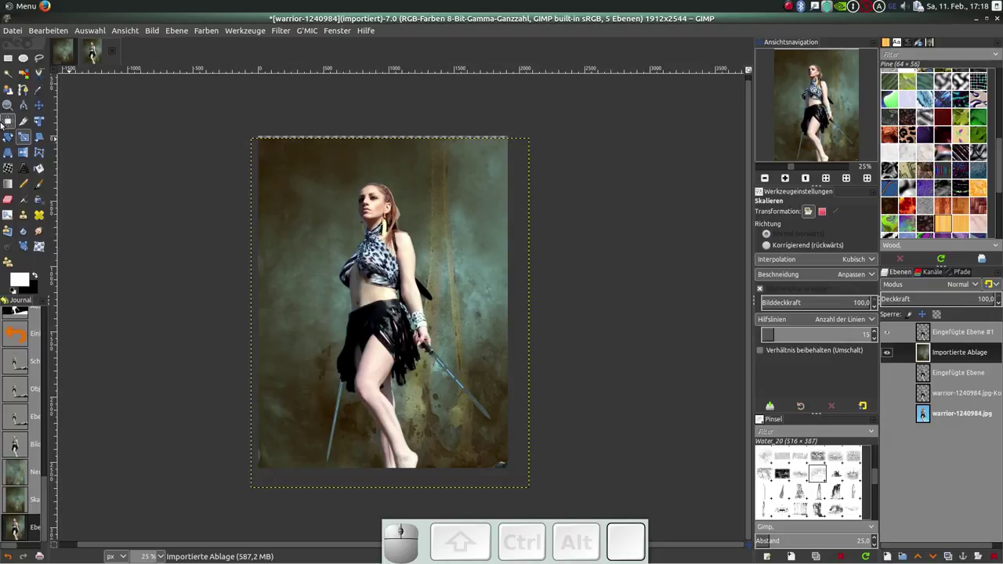
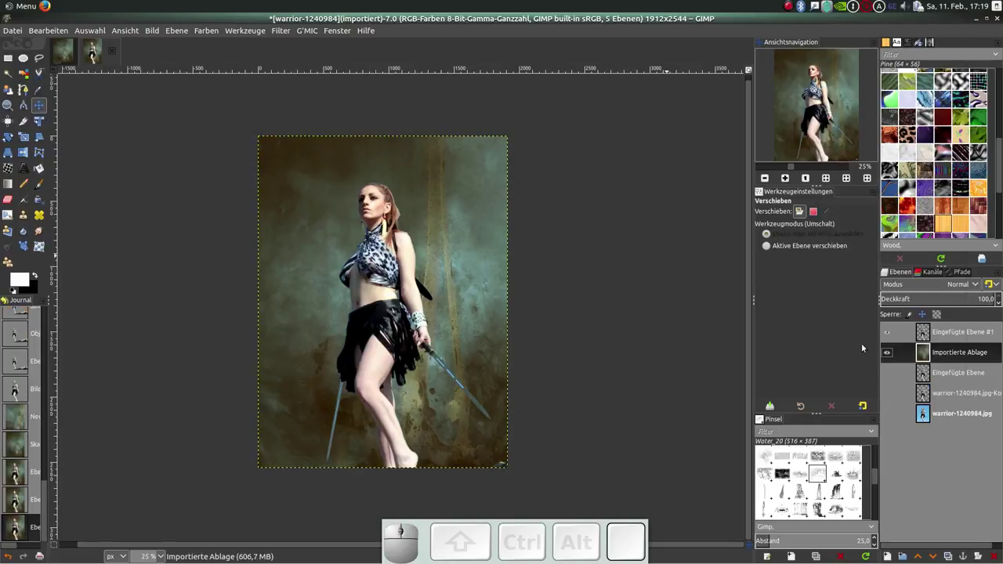
Shift the grunge texture to cooler blue tones with Color Temperature.
left_click(213, 31)
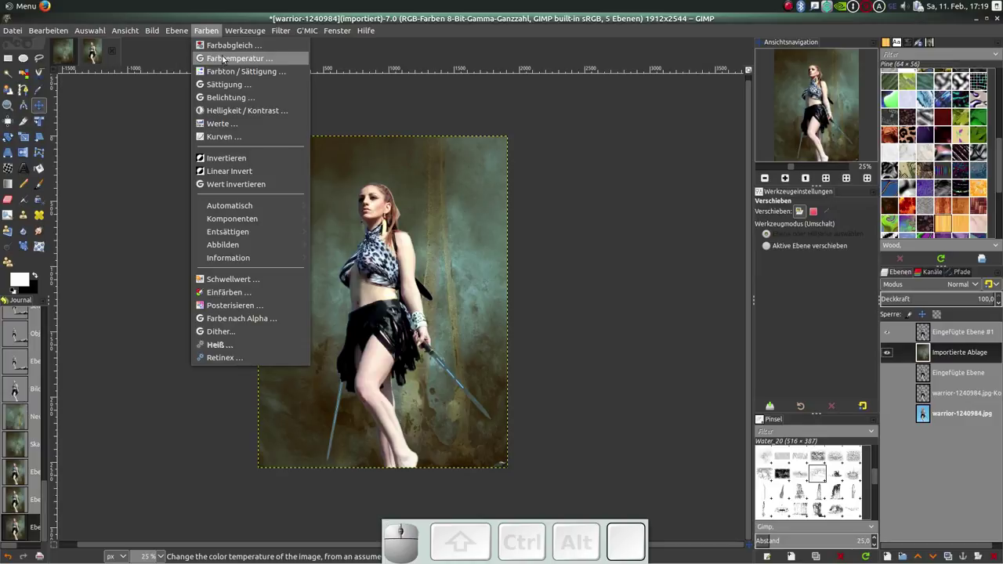
left_click(225, 62)
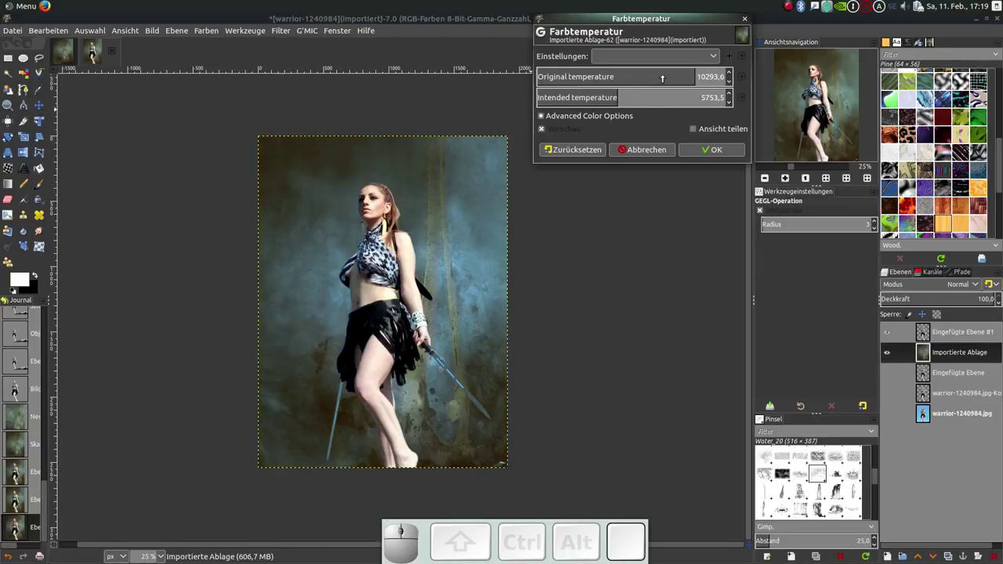
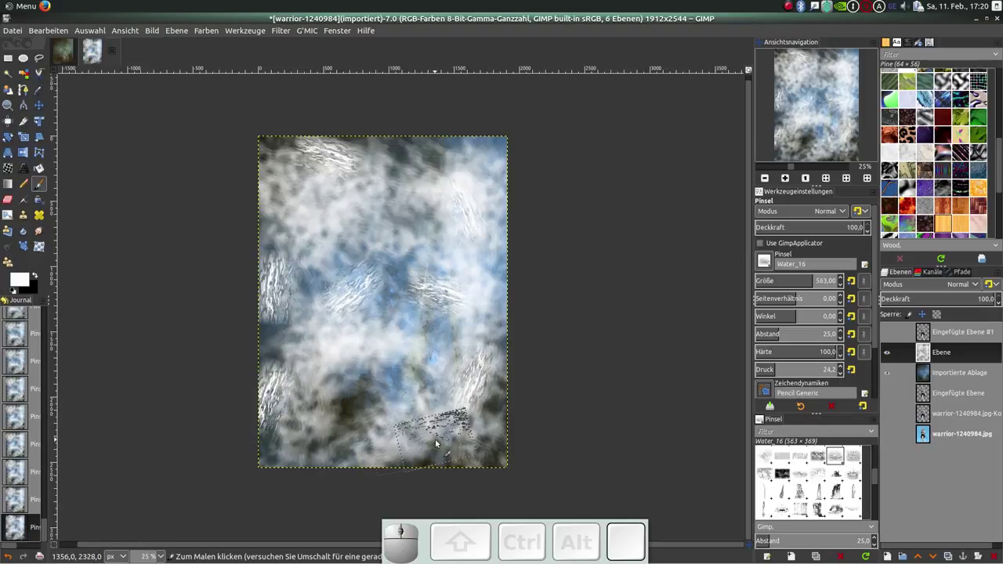
Undo a bad stroke and stamp four white Water splash strokes over the backdrop.
key("ctrl+z")
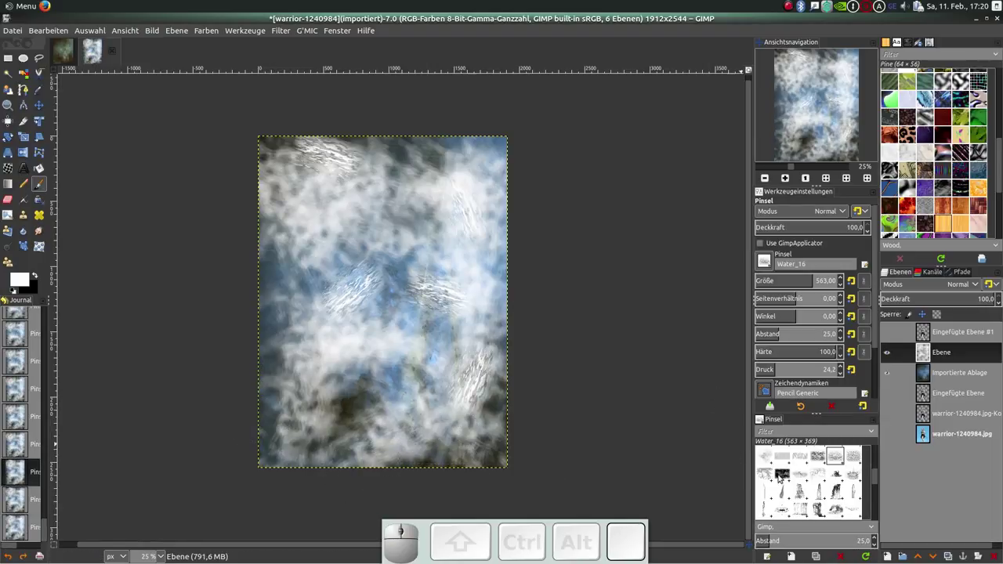
left_click(773, 456)
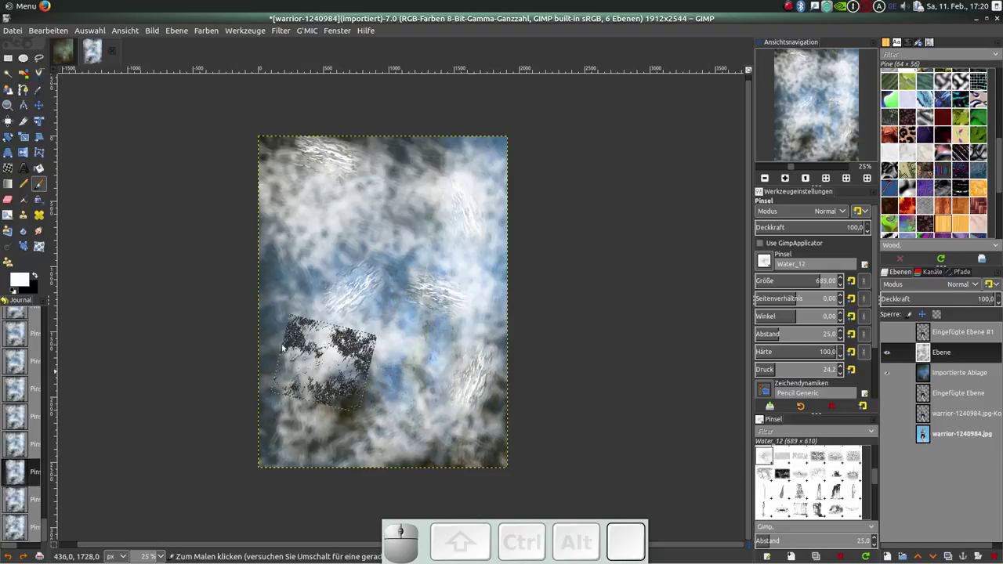
left_click(255, 305)
left_click(405, 310)
left_click(434, 371)
left_click(277, 448)
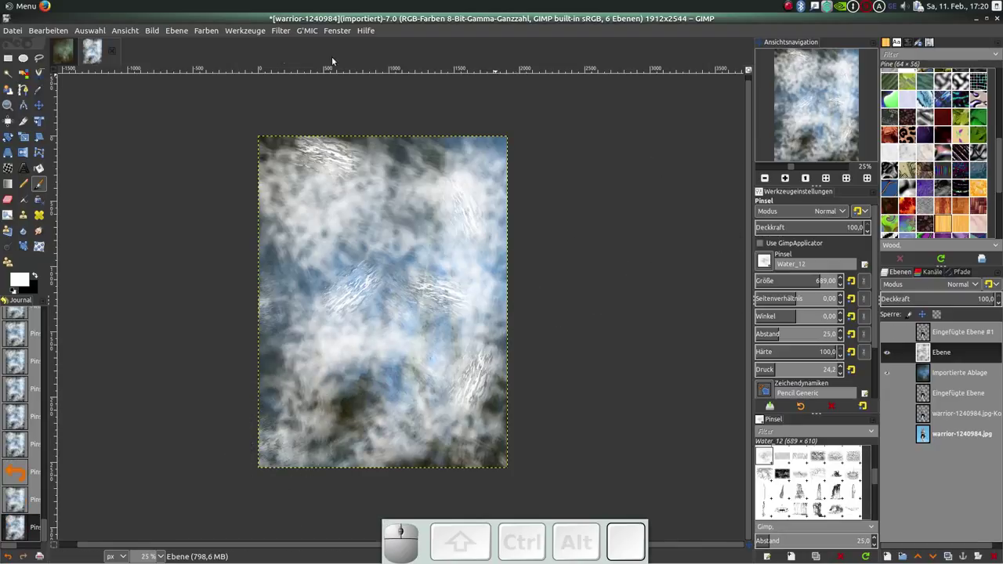
Soften the white splash layer with a Gaussian blur of about 21 px.
left_click(288, 32)
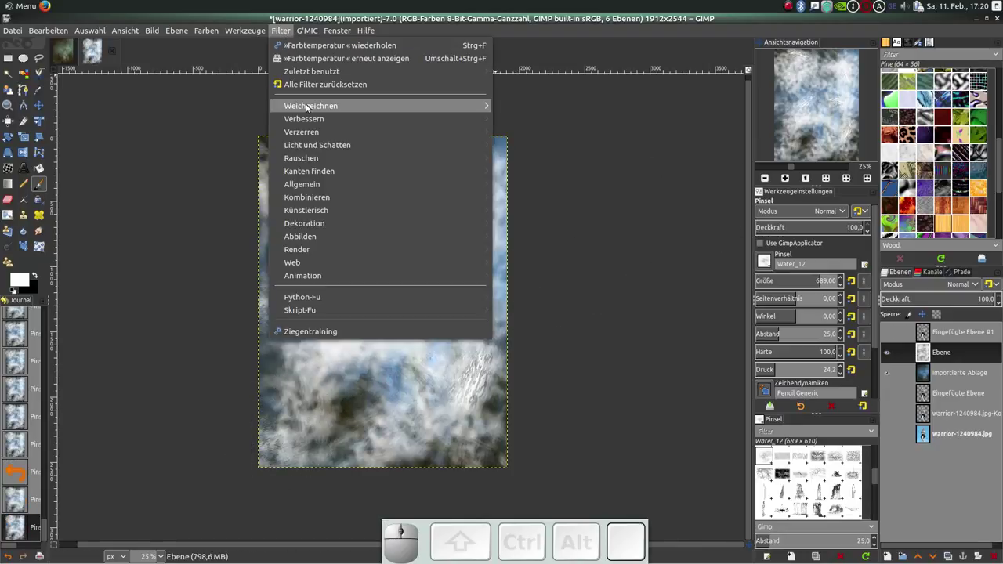
left_click(533, 109)
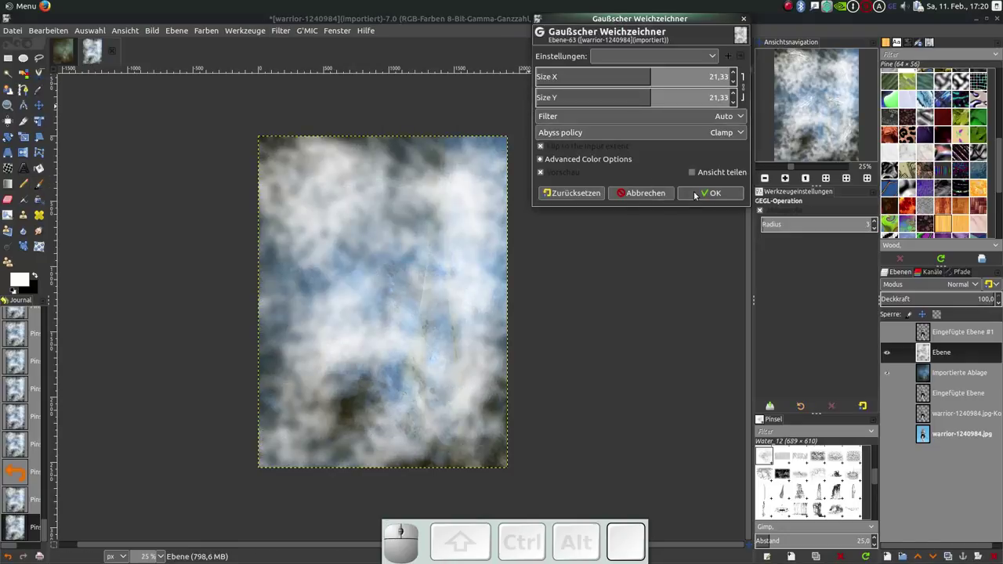
left_click(703, 195)
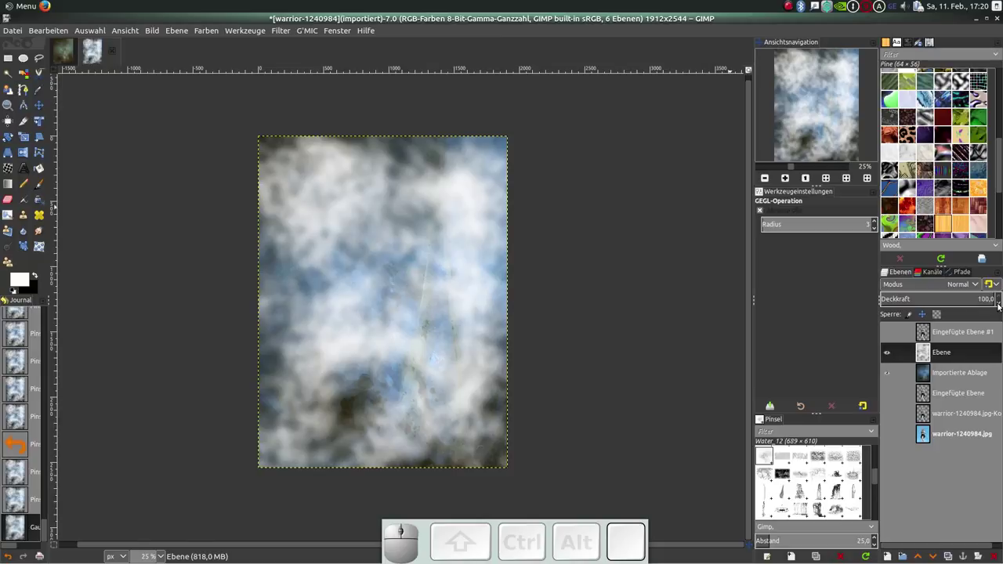
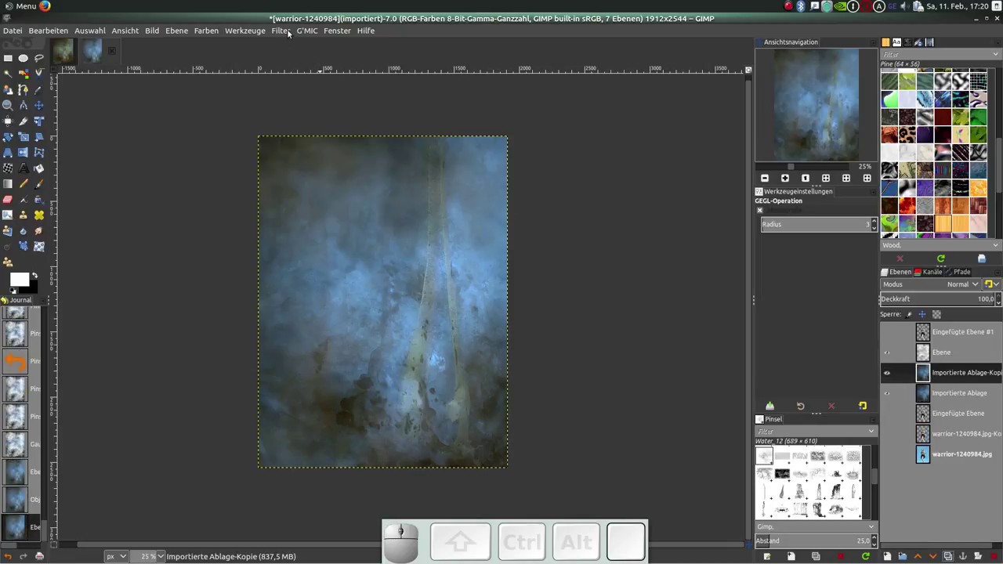
Bring up G'MIC's Freaky B&W filter on the duplicated blue texture layer.
left_click(311, 31)
left_click(333, 47)
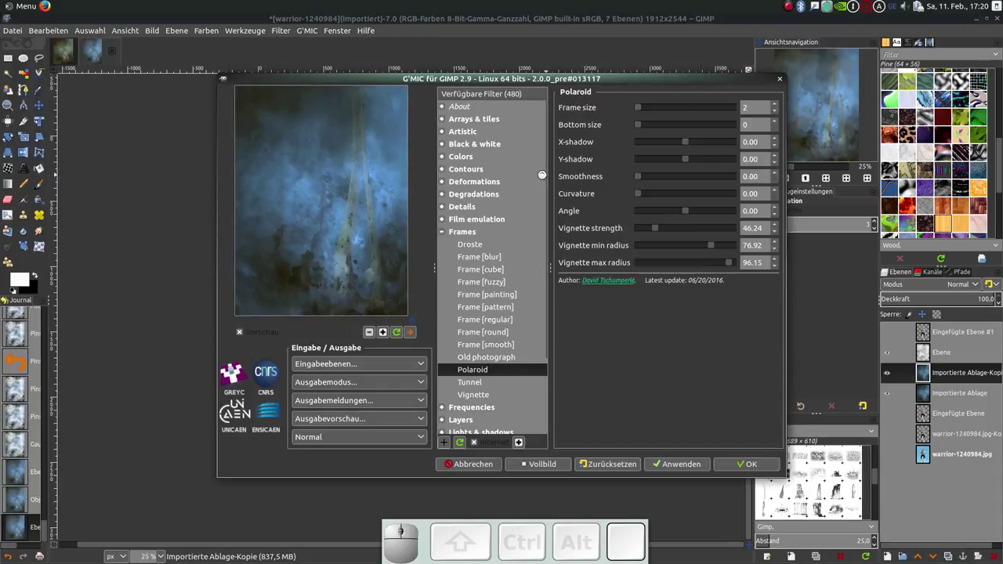
left_click(476, 146)
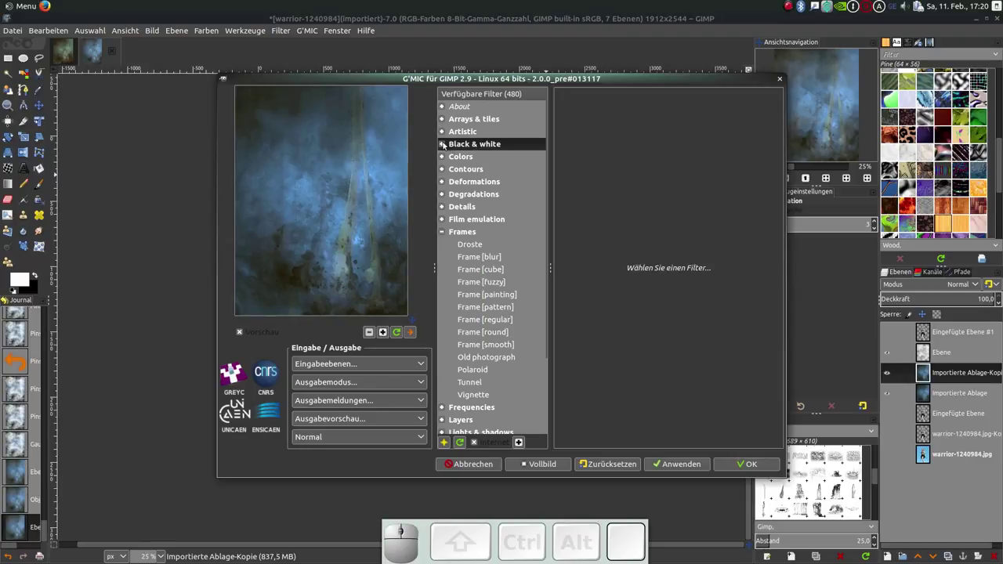
left_click(446, 145)
scroll("down", 3)
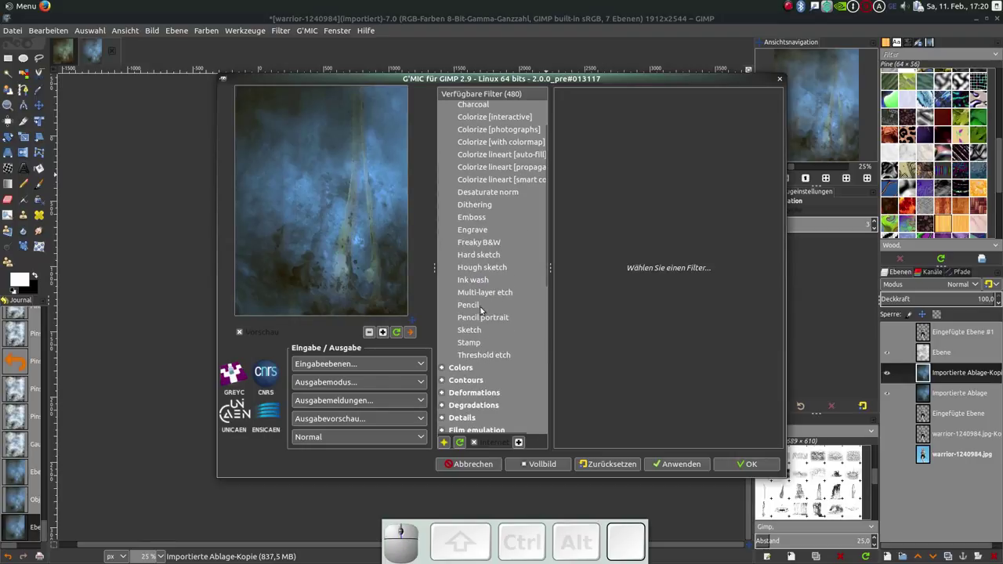
left_click(485, 247)
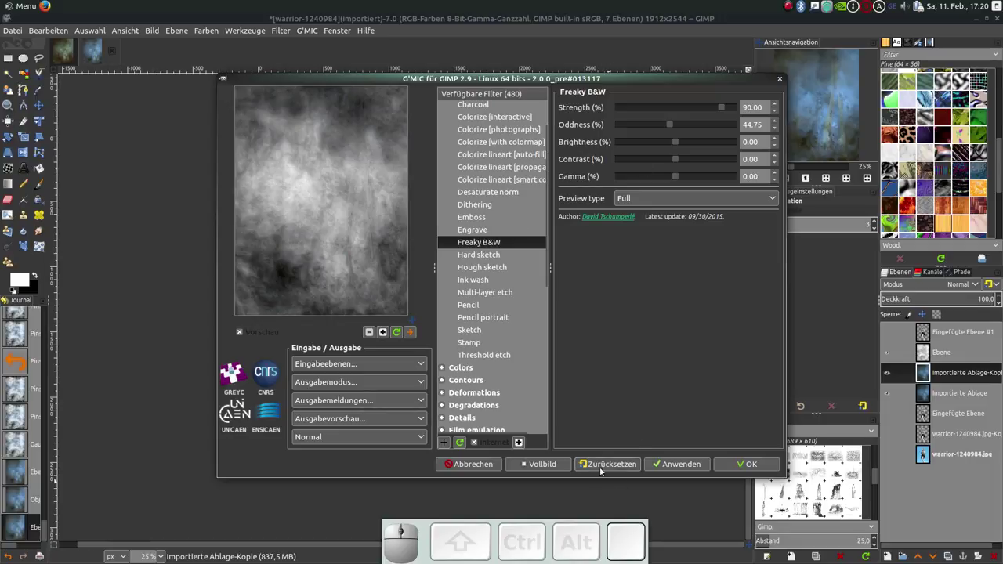
Set Freaky B&W Oddness to 20 and Gamma to −15, previewing grey mist.
left_click(605, 462)
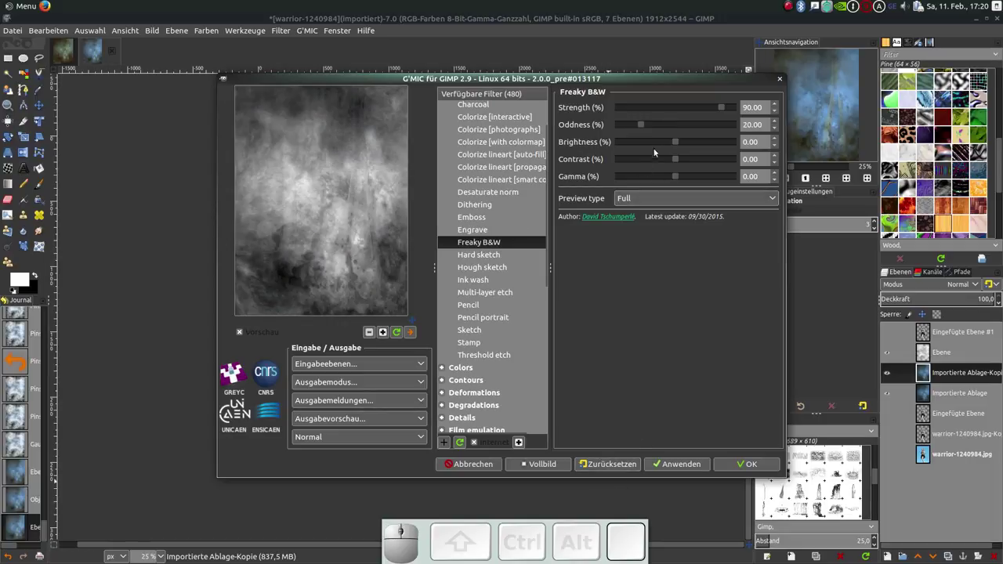
left_click(680, 178)
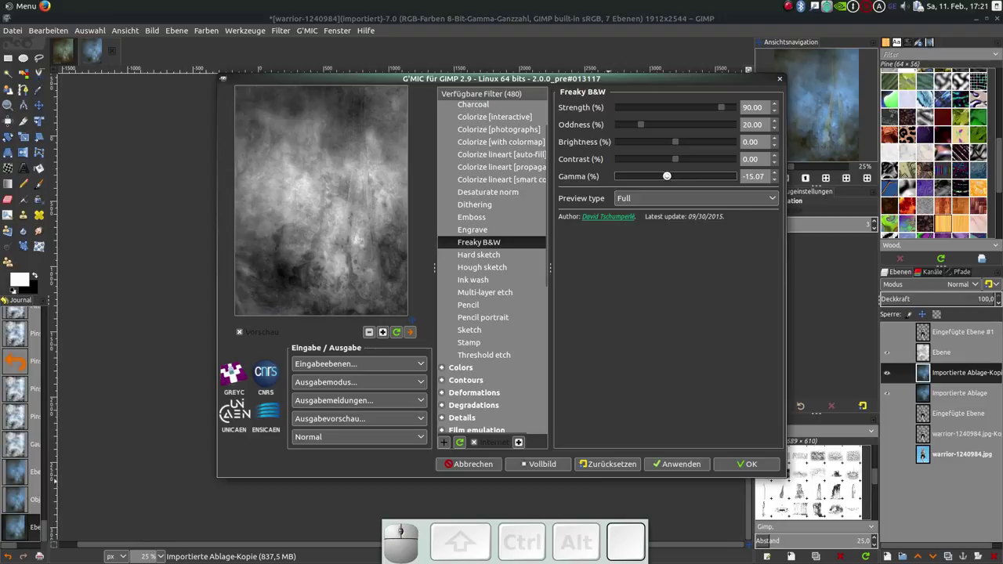
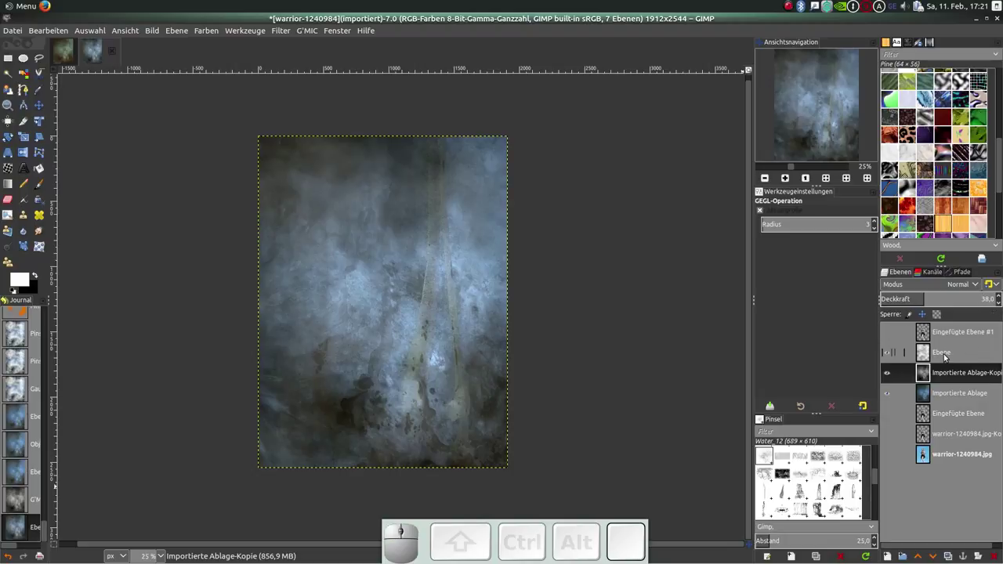
Merge the cloud layer and the grey texture copy down into one backdrop layer.
left_click(948, 356)
right_click(948, 356)
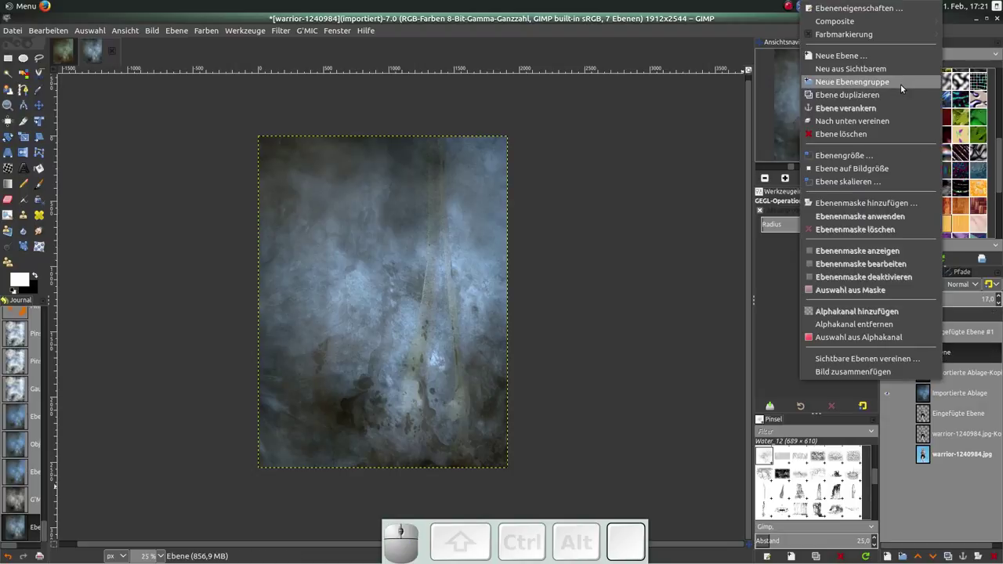
left_click(902, 124)
right_click(959, 353)
left_click(916, 124)
Rename the merged backdrop layer Hintergrund and show the warrior layer again.
left_click(957, 353)
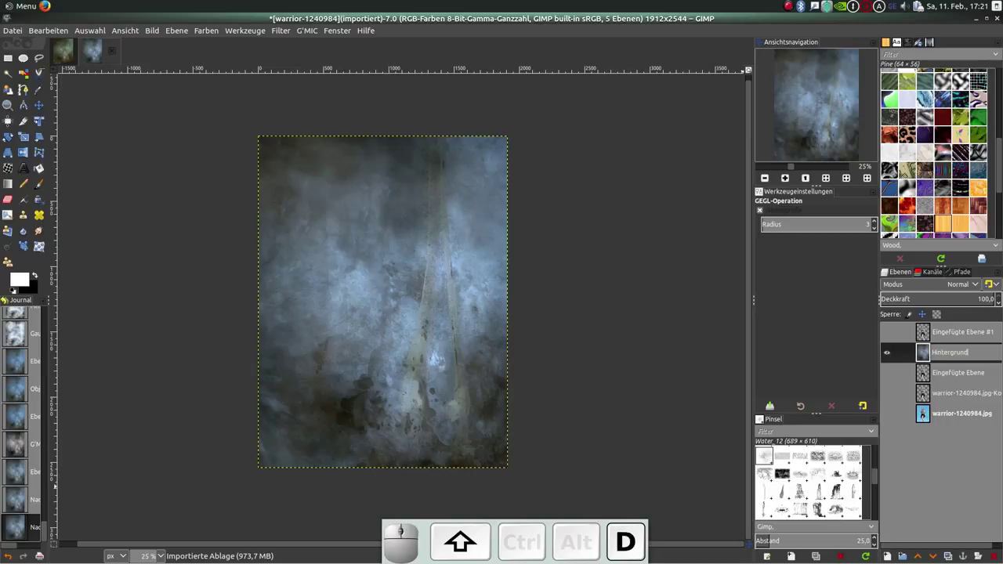
key("Return")
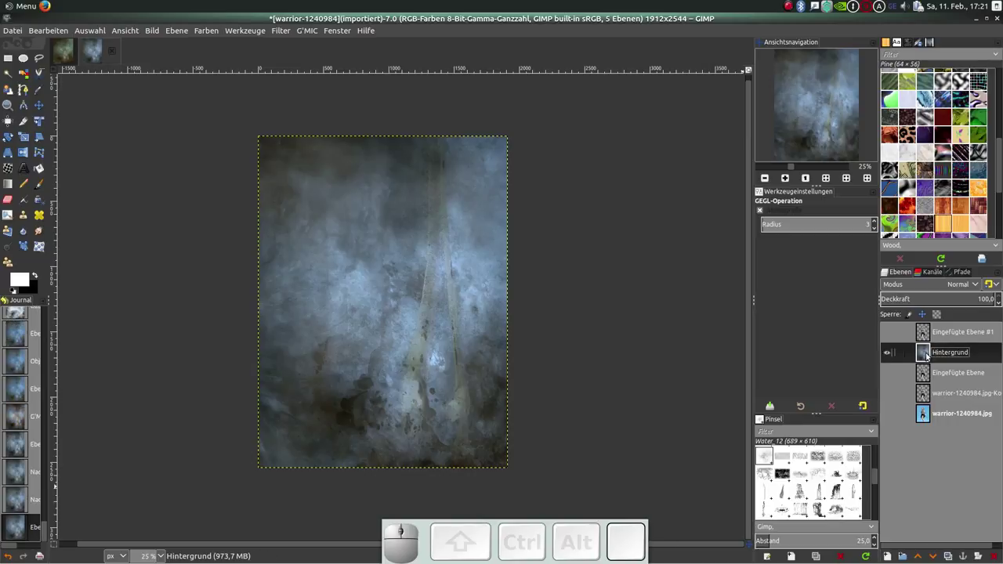
left_click(887, 336)
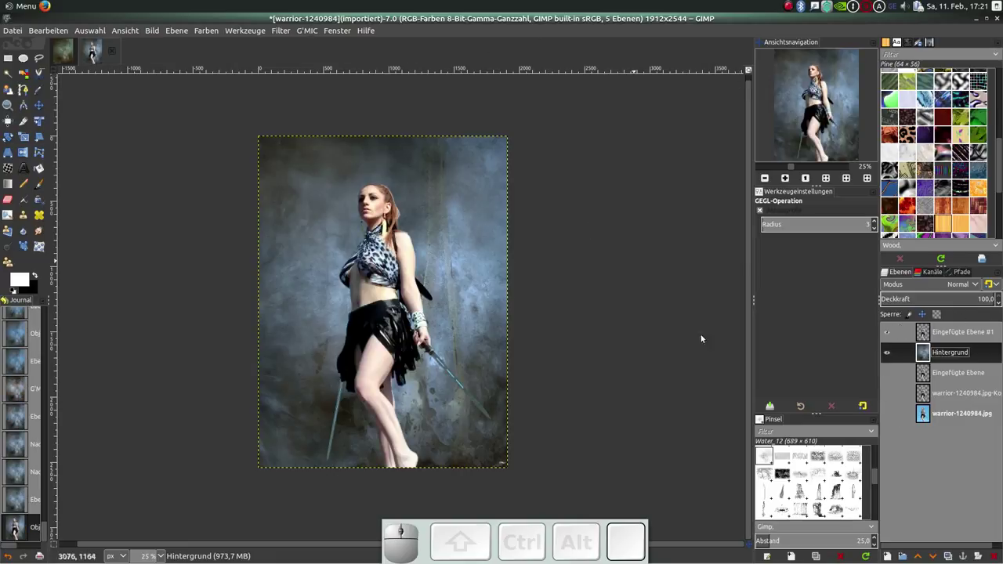
Duplicate the warrior layer (undoing an accidental backdrop duplicate first).
left_click(952, 559)
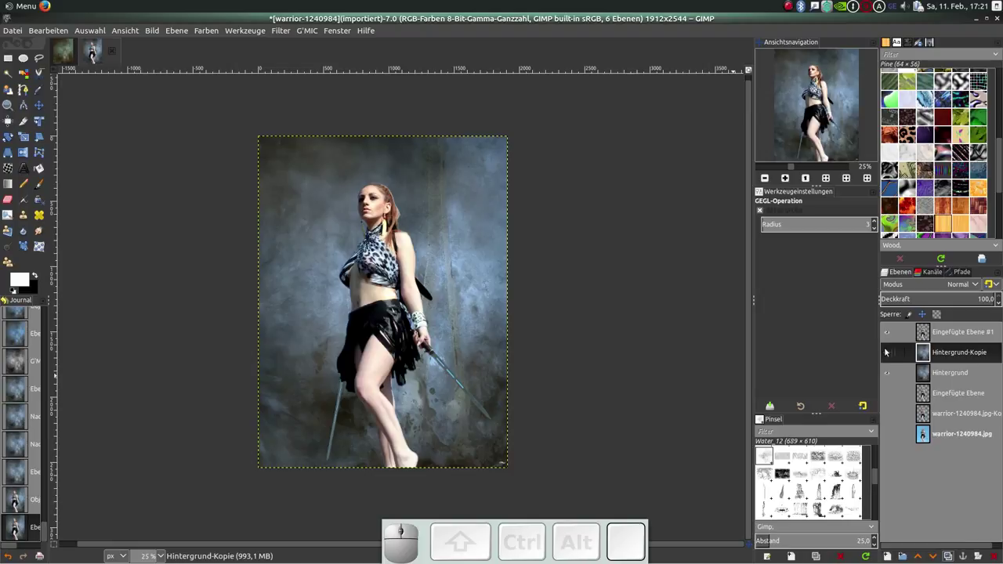
key("ctrl+z")
left_click(955, 335)
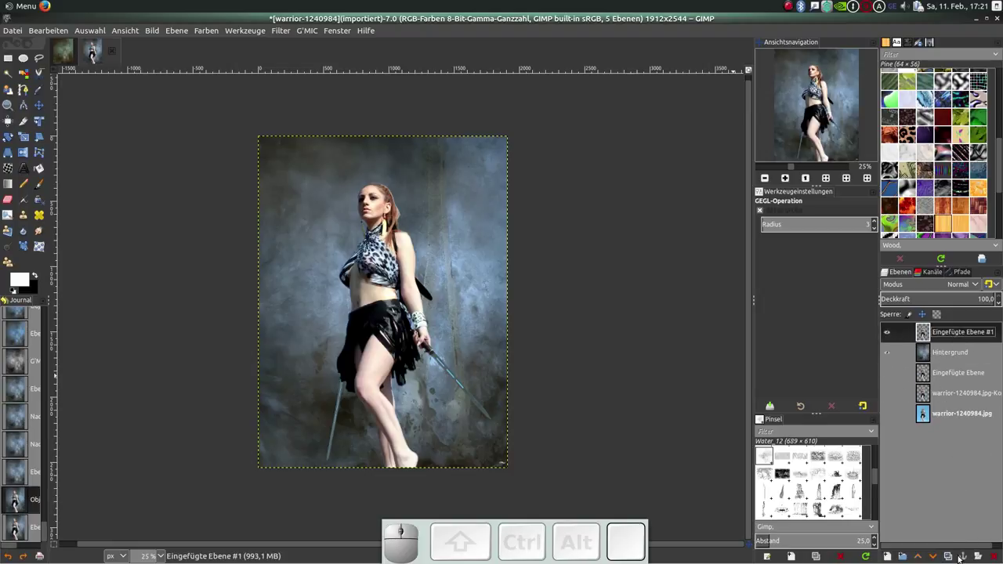
left_click(957, 558)
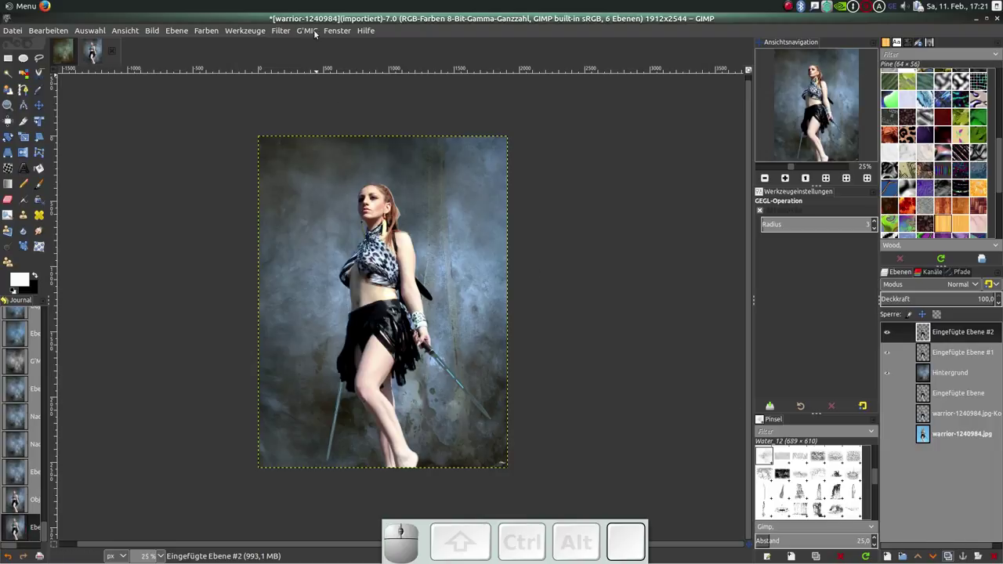
Bring up G'MIC's Colors > Color grading filter with default settings.
left_click_drag(317, 32, 409, 124)
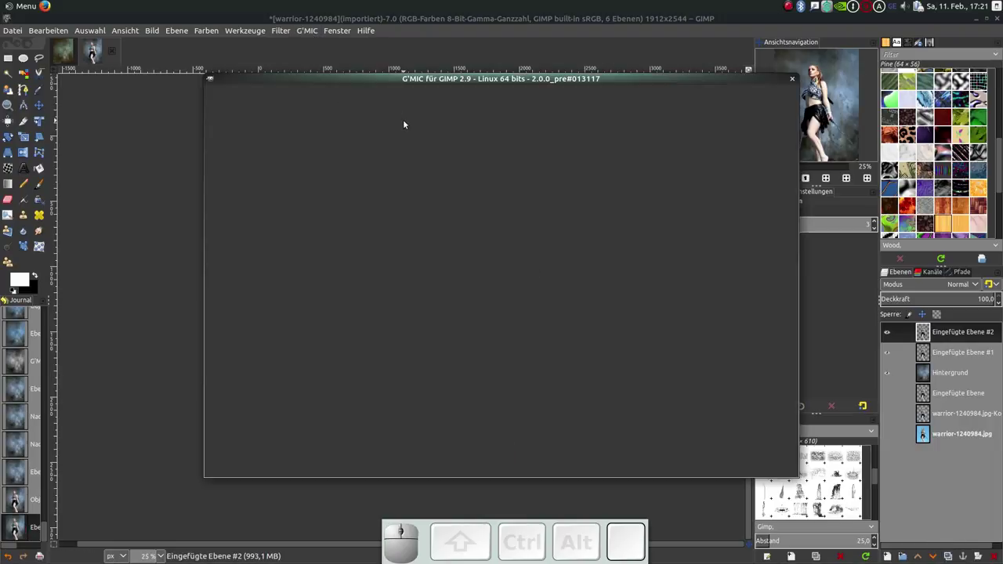
left_click(433, 146)
left_click(435, 160)
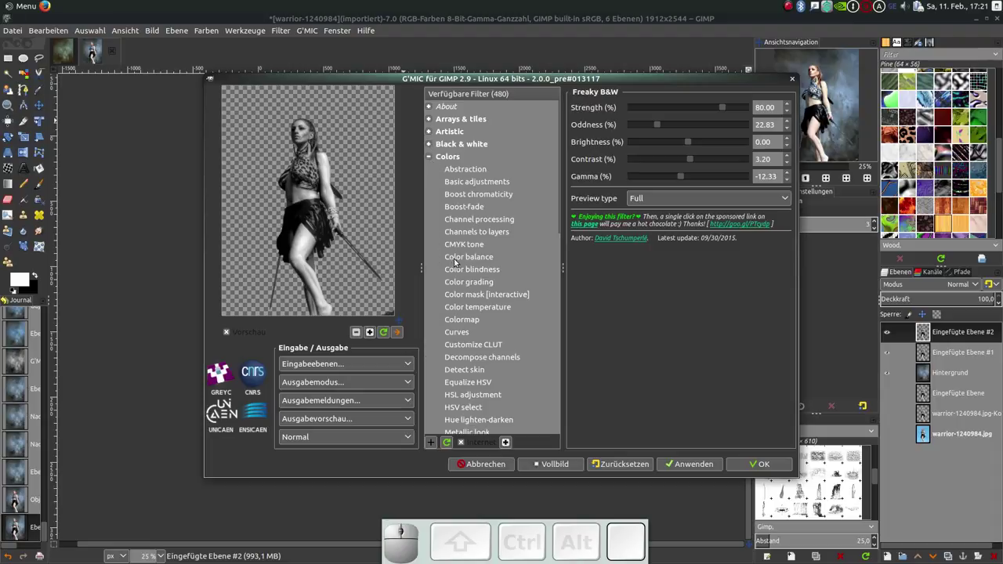
left_click(431, 130)
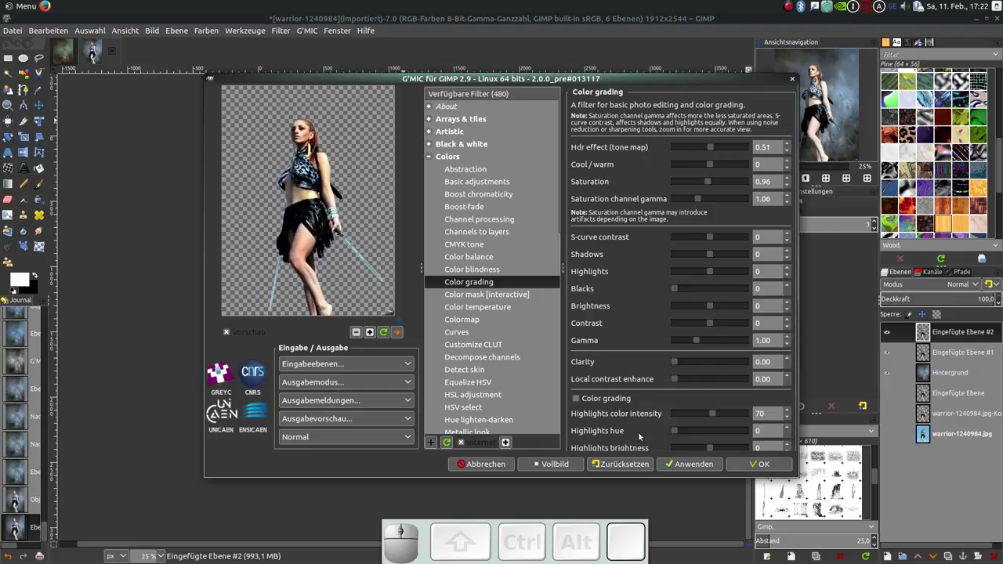
left_click(431, 105)
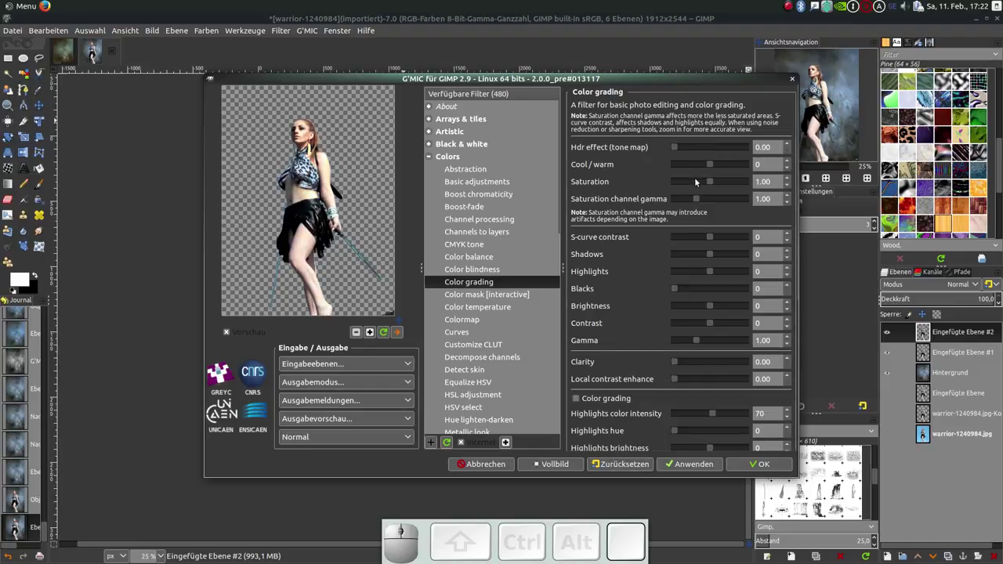
Apply color grading with HDR effect 0.49, Saturation 1.13, saturation gamma 0.61, Highlights 7.
left_click_drag(431, 105, 431, 143)
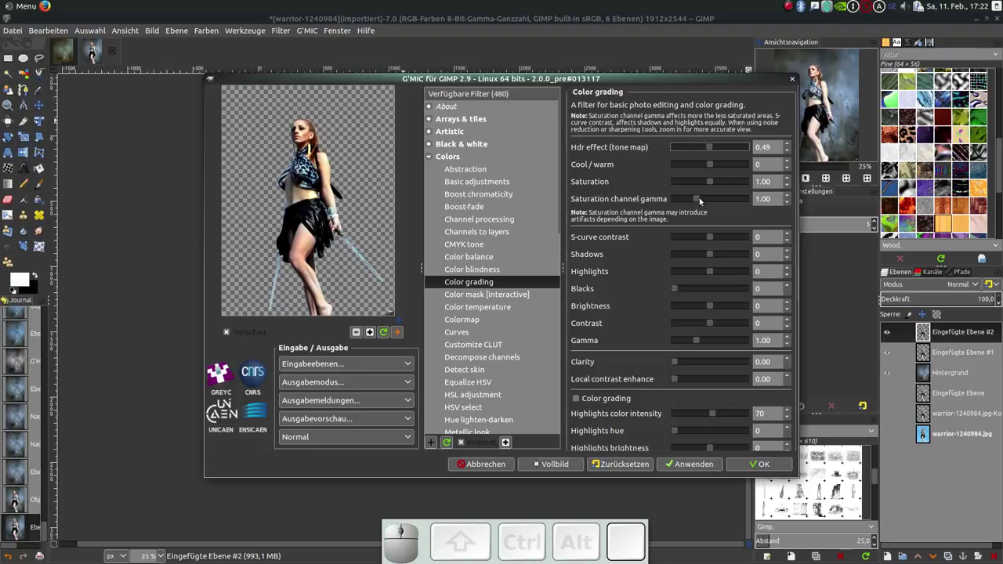
left_click(432, 142)
left_click_drag(431, 143, 432, 105)
left_click(431, 105)
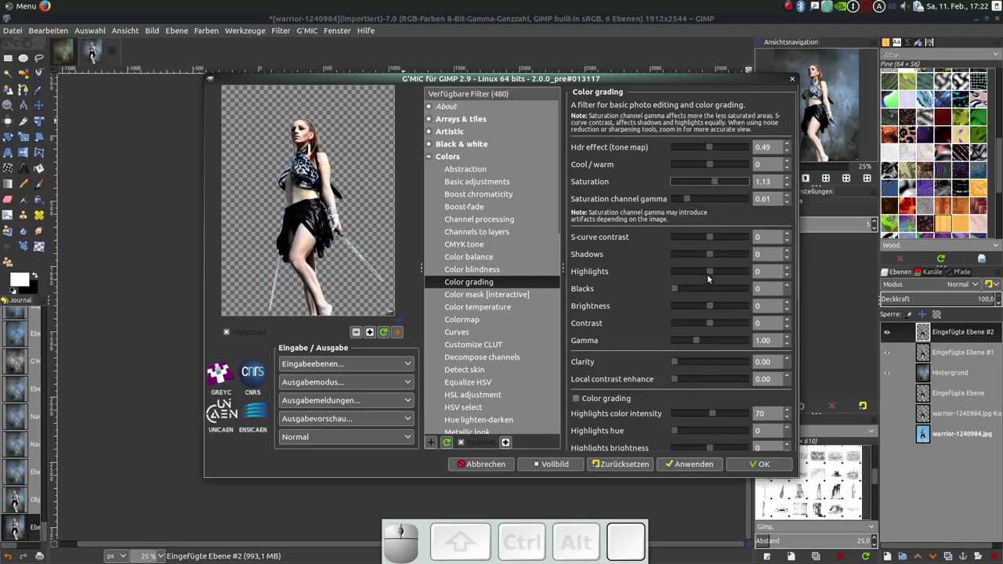
left_click(431, 105)
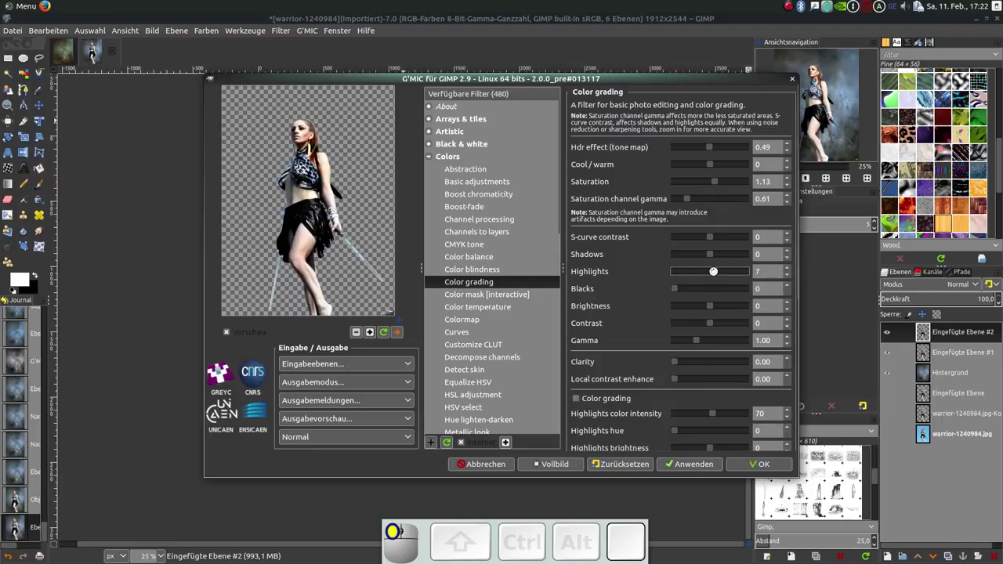
left_click(765, 465)
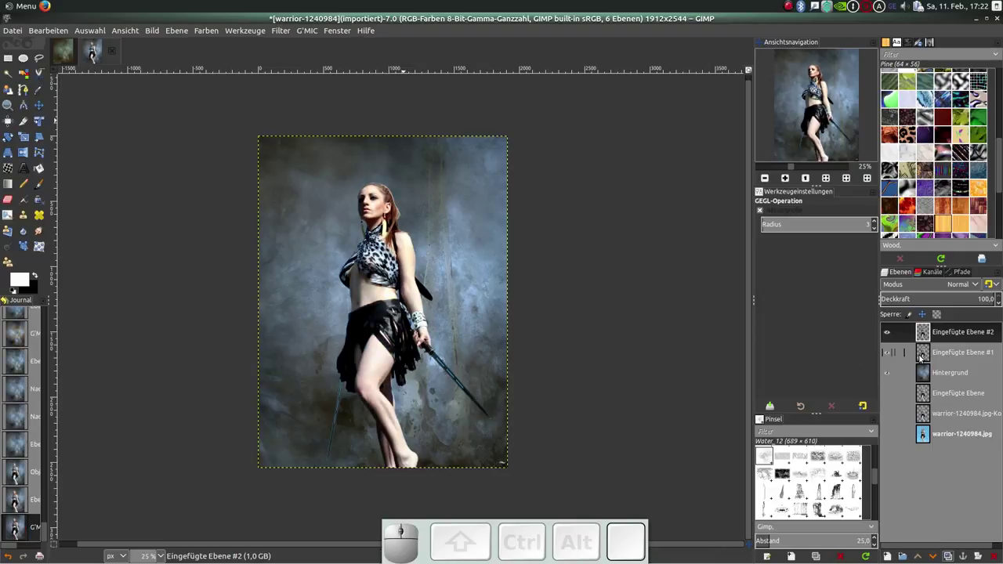
Duplicate the graded layer and browse G'MIC's Lights & shadows filters to Relief light.
left_click(932, 338)
left_click(947, 556)
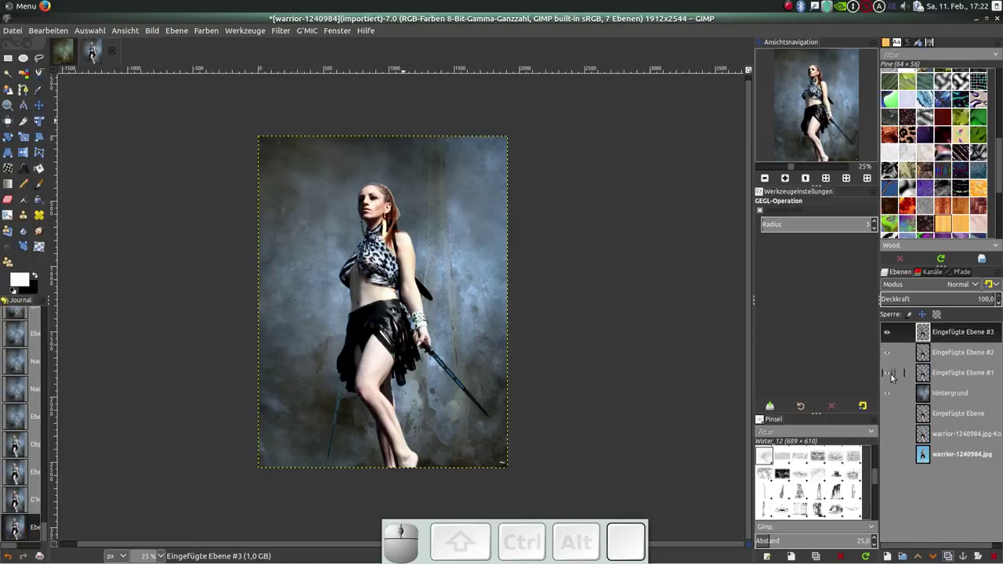
left_click(892, 356)
left_click_drag(321, 31, 435, 132)
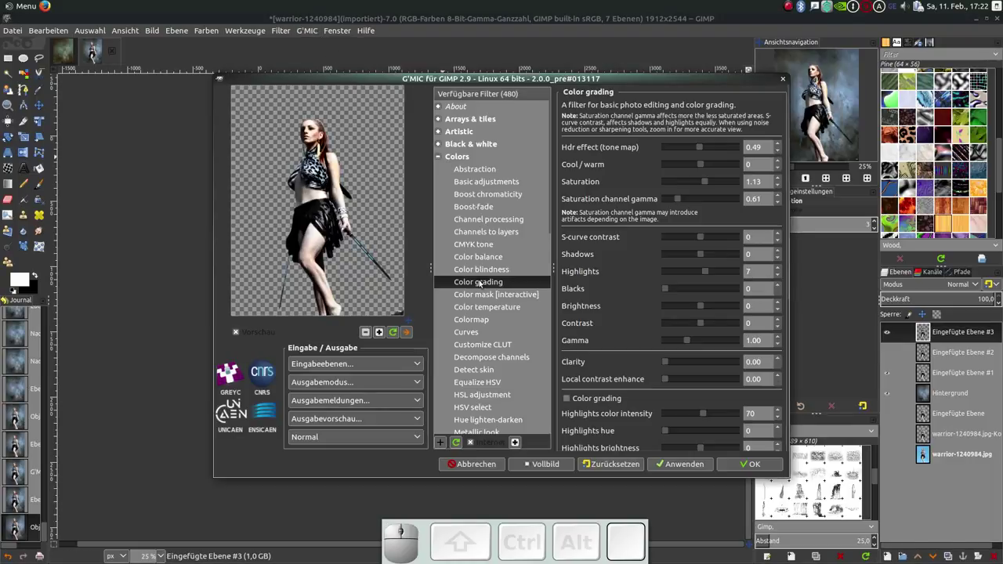
left_click(442, 157)
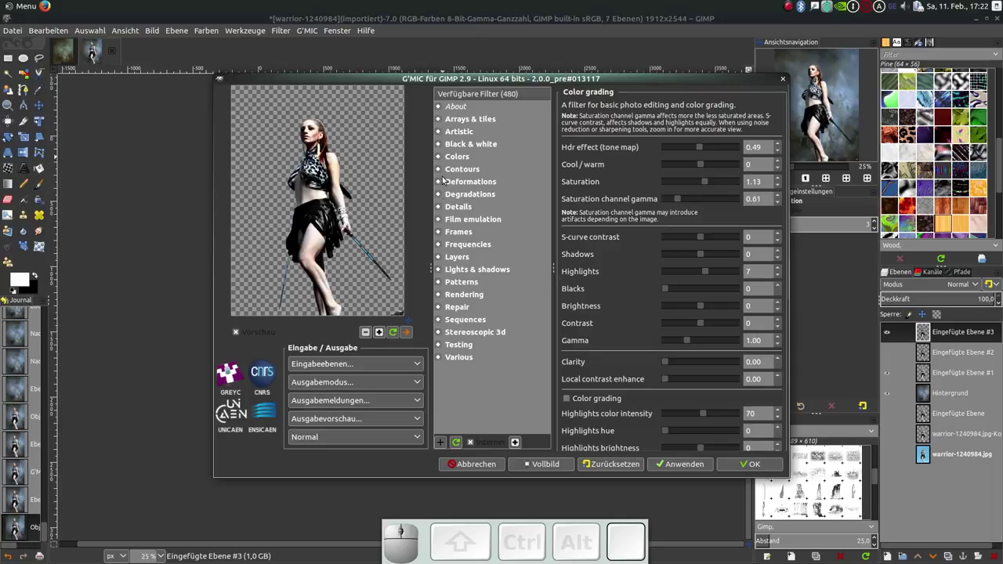
left_click(443, 269)
scroll("down", 3)
left_click(486, 346)
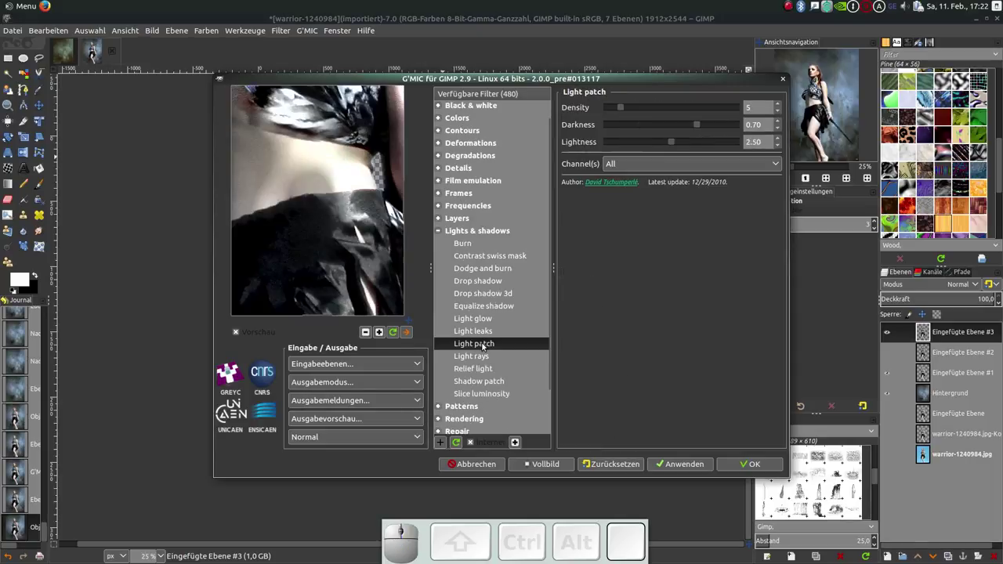
left_click(486, 336)
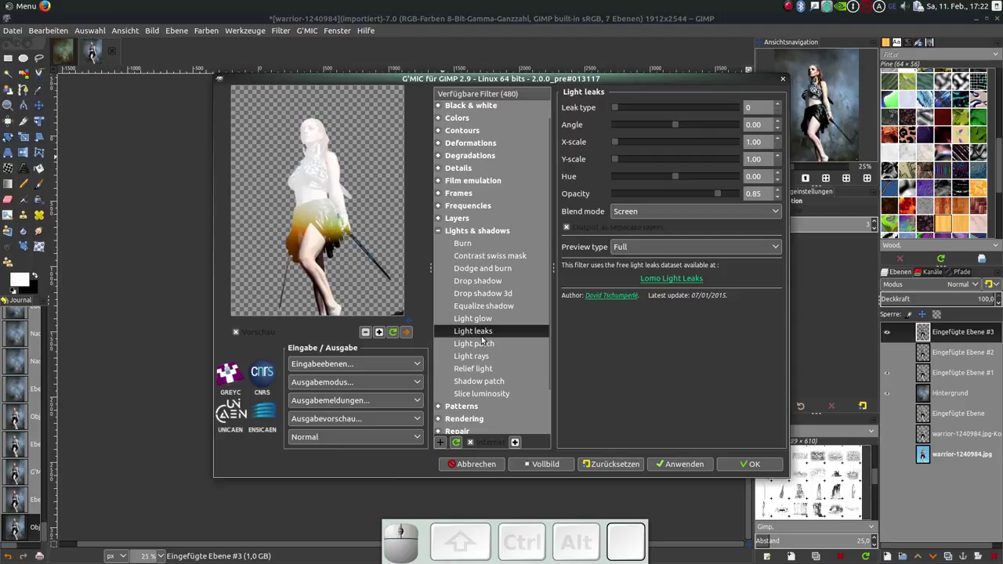
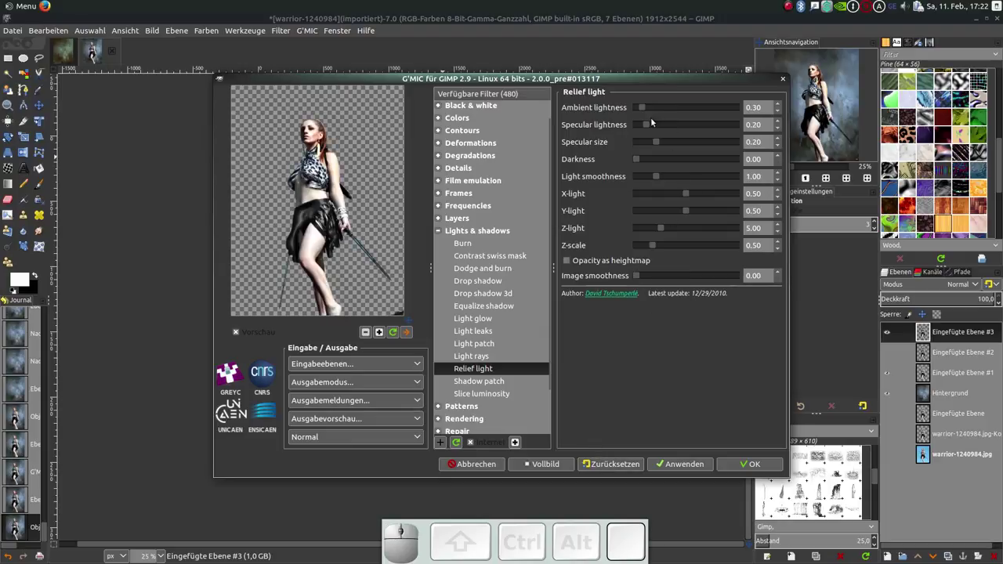
Apply Relief light with raised ambient lightness, specular size 0.75 and smoothness 3.64, whitening the silhouette.
left_click(650, 109)
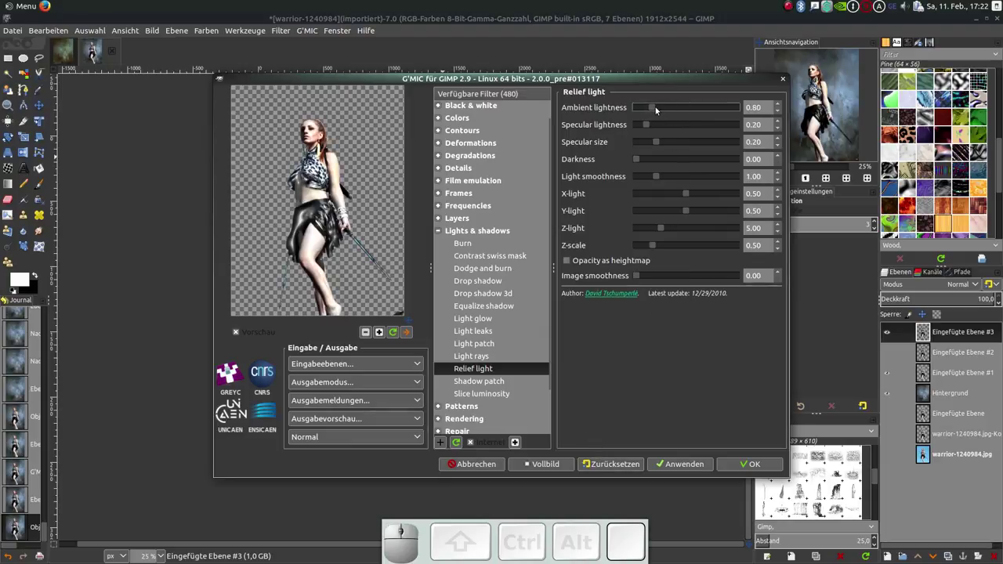
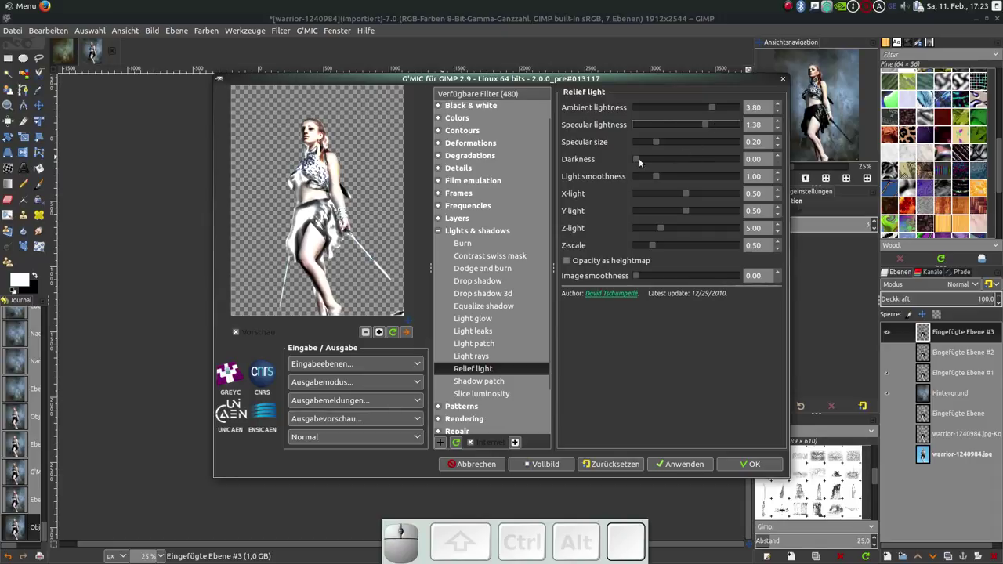
left_click_drag(662, 144, 701, 195)
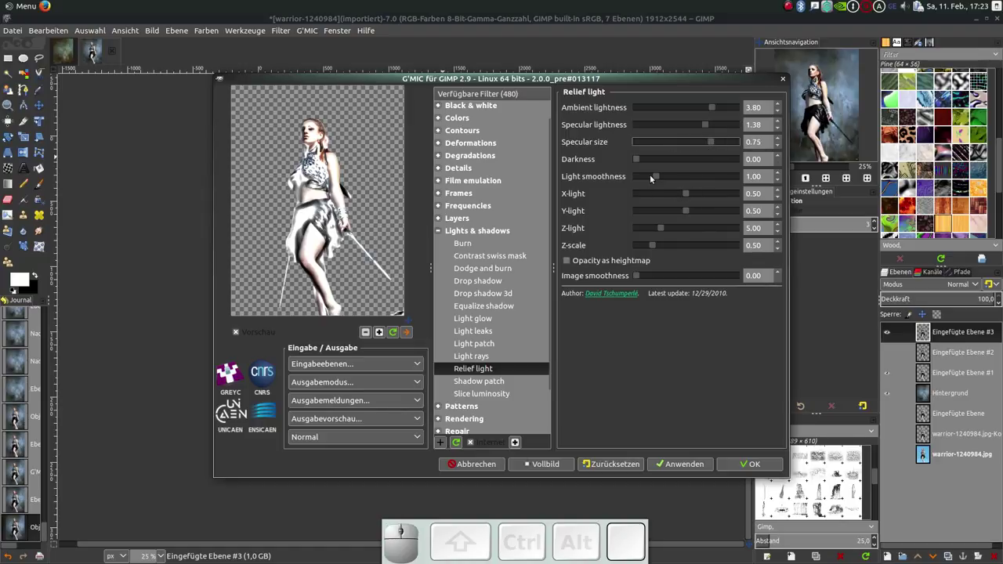
left_click_drag(662, 175, 688, 173)
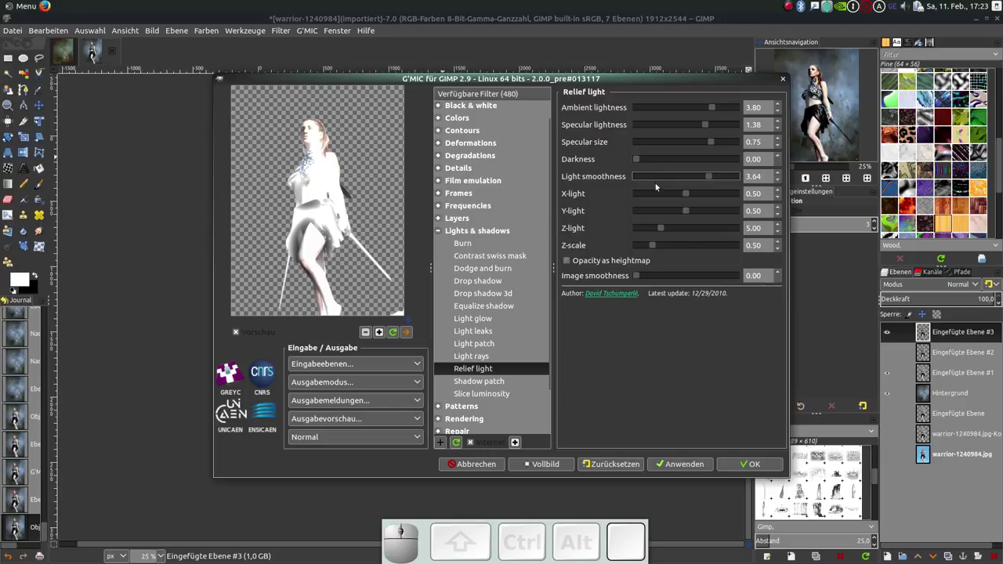
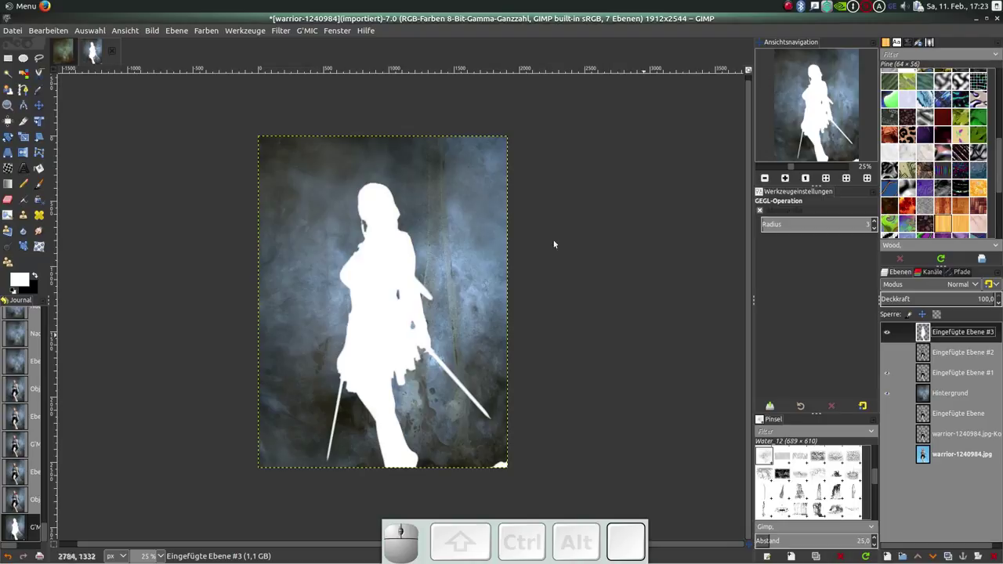
left_click_drag(312, 32, 327, 57)
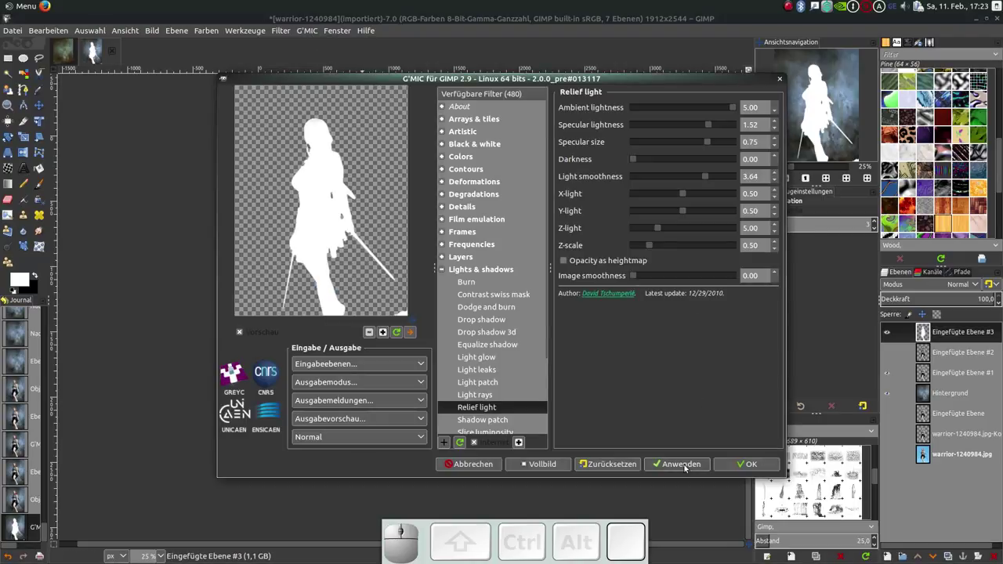
left_click(686, 468)
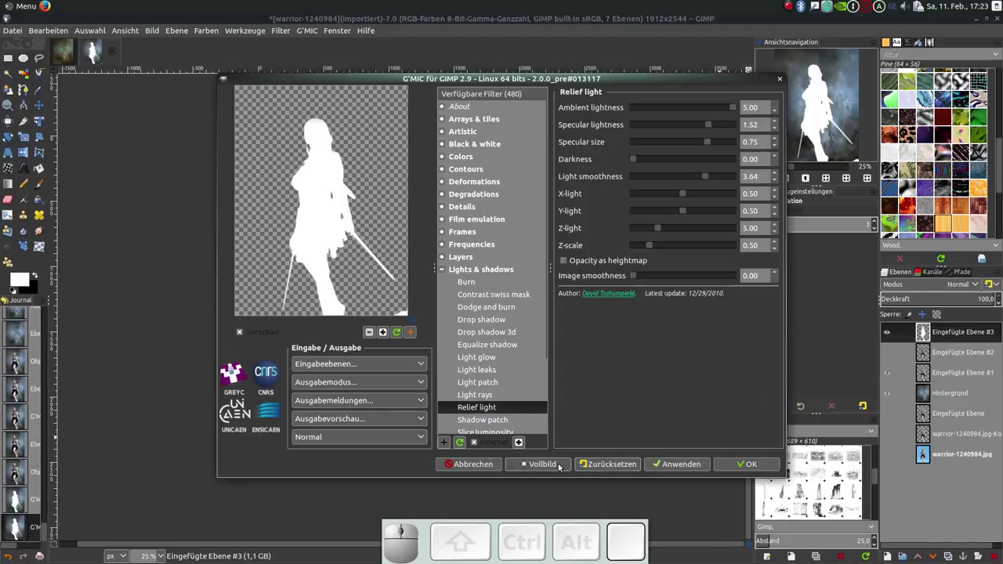
left_click(480, 466)
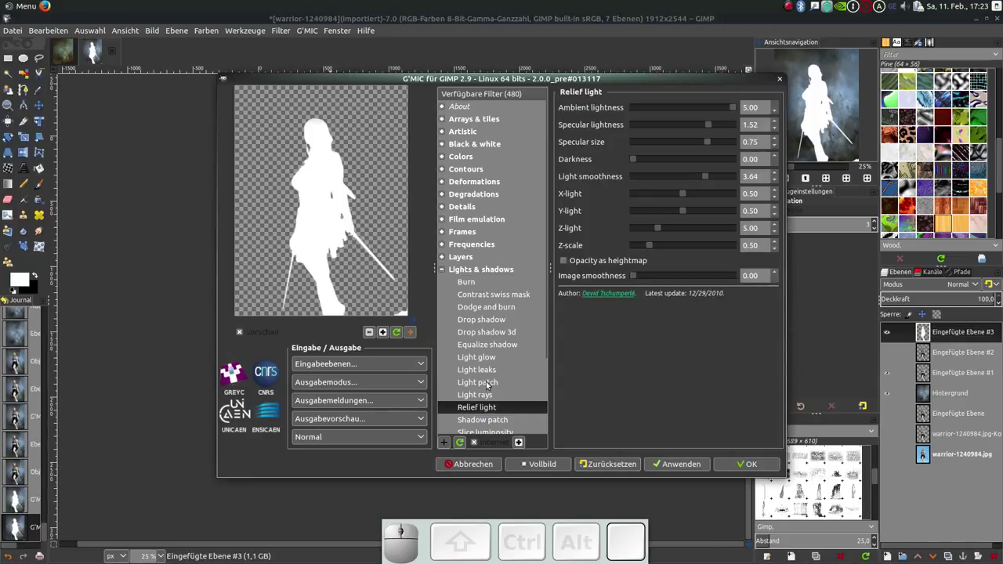
Blur the white silhouette layer into a soft glow with a Gaussian blur of about 38 px.
left_click(478, 462)
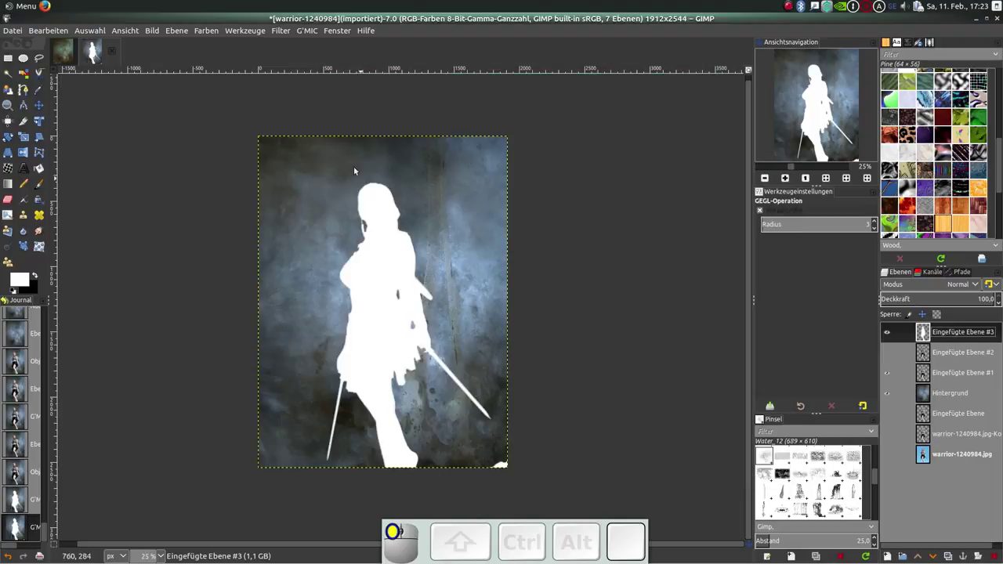
left_click(286, 33)
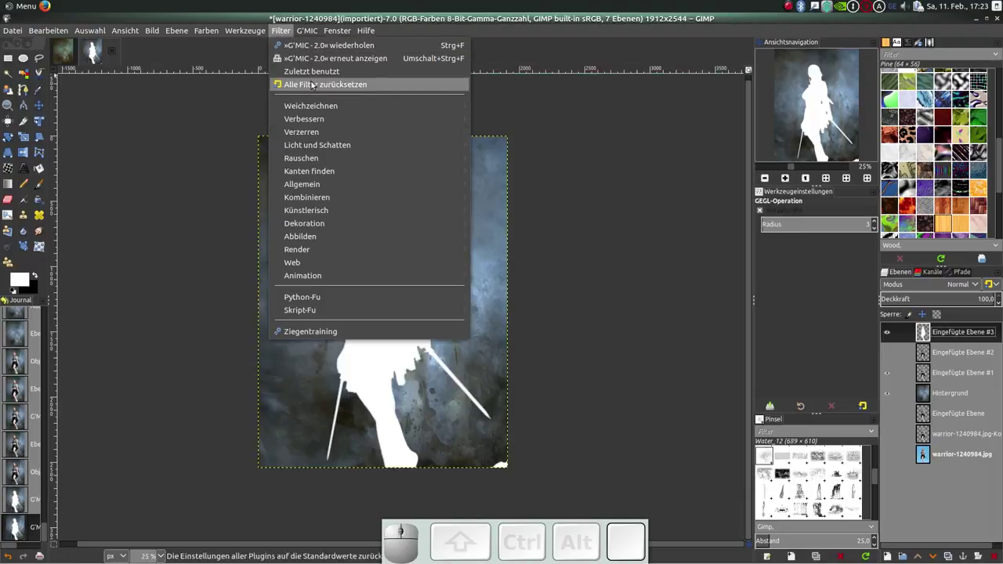
left_click(529, 107)
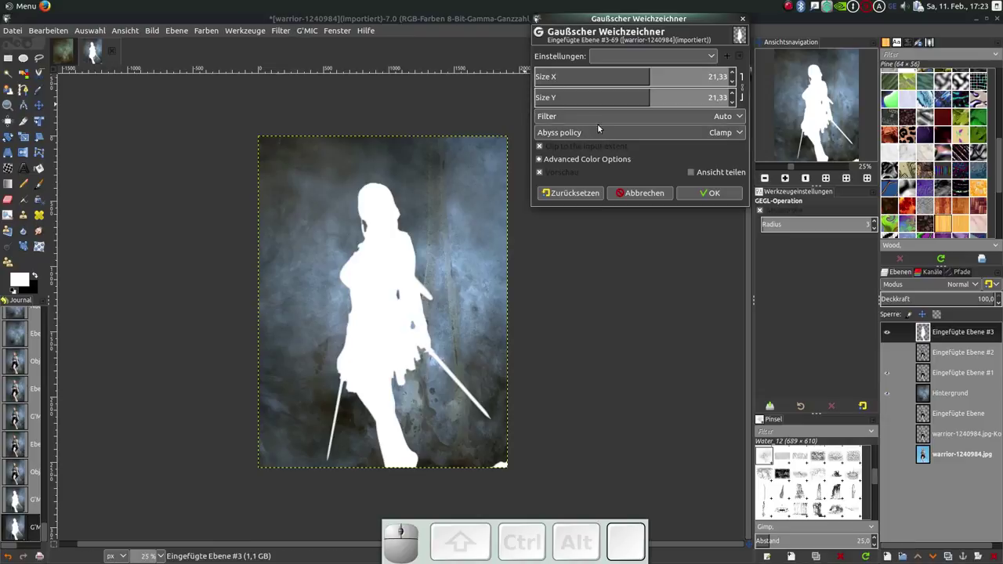
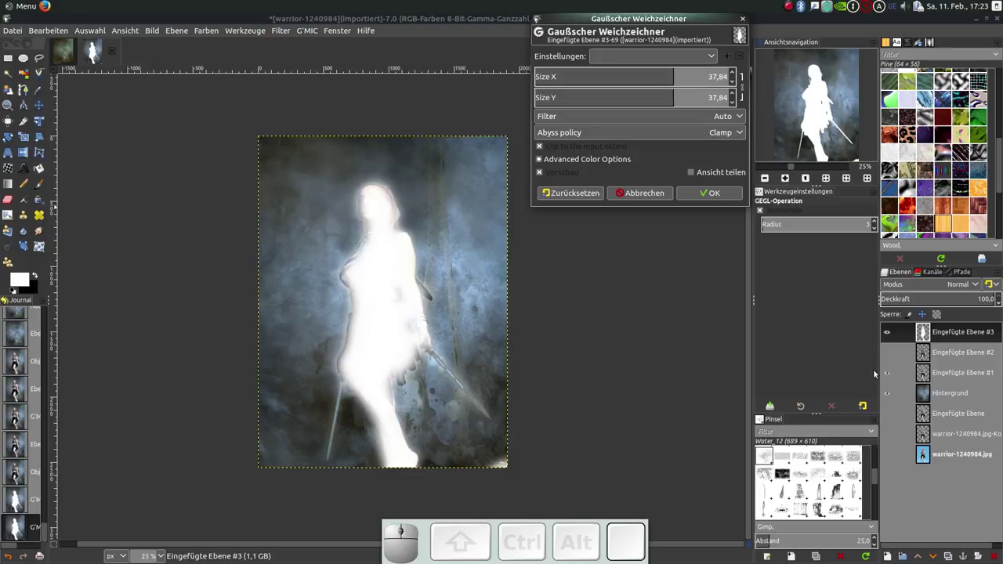
left_click(889, 375)
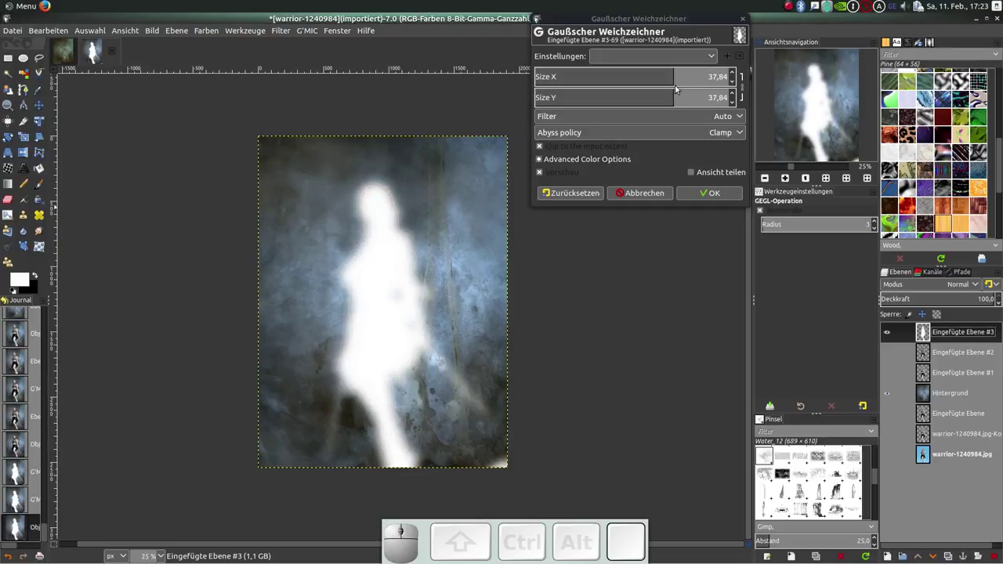
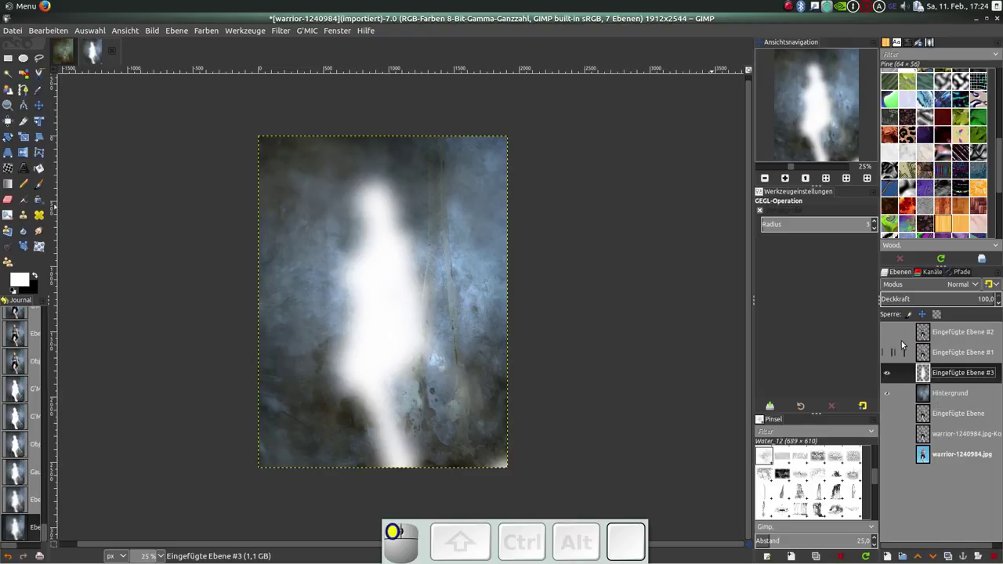
Show the graded warrior layers over the glow, deleting an accidental glow duplicate, and select Eingefügte Ebene #2.
left_click(890, 334)
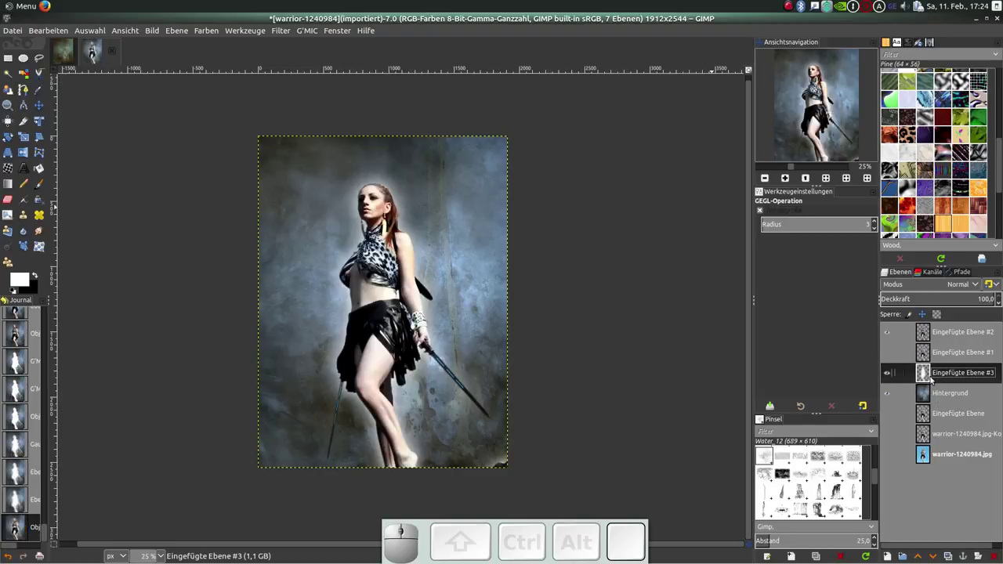
left_click(953, 555)
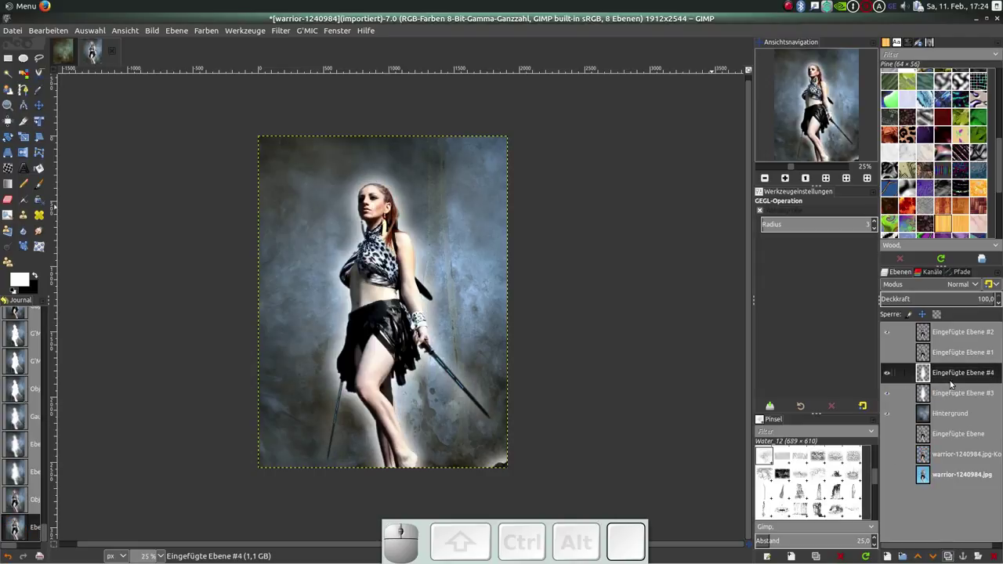
right_click(955, 380)
left_click(889, 120)
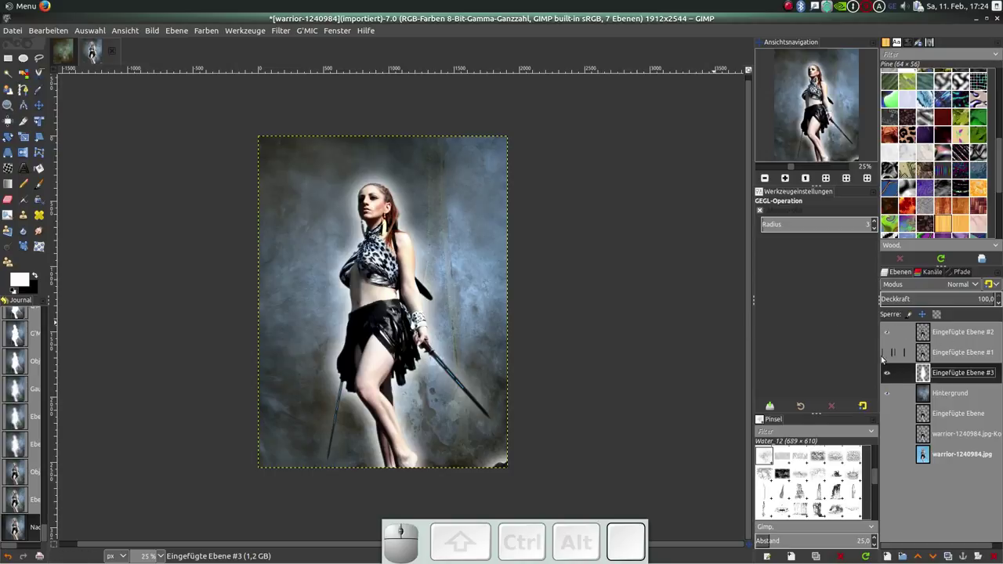
left_click(890, 353)
left_click(930, 334)
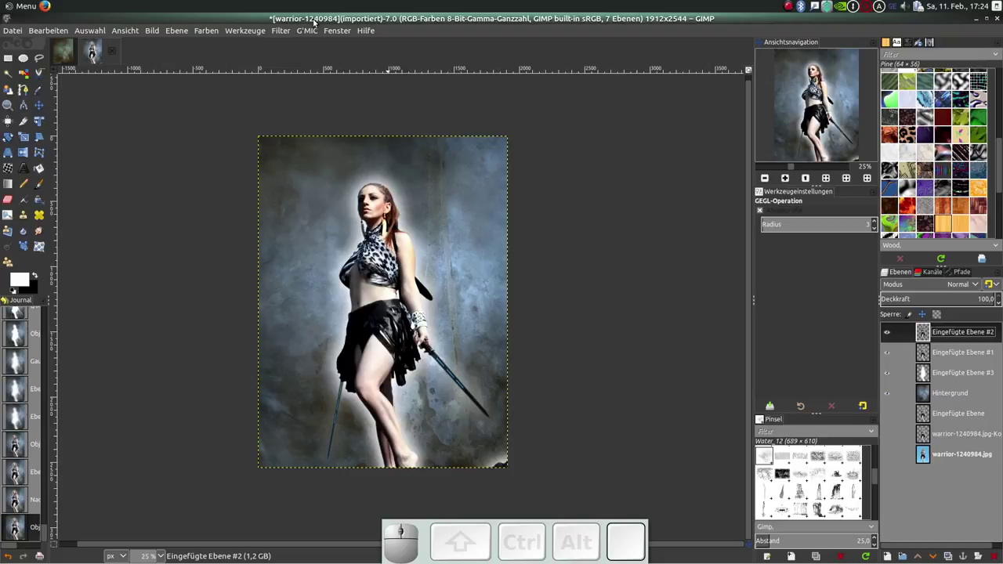
Bring up G'MIC's Black & white filter list for the top warrior copy.
left_click(310, 33)
left_click(322, 49)
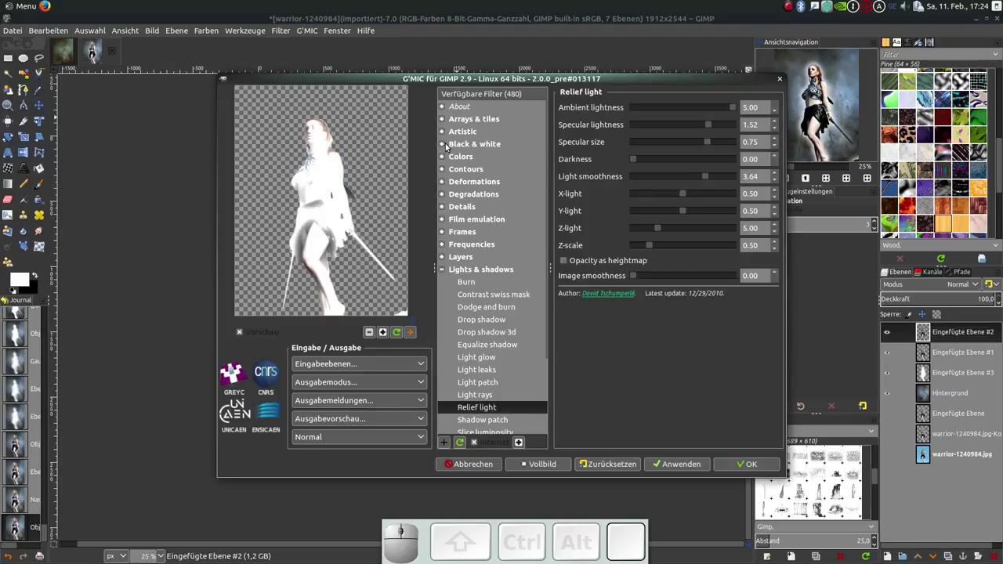
left_click(446, 146)
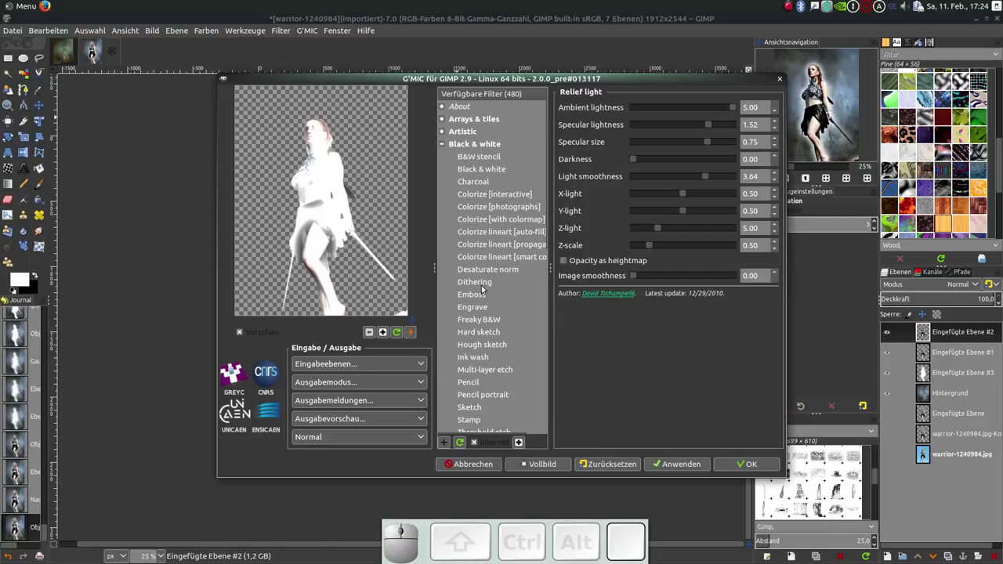
scroll("down", 3)
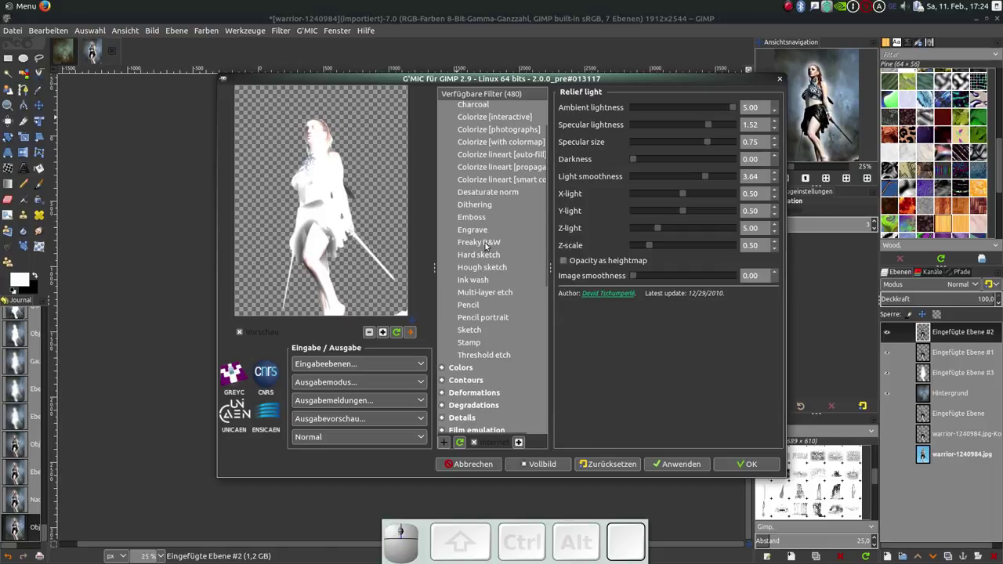
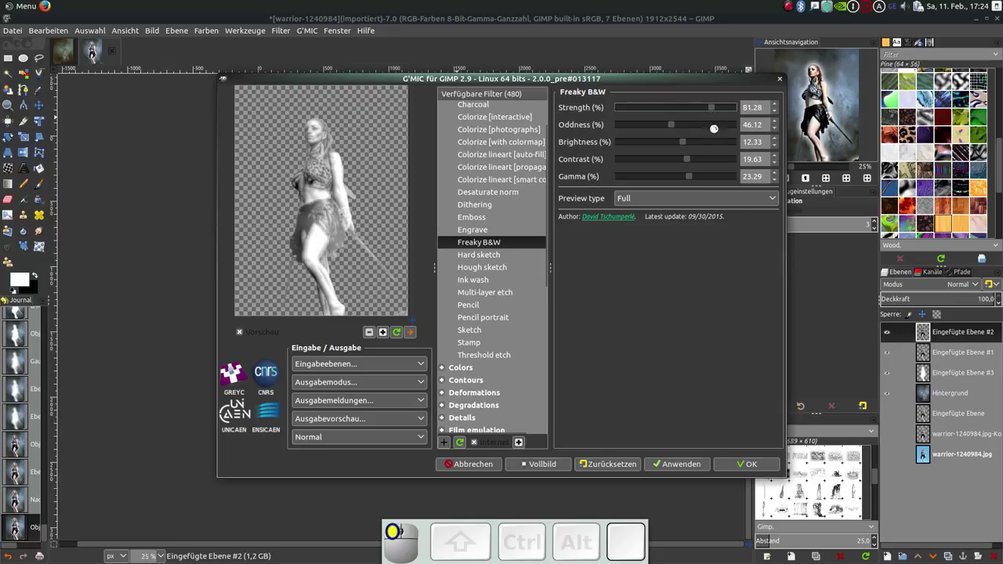
Apply Freaky B&W to the top warrior copy and lower its opacity to 30%.
left_click(752, 467)
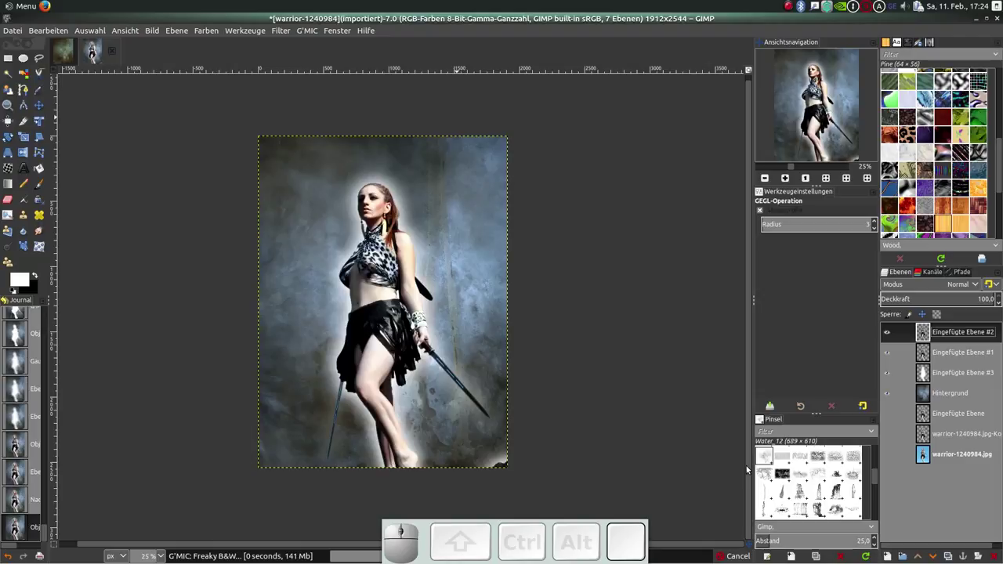
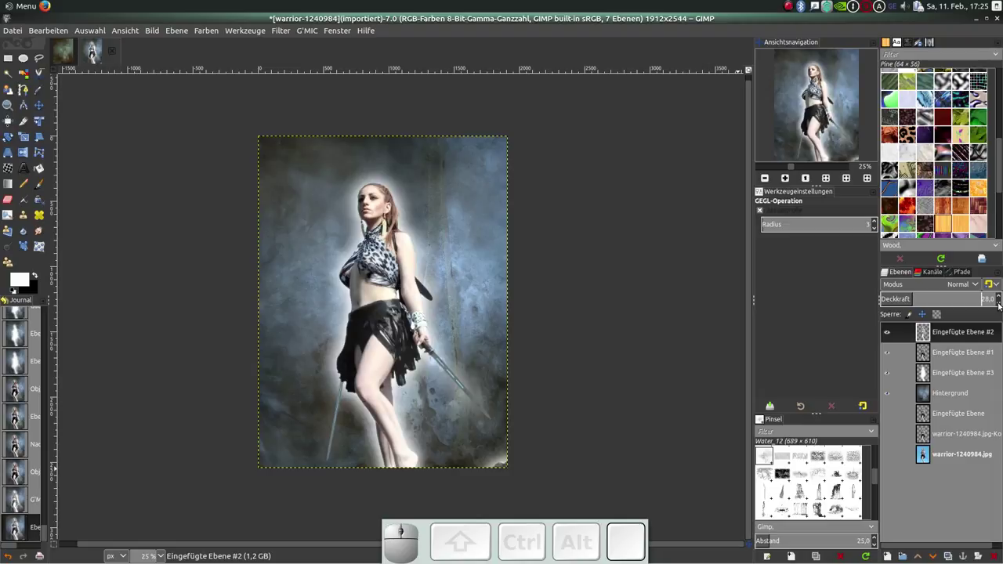
left_click(999, 297)
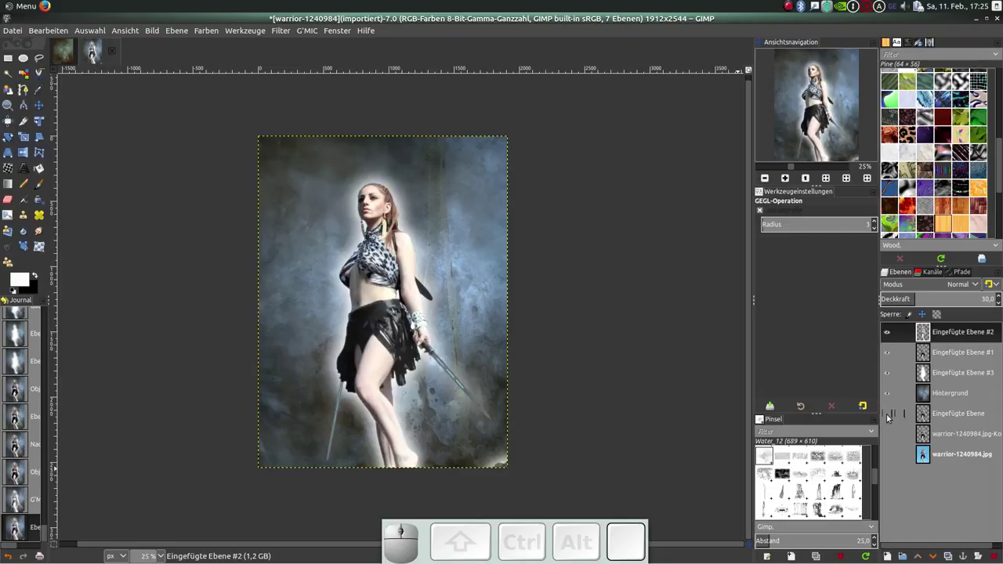
Create a Sichtbar layer from visible, duplicate it, and rerun Freaky B&W on Sichtbar.
right_click(924, 510)
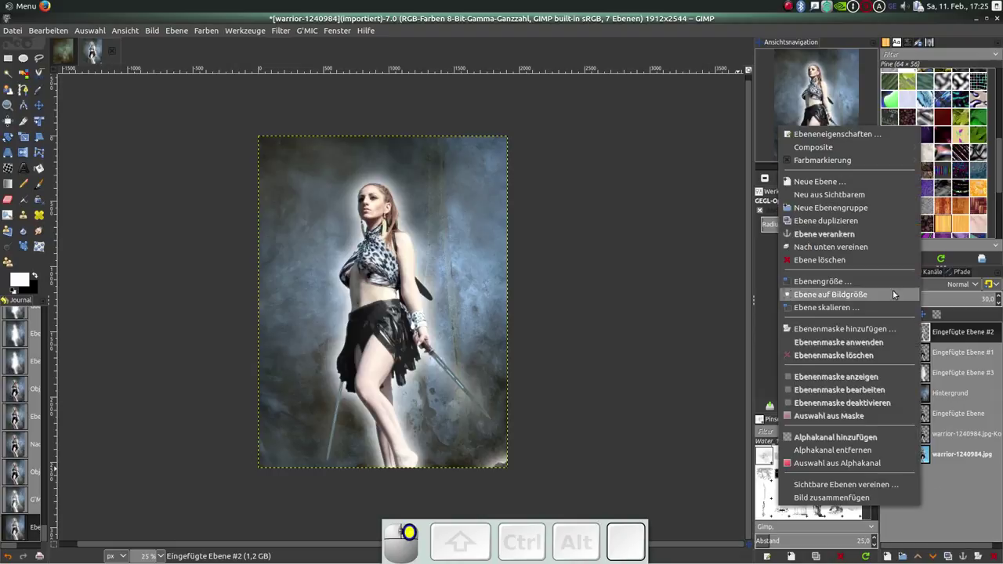
left_click(860, 196)
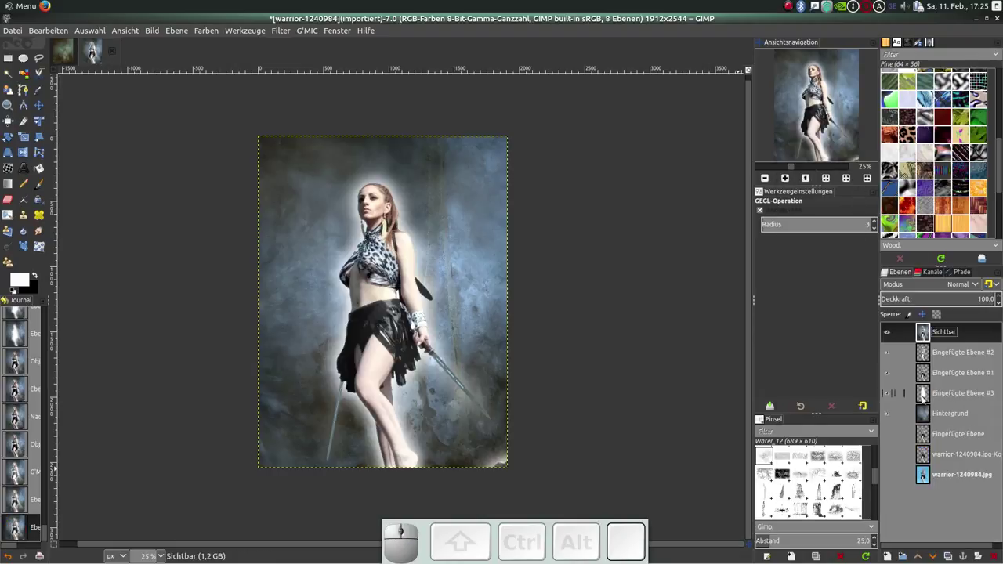
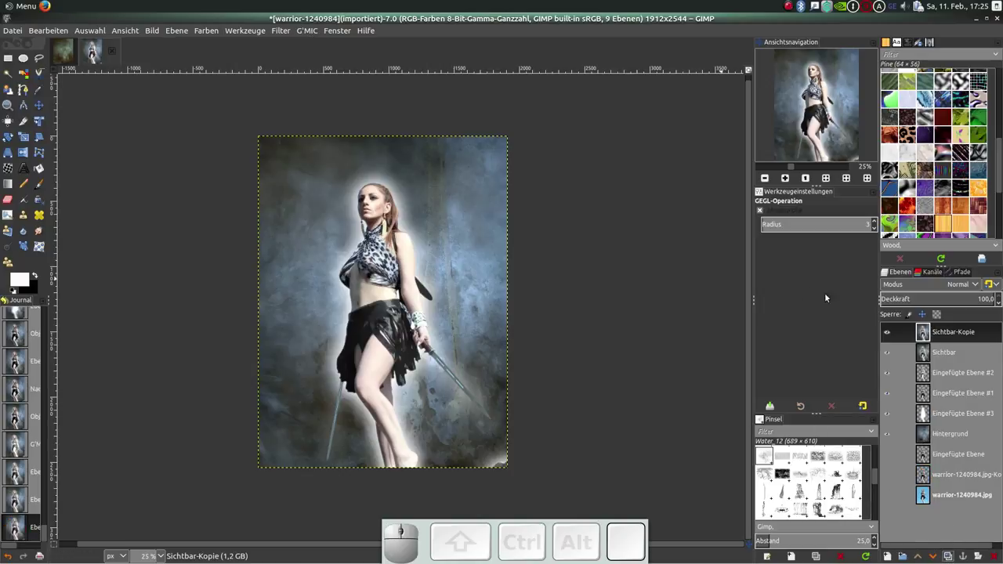
left_click(932, 354)
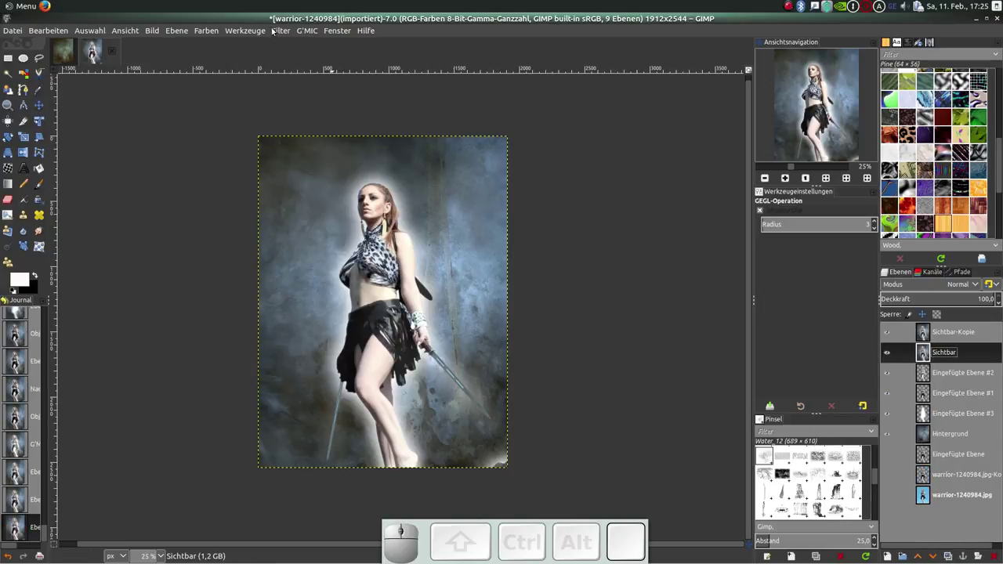
left_click(285, 32)
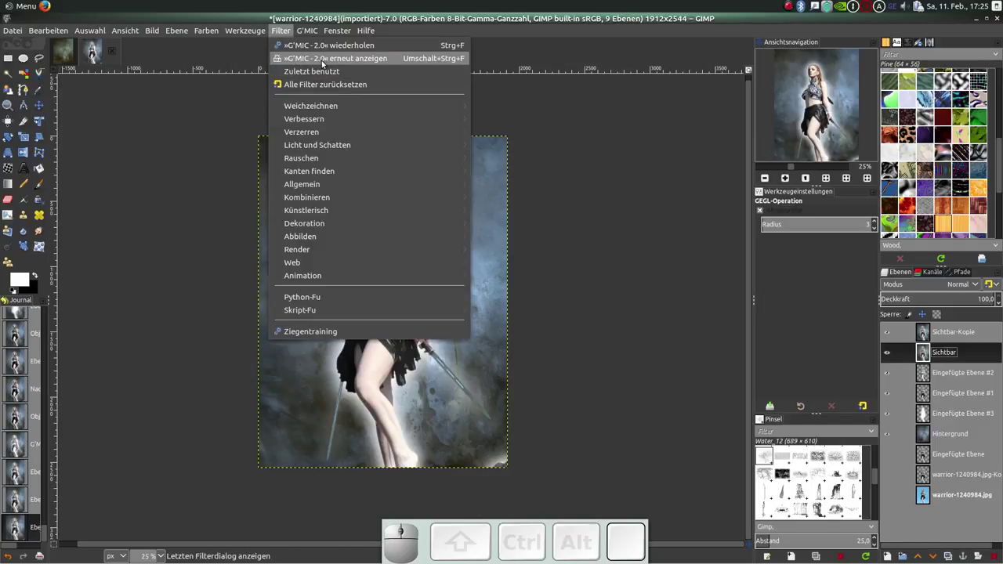
left_click(331, 47)
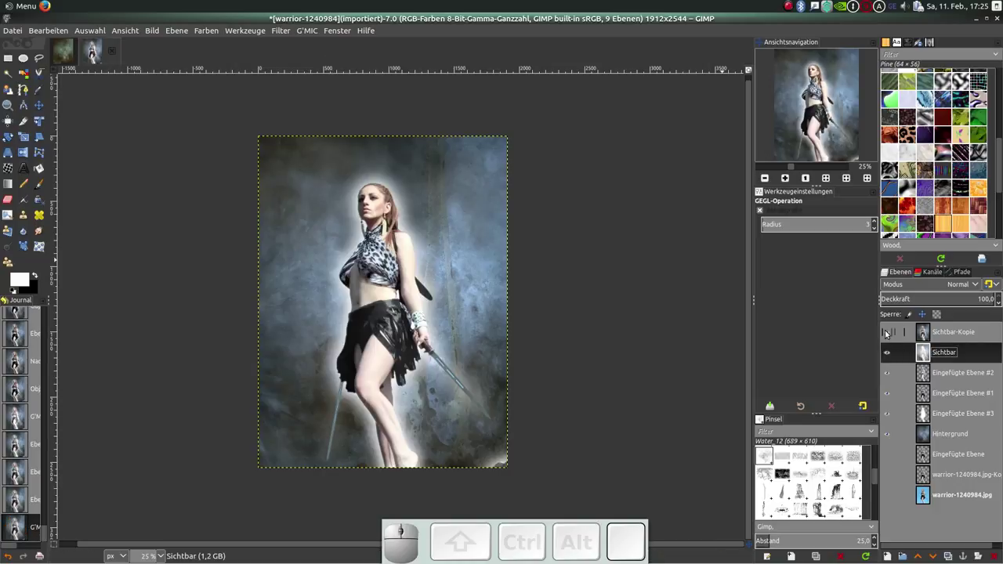
Toggle Sichtbar-Kopie's visibility to inspect the greyscale Sichtbar layer.
left_click(890, 334)
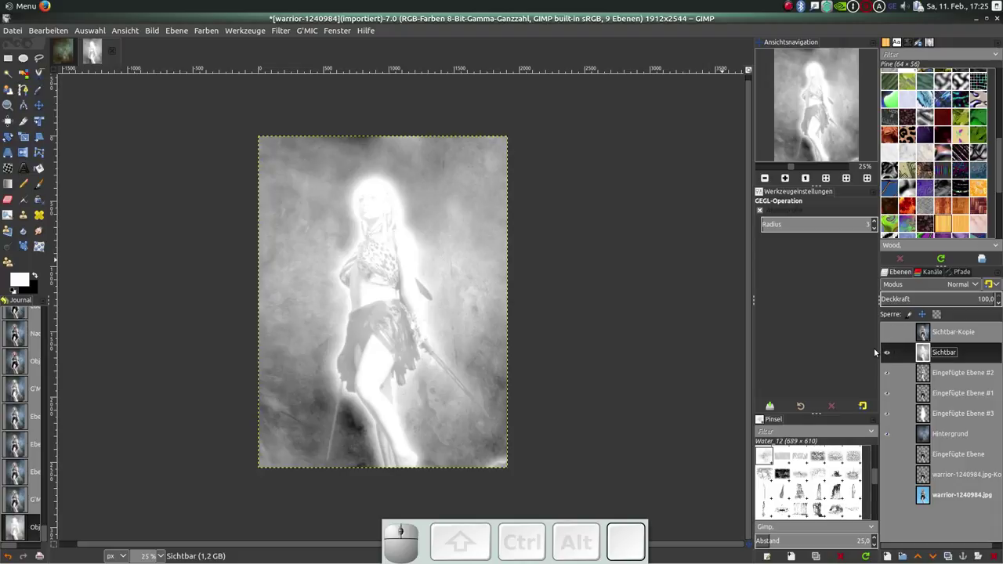
key("ctrl+z")
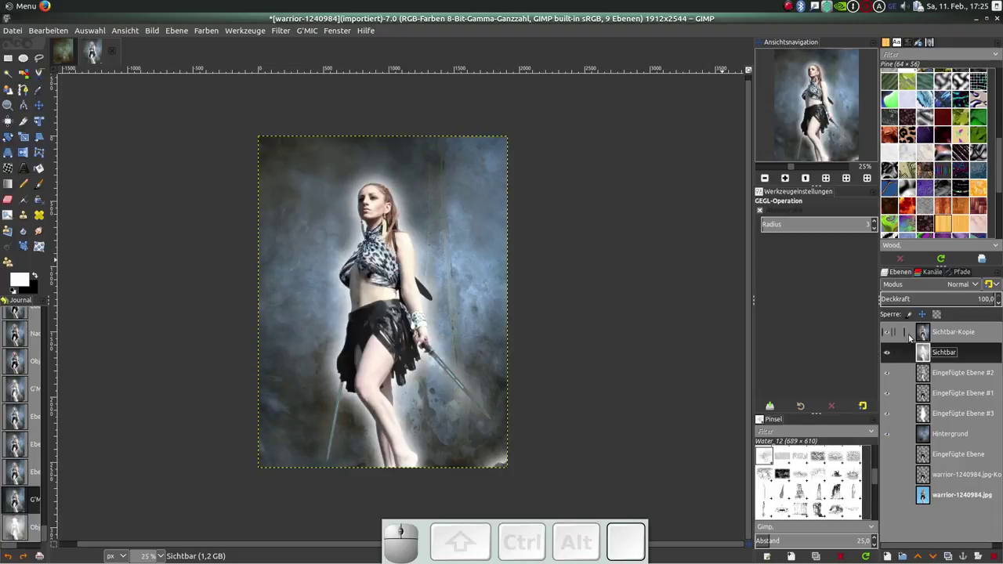
left_click(933, 338)
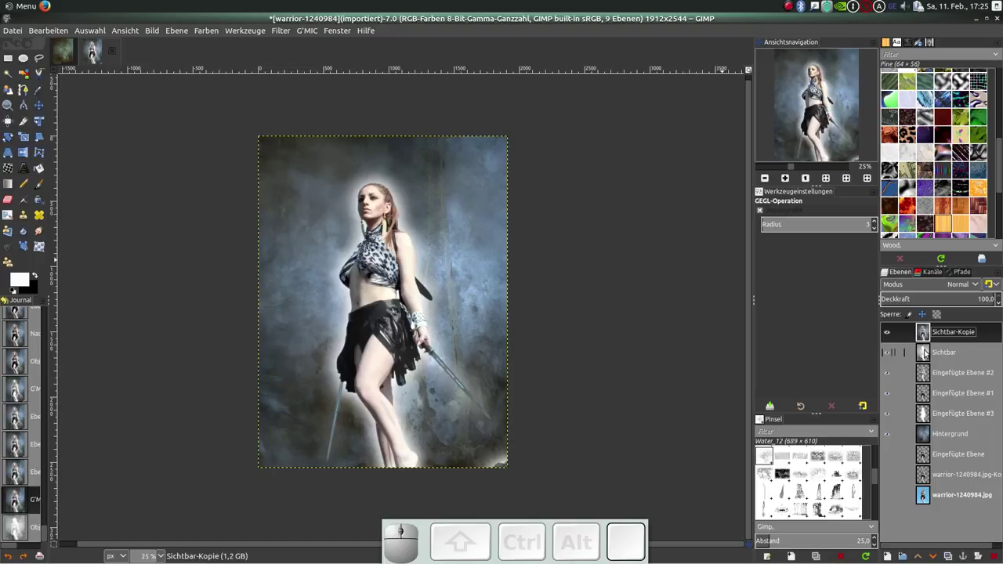
left_click(929, 352)
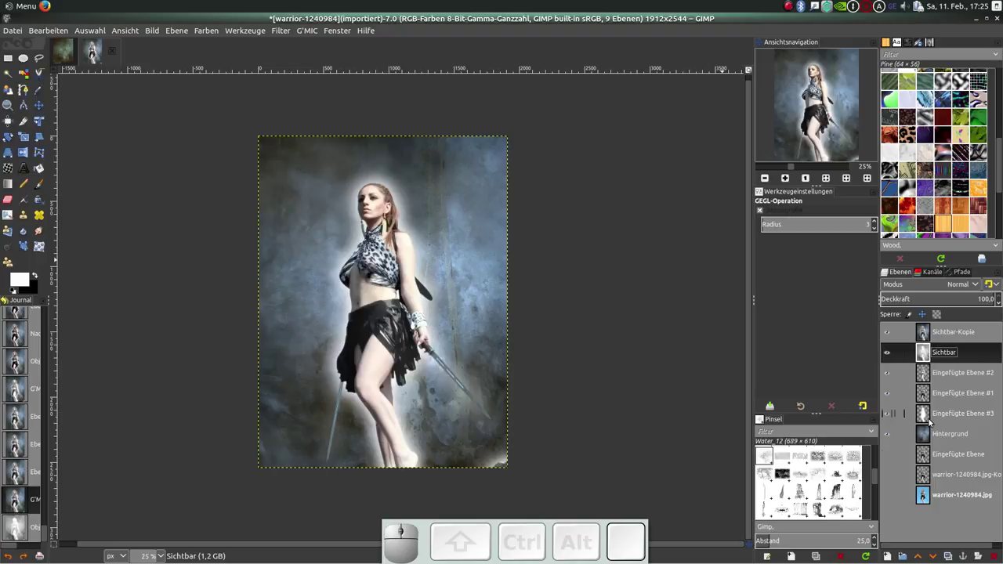
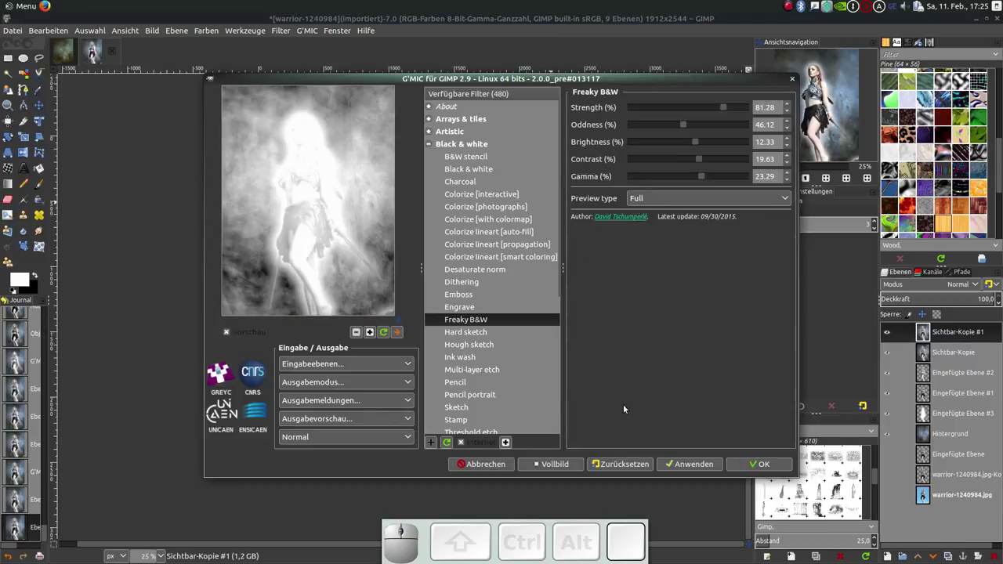
Reset Freaky B&W to defaults, tune Oddness 32.42 and Gamma -8.68, and collapse Black & white.
left_click(628, 465)
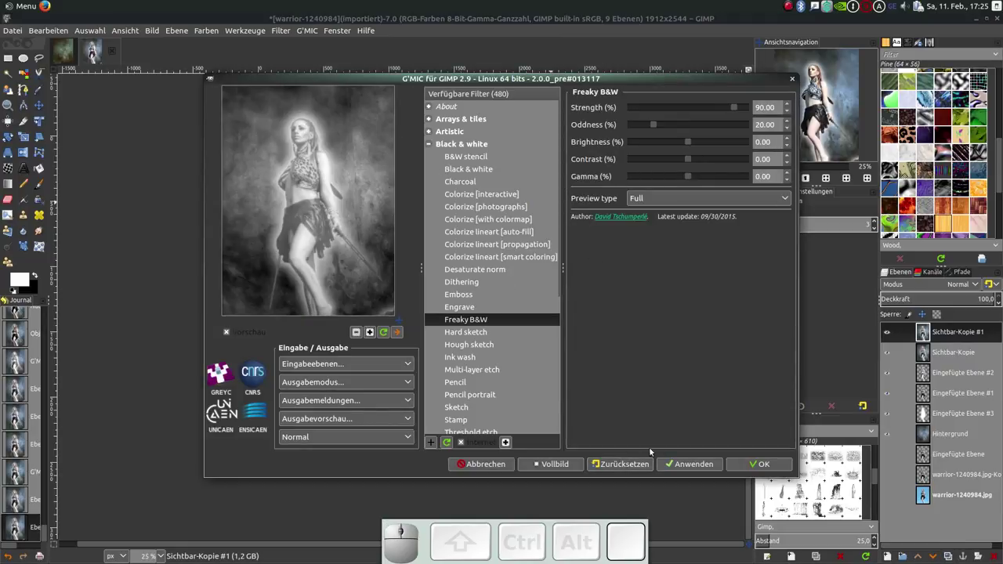
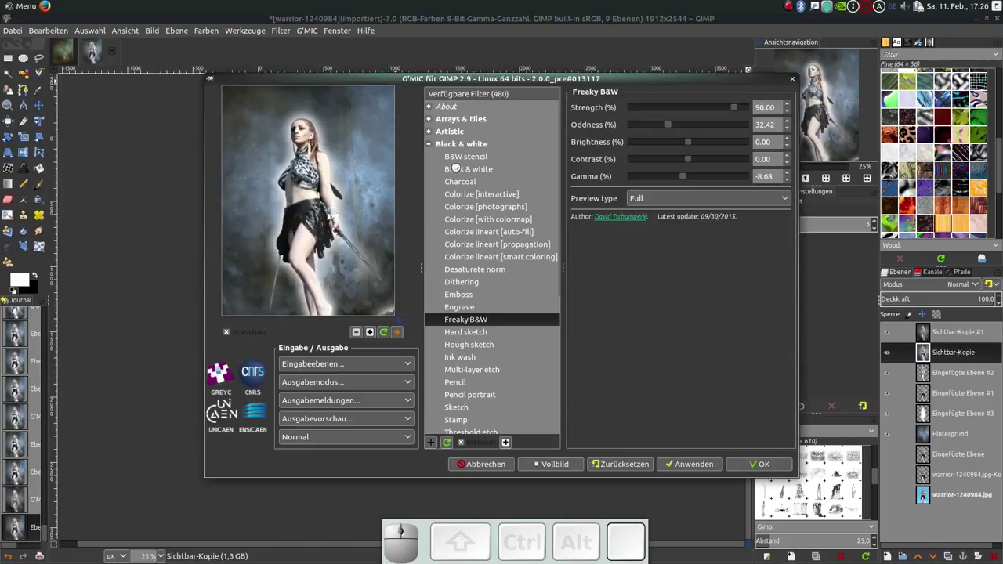
left_click(428, 146)
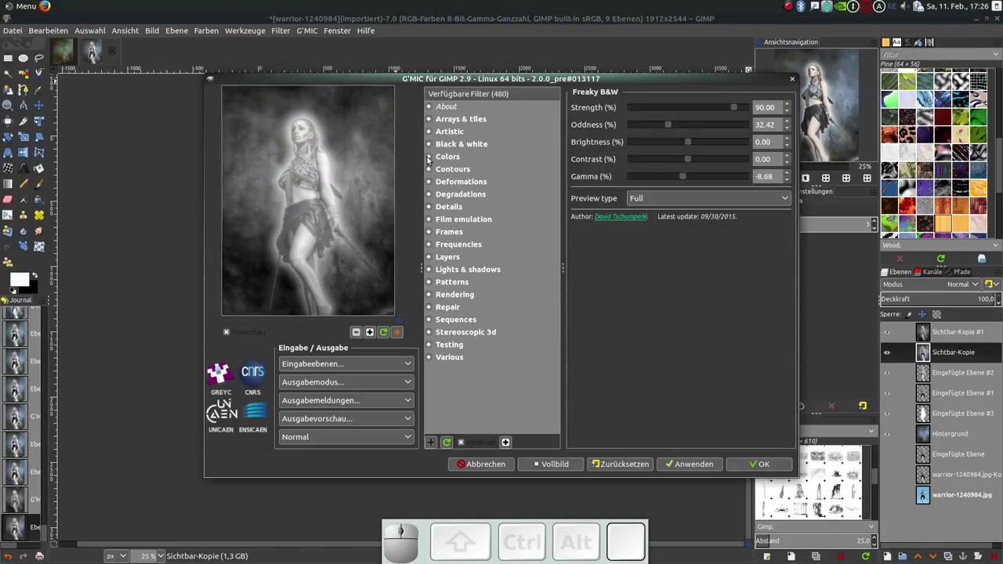
Apply G'MIC Color grading from Colors with Hdr effect (tone map) raised to 0.54.
left_click(431, 160)
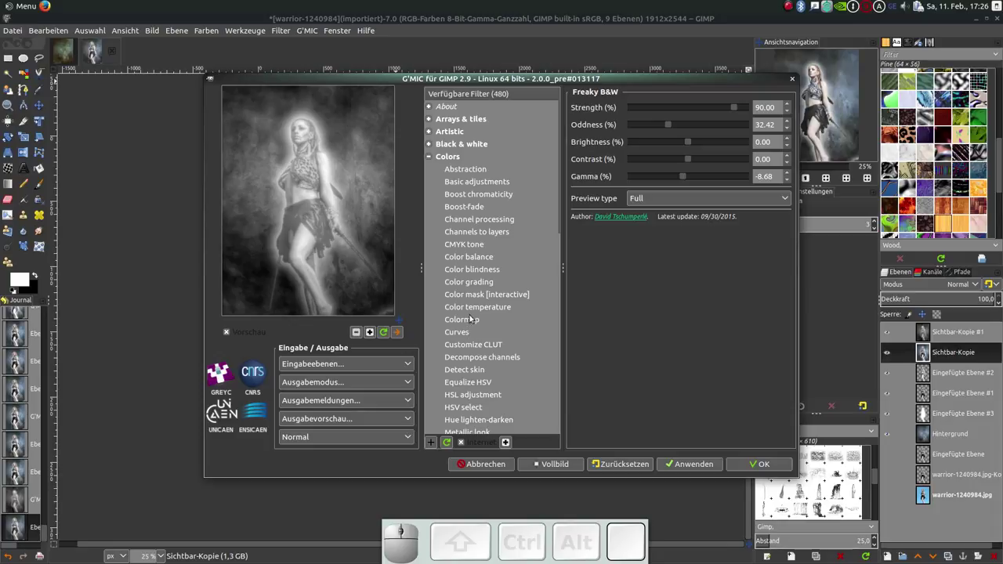
left_click(475, 288)
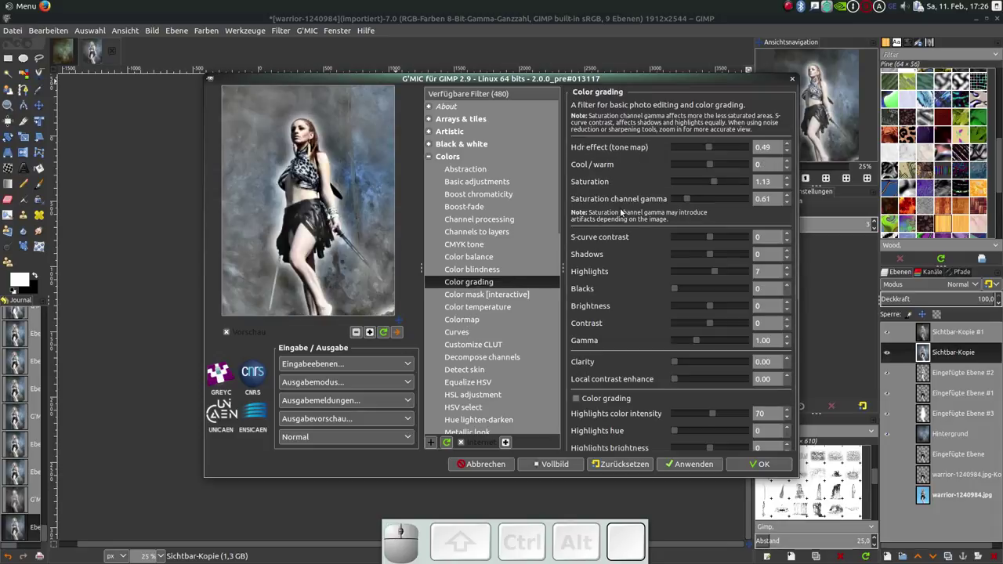
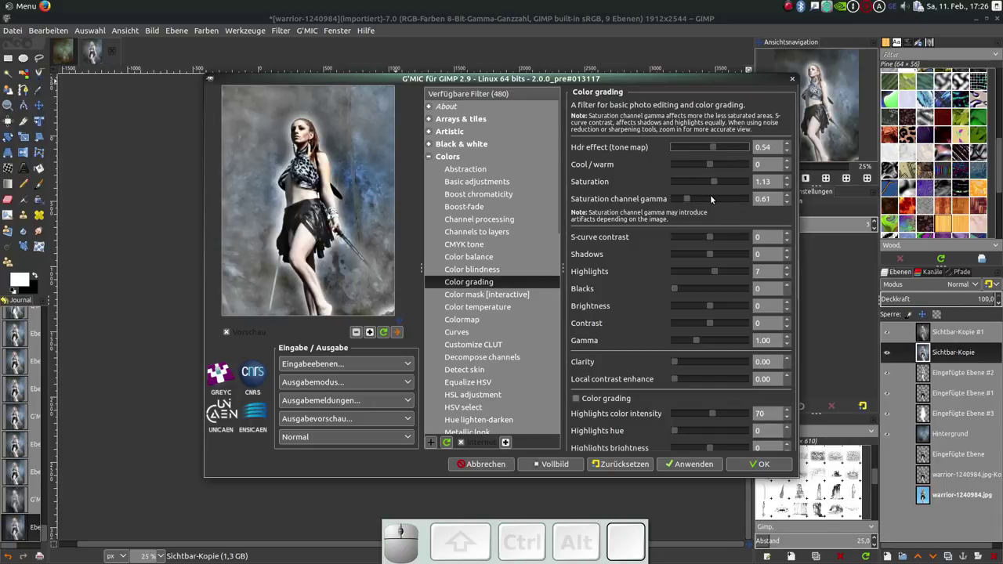
left_click_drag(690, 199, 774, 469)
left_click(771, 466)
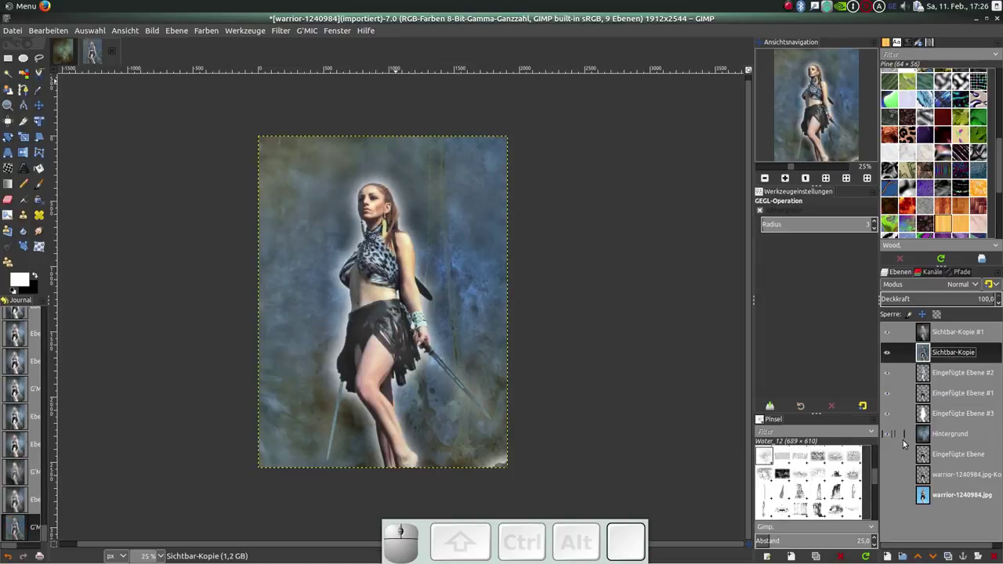
Select the top Sichtbar-Kopie #1 layer and lower its opacity to 26%.
left_click(952, 329)
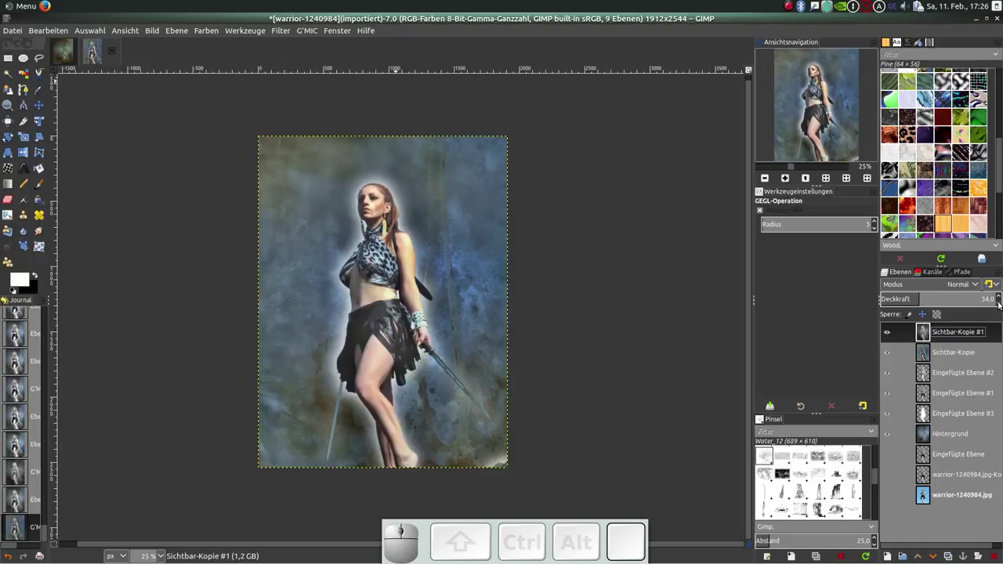
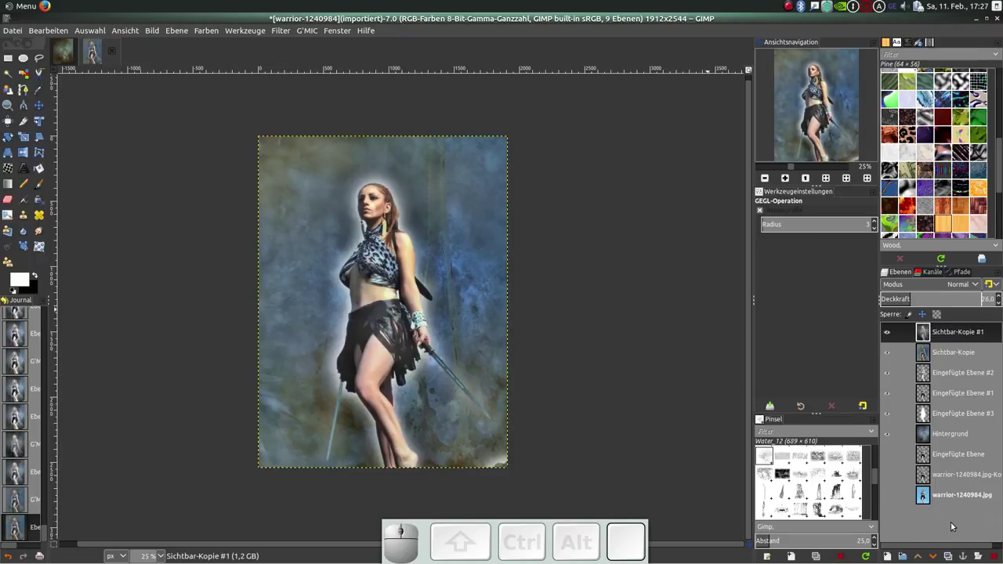
Create a new merged-visible Sichtbar layer on top and launch G'MIC with Color grading on it.
right_click(946, 527)
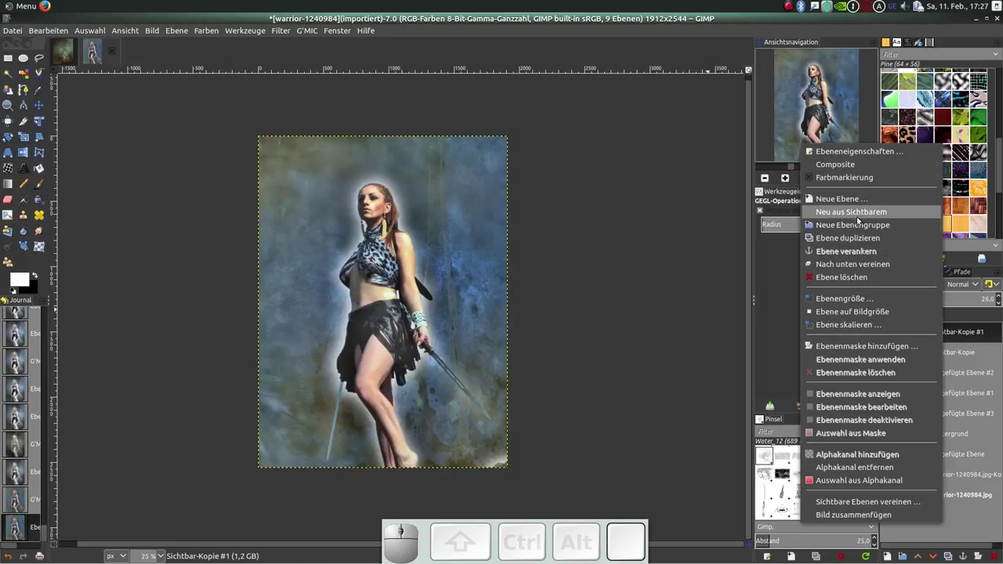
left_click(860, 219)
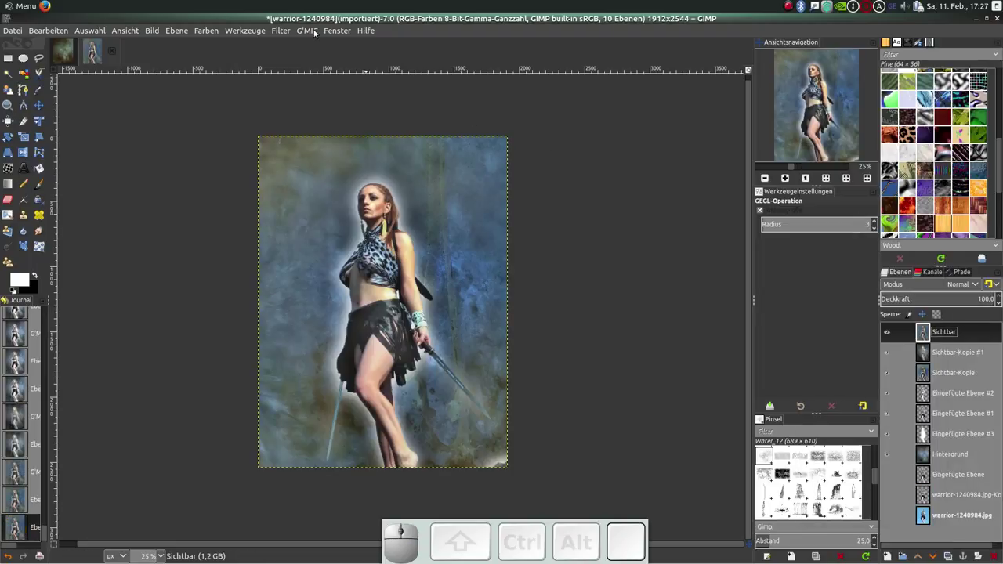
left_click(316, 33)
left_click(321, 52)
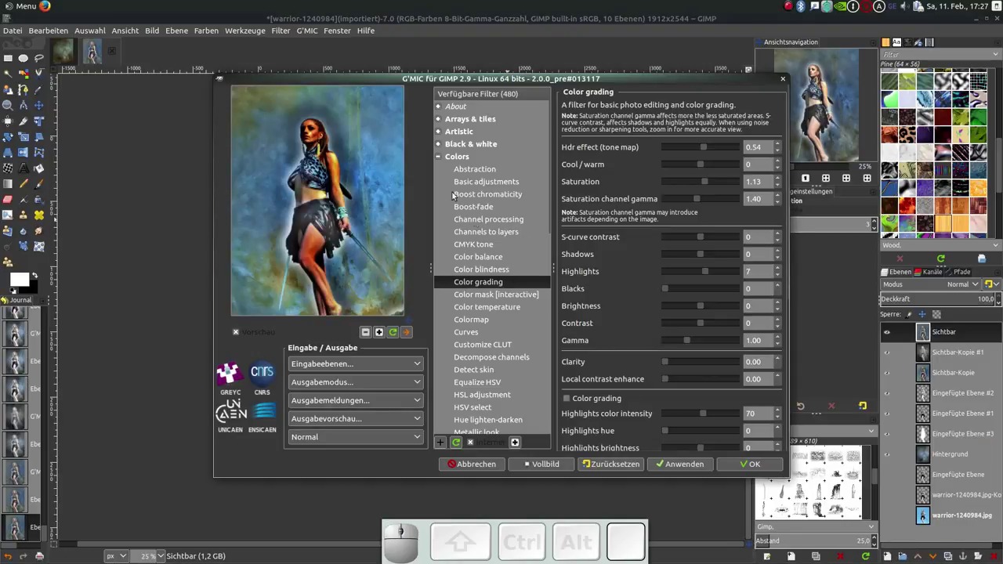